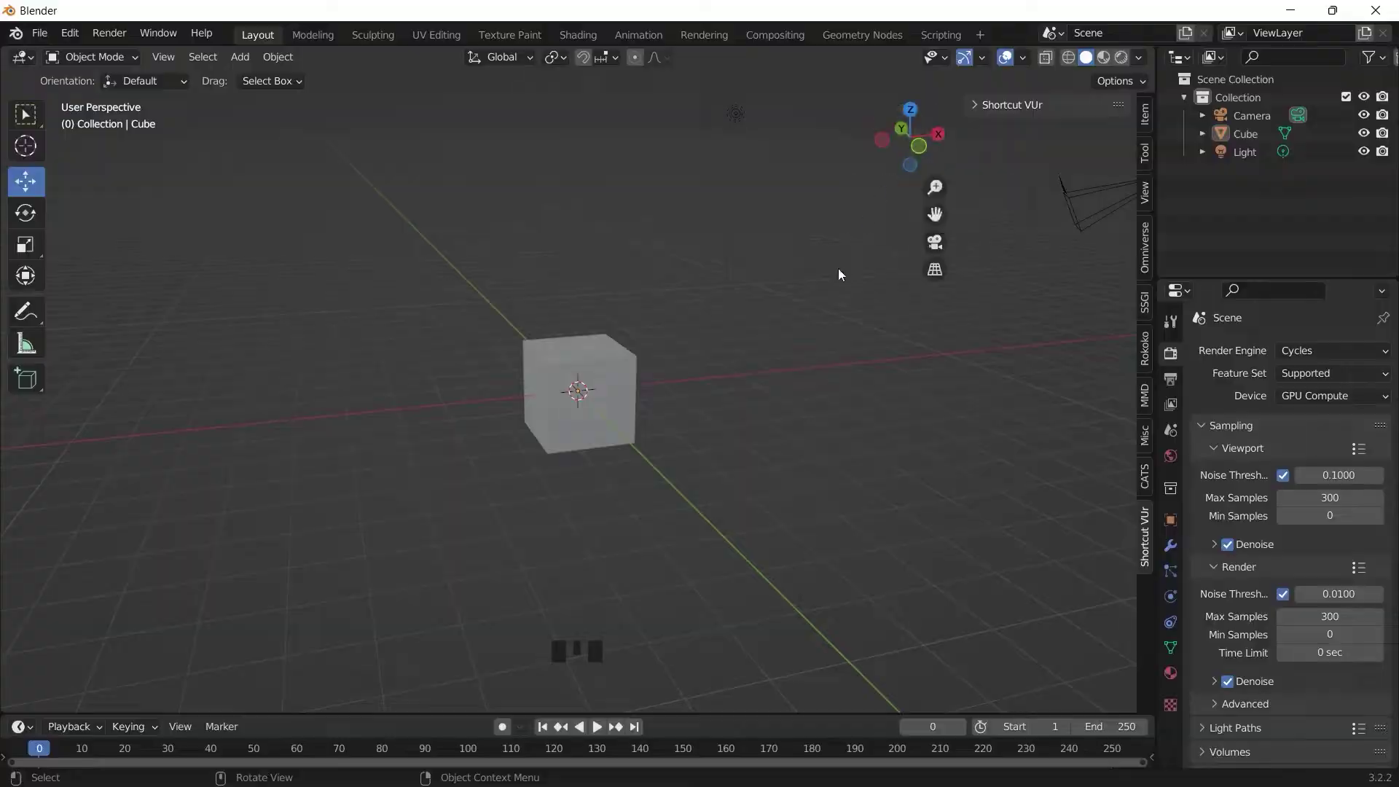
Select the default cube so it can be replaced by the bottle reference plane
{"action": "left_click", "coordinate": [615, 372]}
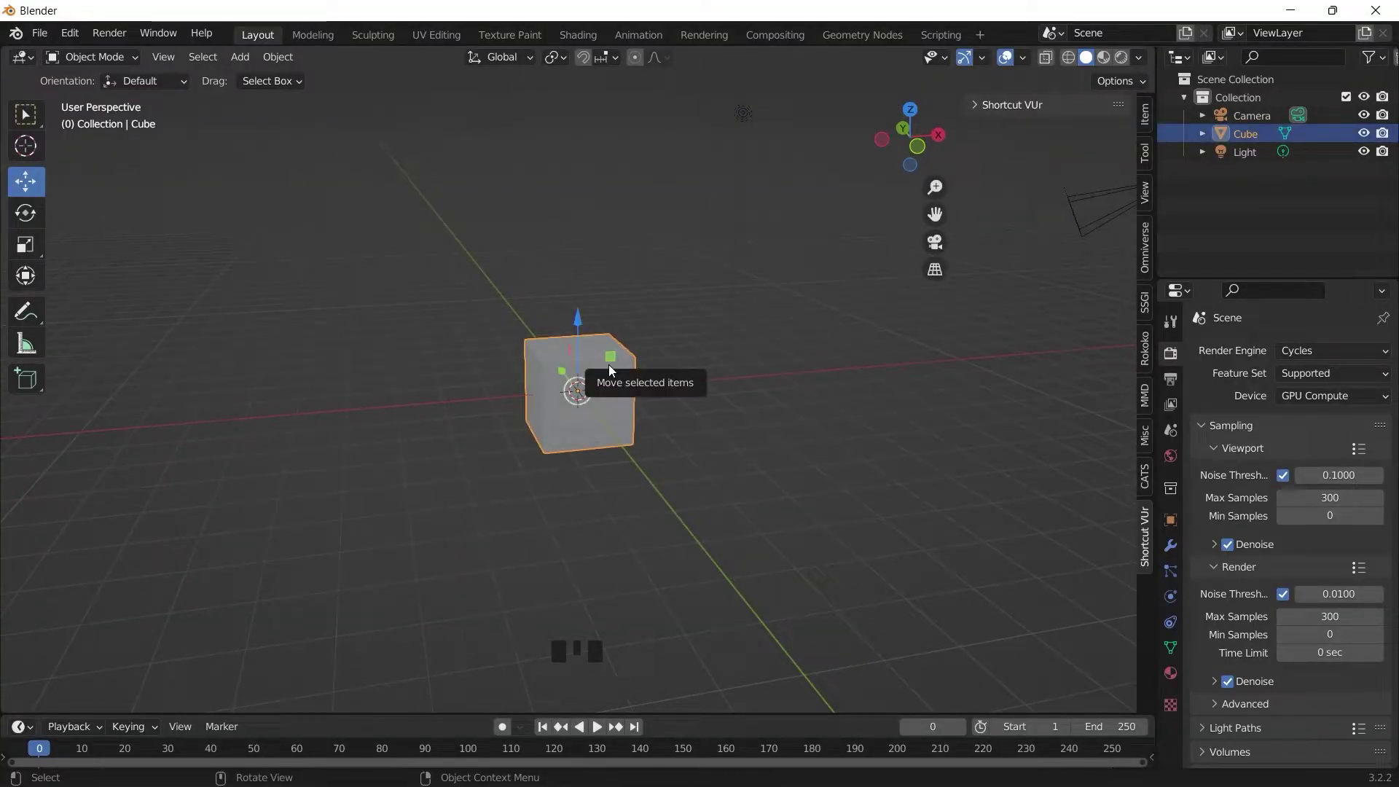
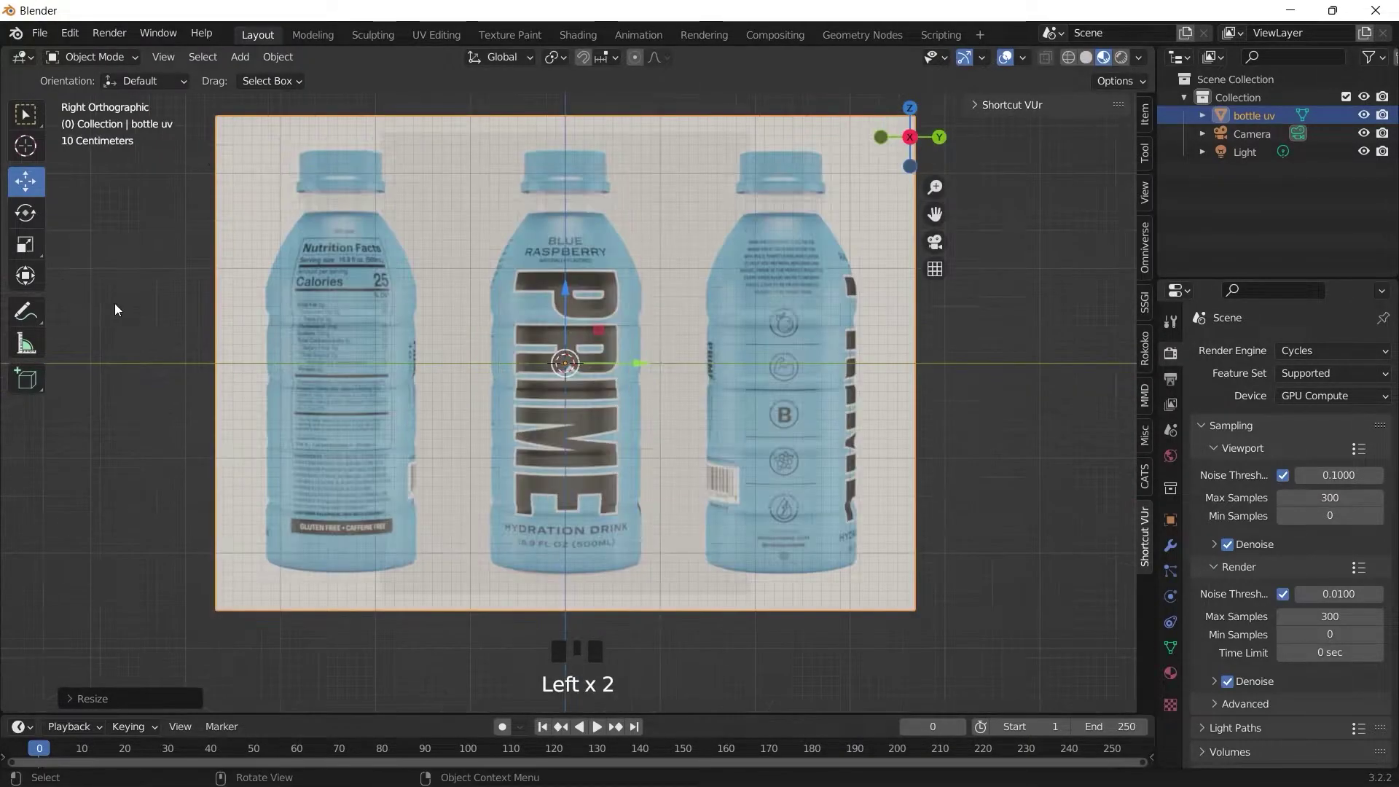
Add a cylinder over the middle bottle and select its top face in Edit Mode
{"action": "key", "text": "shift+a"}
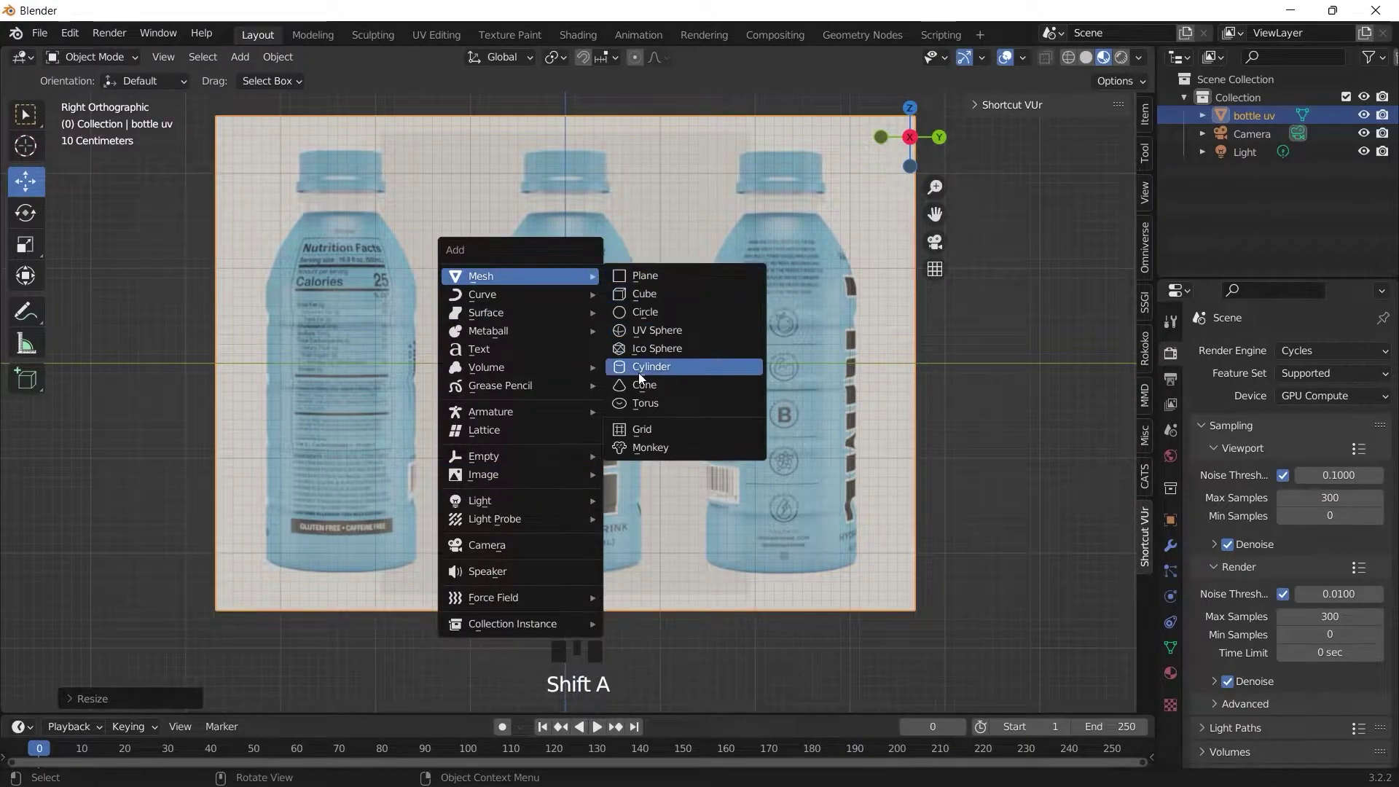
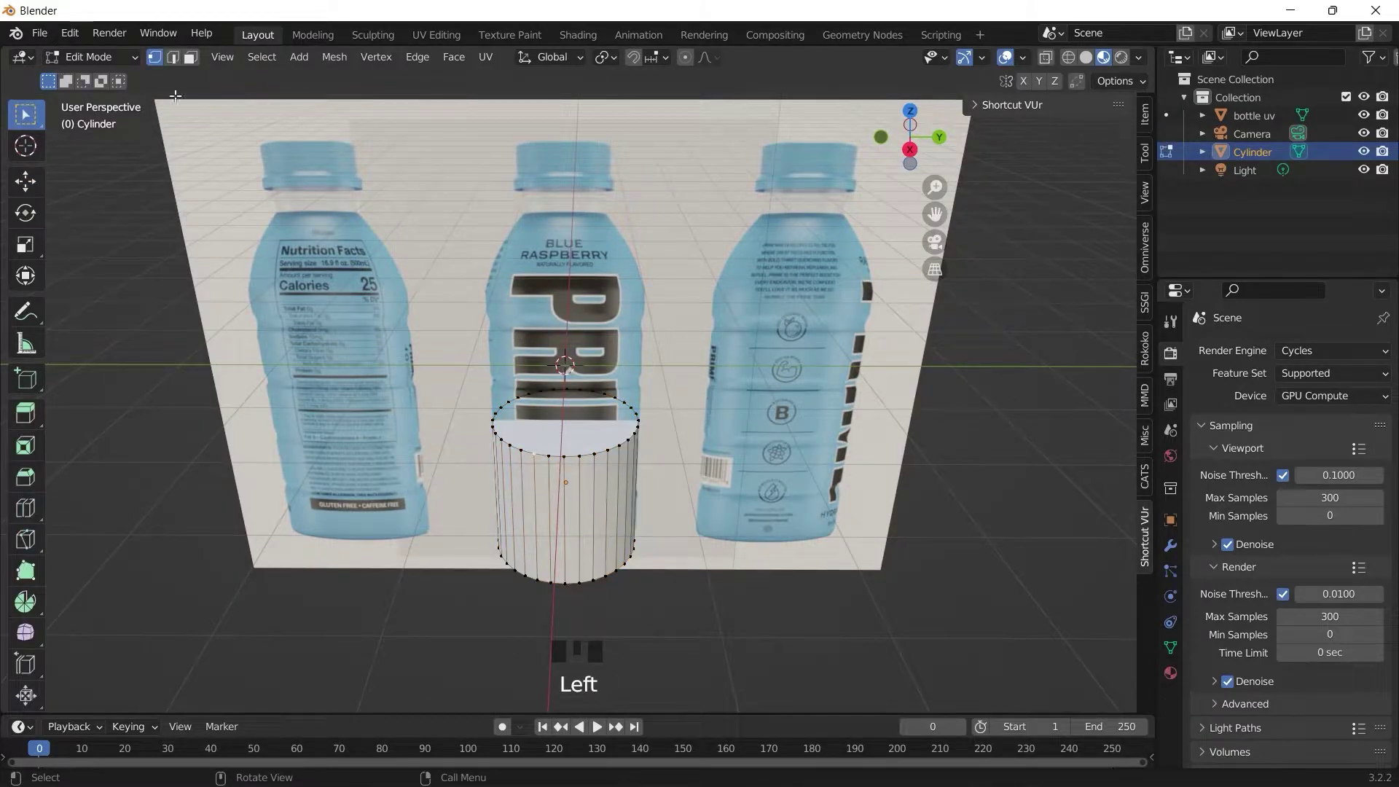
{"action": "left_click_drag", "start_coordinate": [198, 63], "coordinate": [535, 421]}
{"action": "key", "text": "e"}
{"action": "left_click", "coordinate": [897, 160]}
Extrude and taper the top face to form the shoulder and the start of the neck
{"action": "key", "text": "e"}
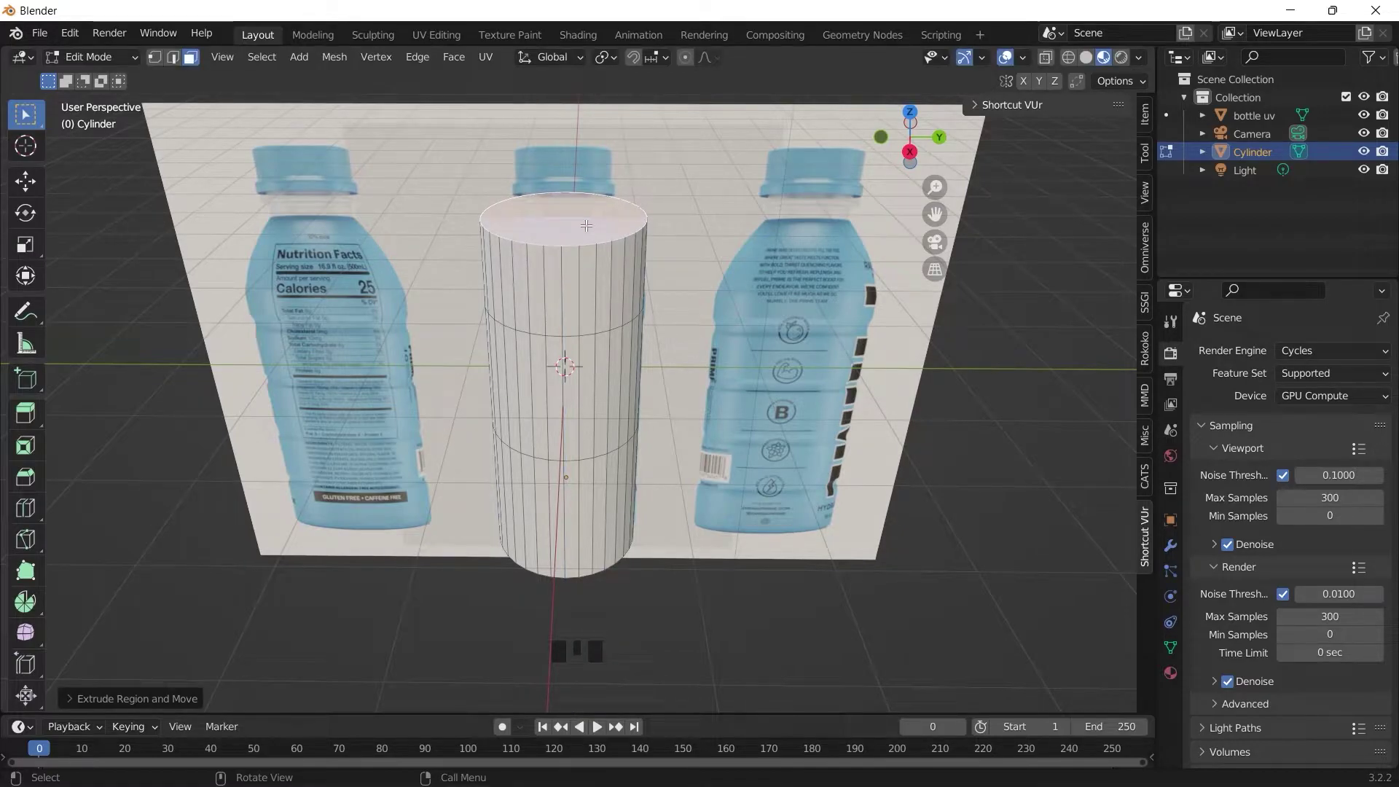
{"action": "key", "text": "s"}
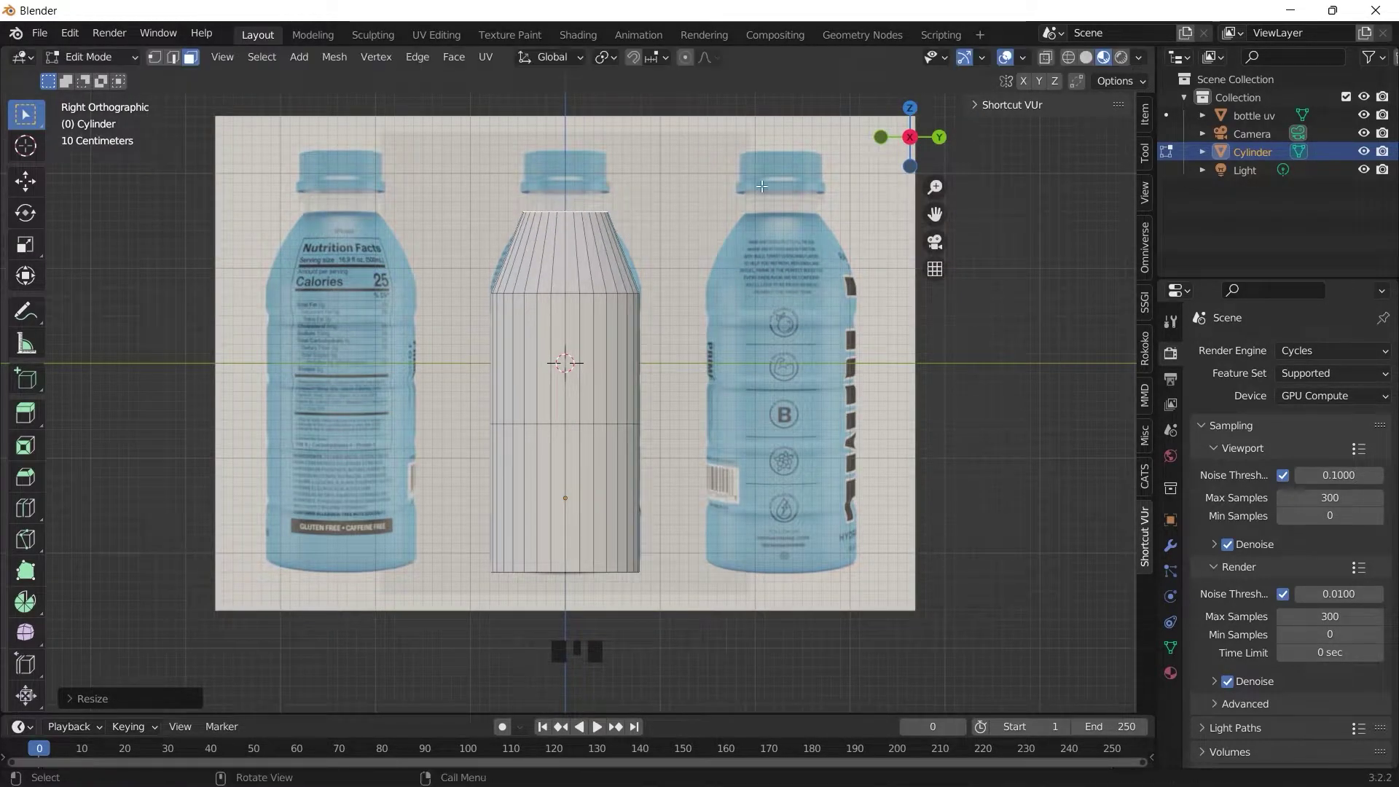
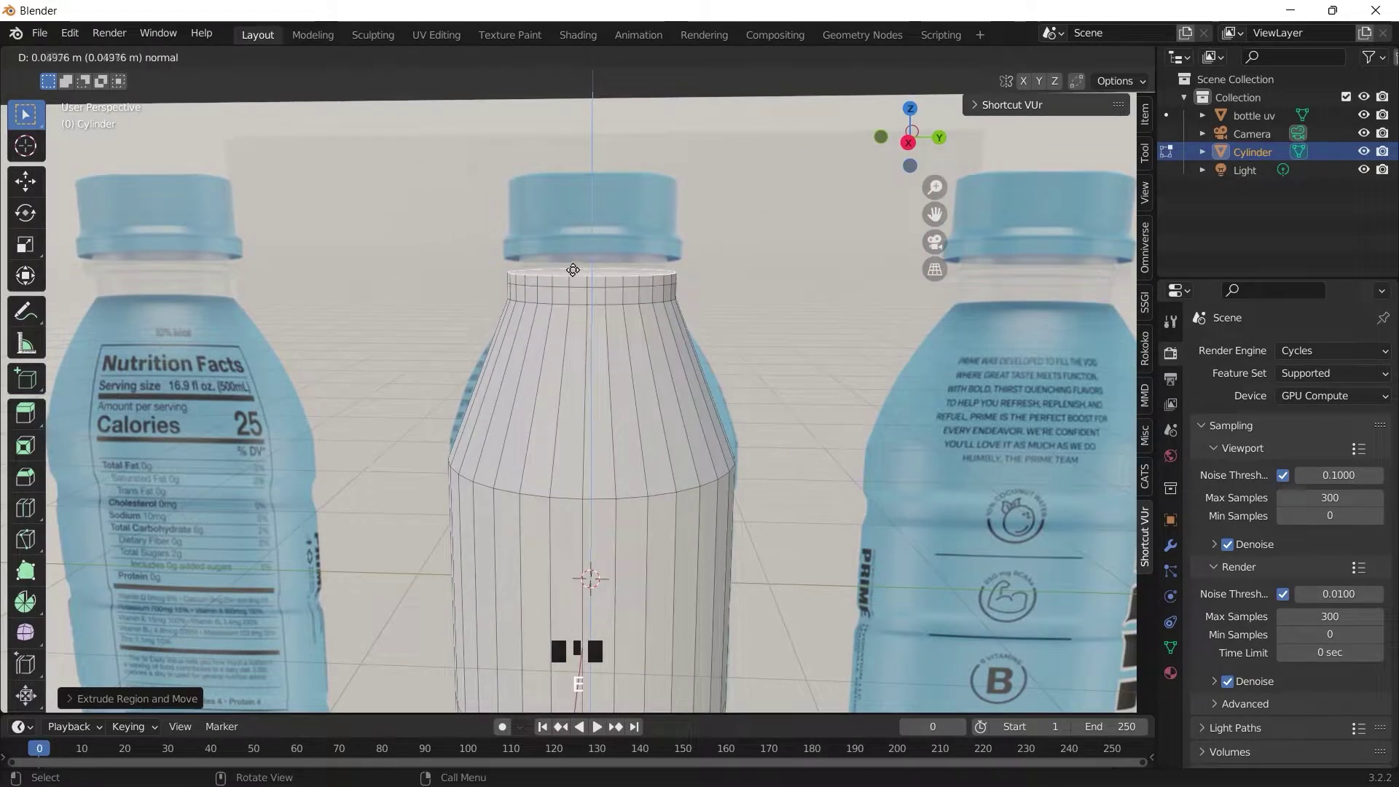
{"action": "key", "text": "e"}
{"action": "key", "text": "e"}
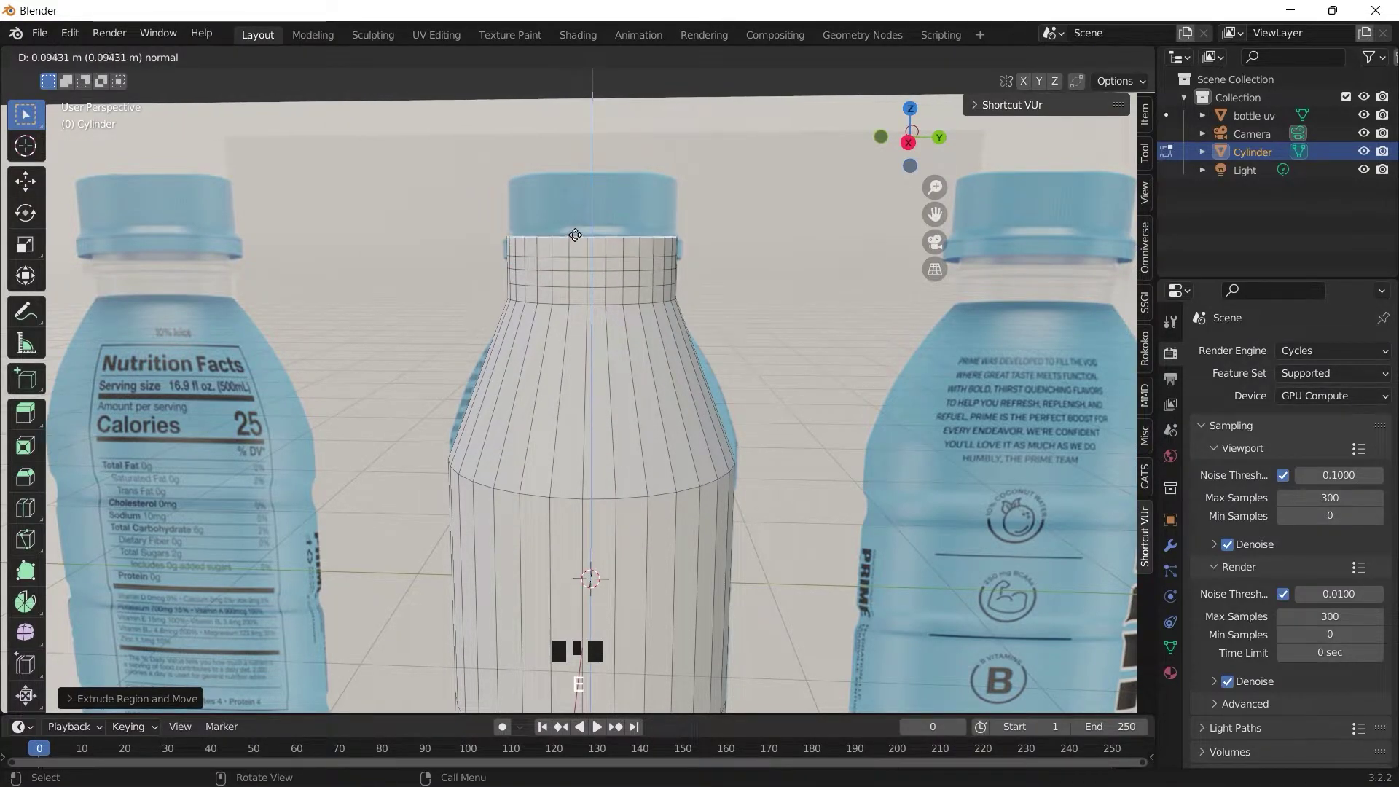
Extend the neck toward the cap and add shoulder rings scaled to the photo's curve
{"action": "key", "text": "e"}
{"action": "left_click_drag", "start_coordinate": [936, 213], "coordinate": [620, 382]}
{"action": "key", "text": "ctrl+r"}
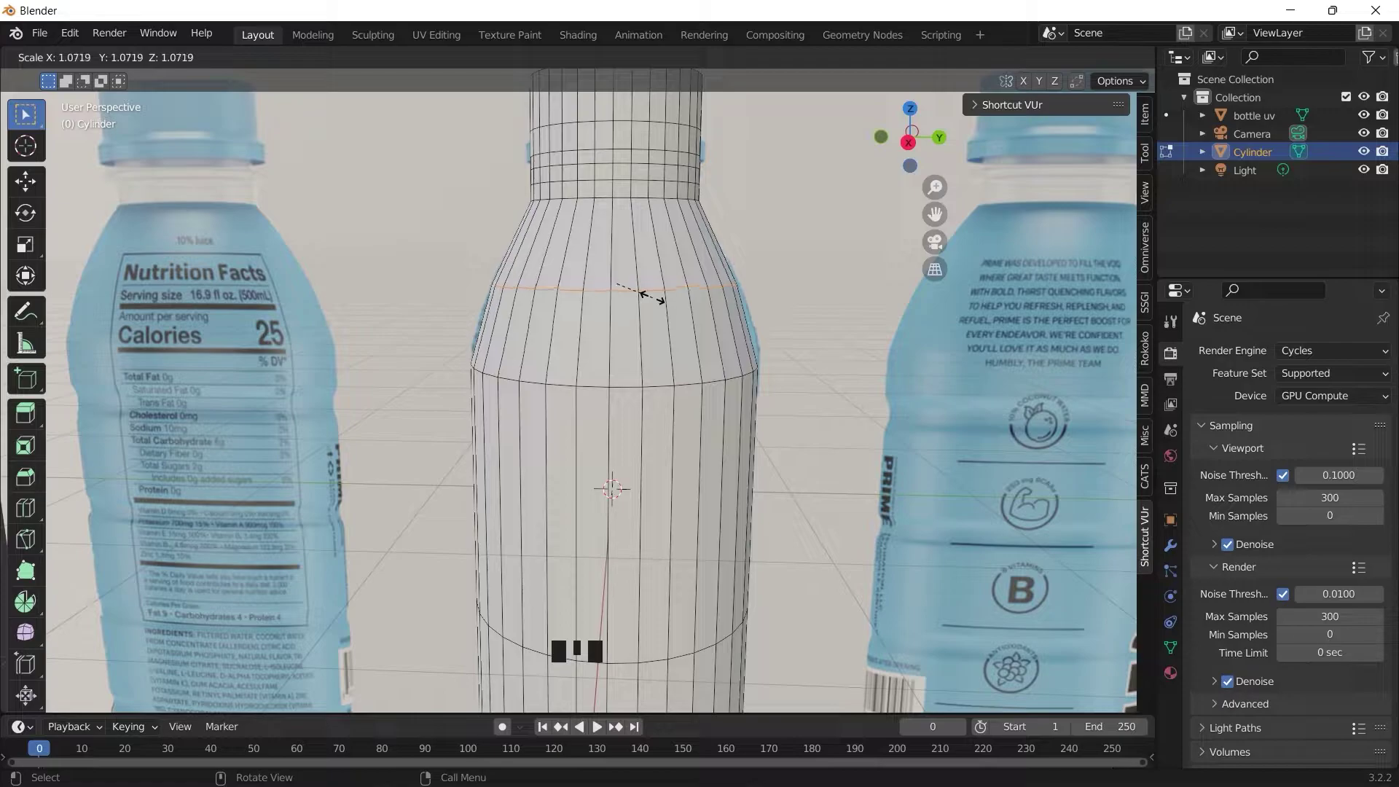
{"action": "left_click", "coordinate": [911, 149]}
{"action": "key", "text": "ctrl+r"}
{"action": "key", "text": "ctrl+r"}
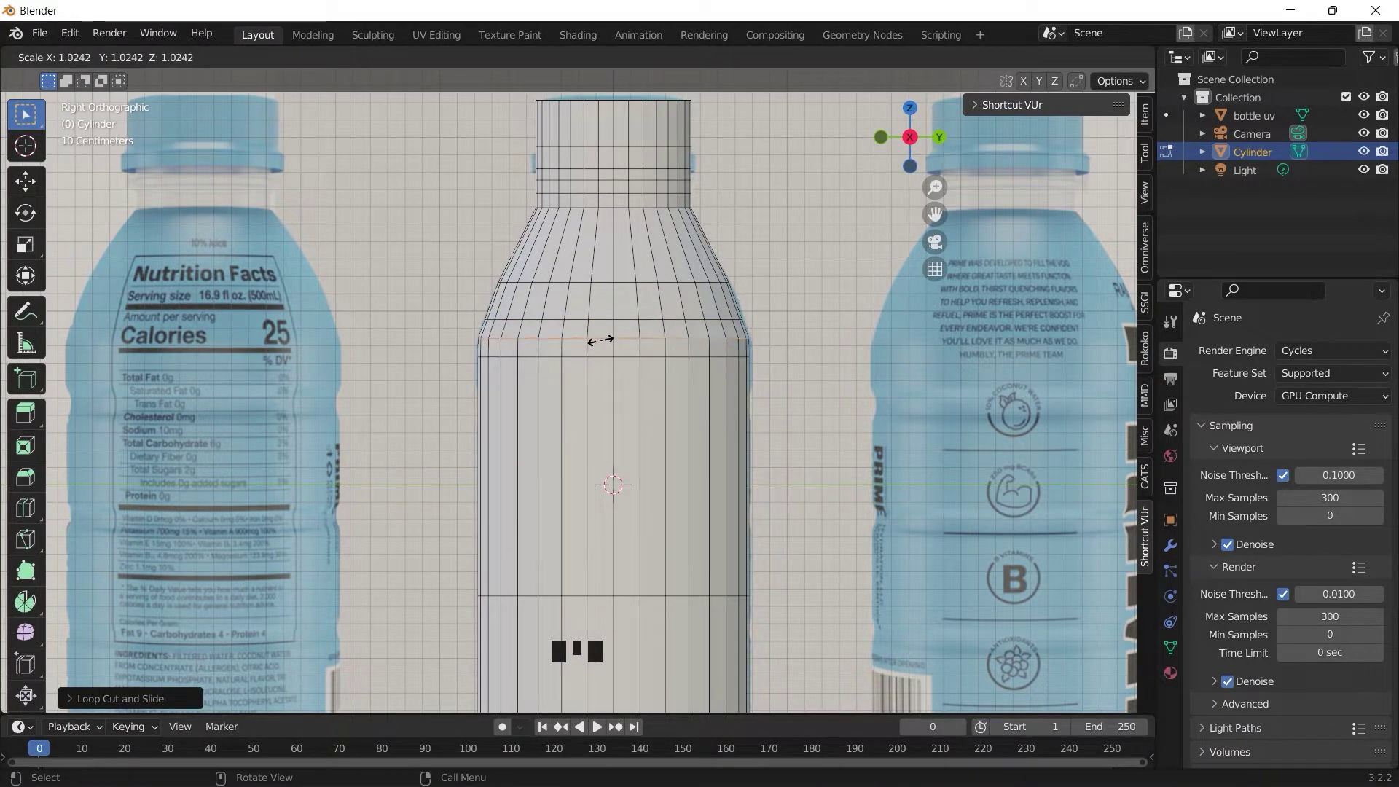
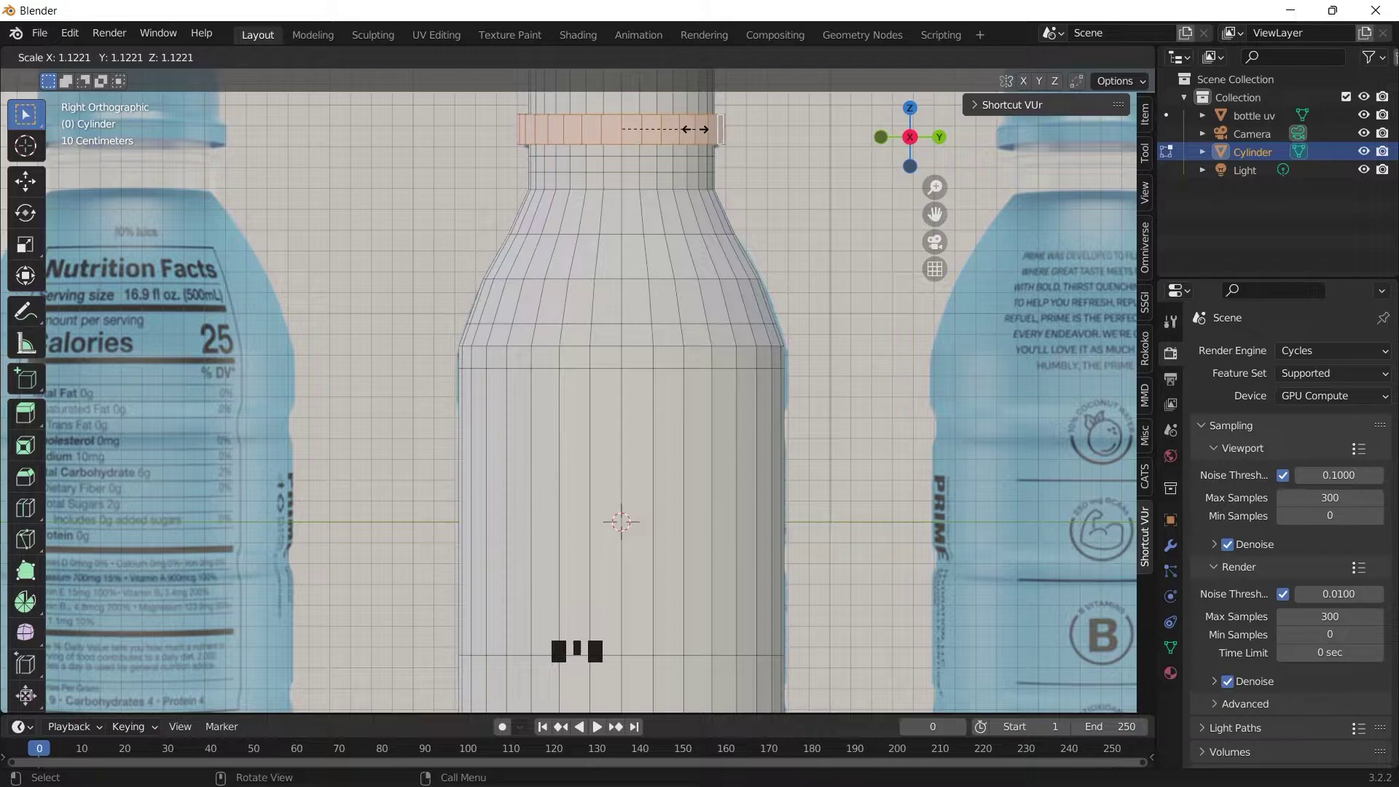
Confirm and widen a ring near the neck top to form the cap ridge
{"action": "left_click", "coordinate": [890, 153]}
{"action": "left_click", "coordinate": [950, 137]}
{"action": "left_click_drag", "start_coordinate": [991, 95], "coordinate": [1039, 84]}
{"action": "left_click", "coordinate": [914, 138]}
{"action": "left_click_drag", "start_coordinate": [939, 188], "coordinate": [642, 306]}
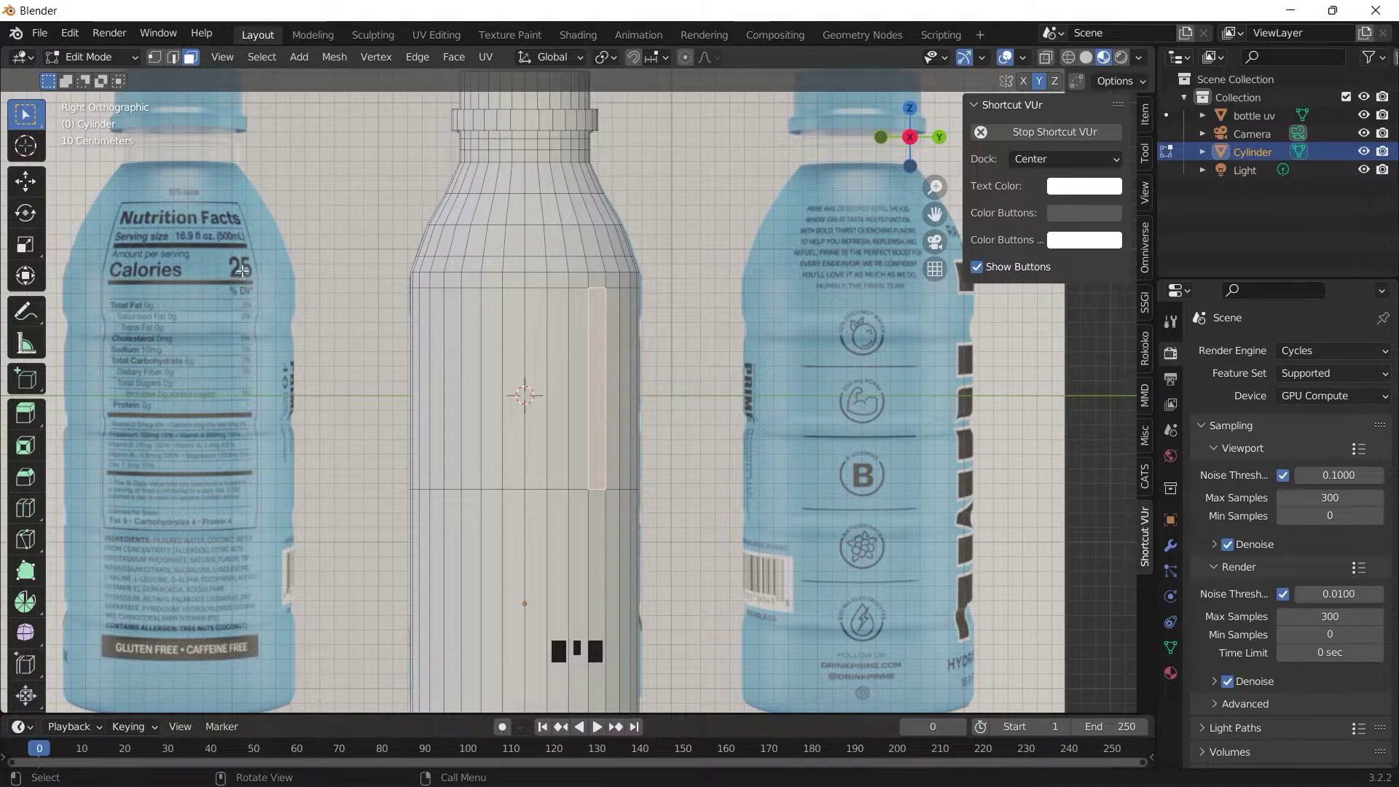
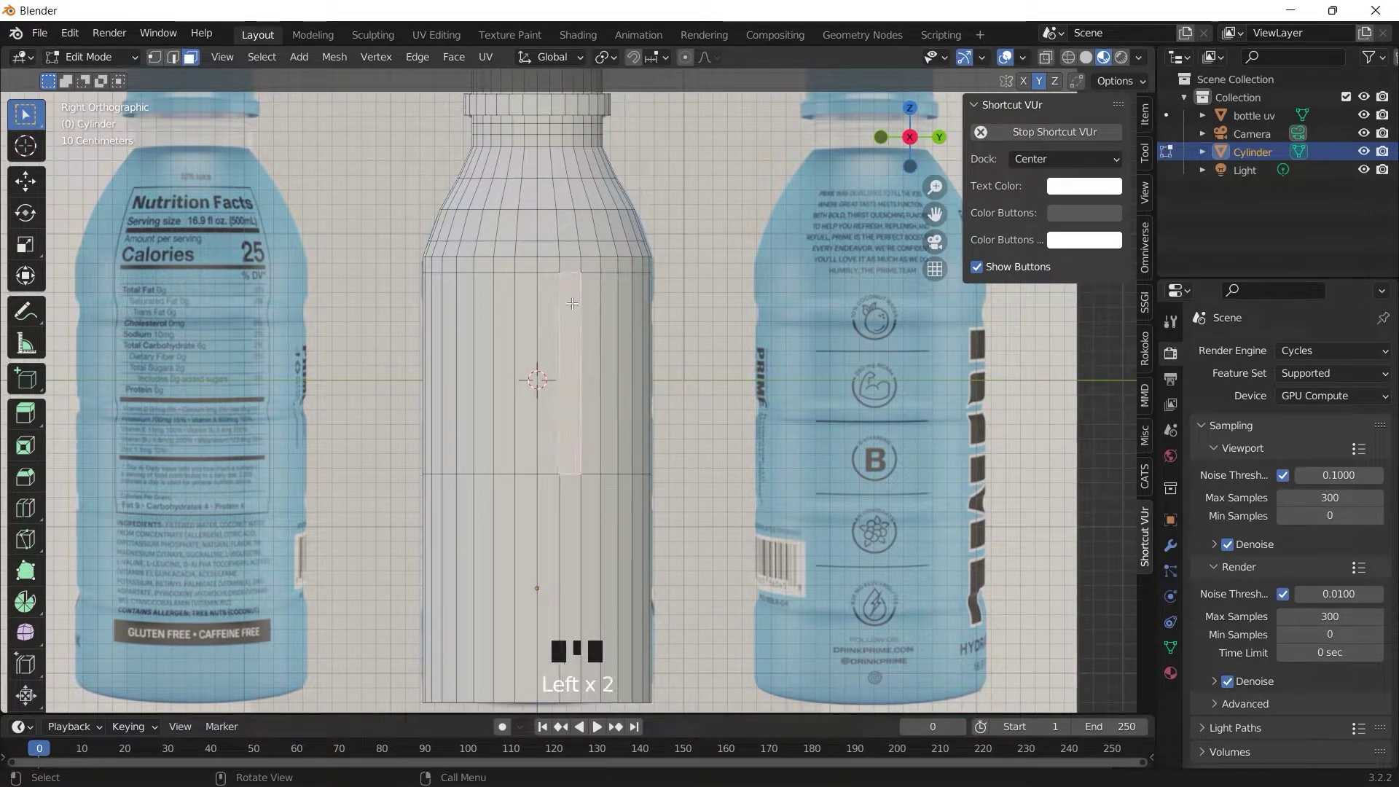
Add two loop cuts across the body and select the face band between them
{"action": "key", "text": "ctrl+r"}
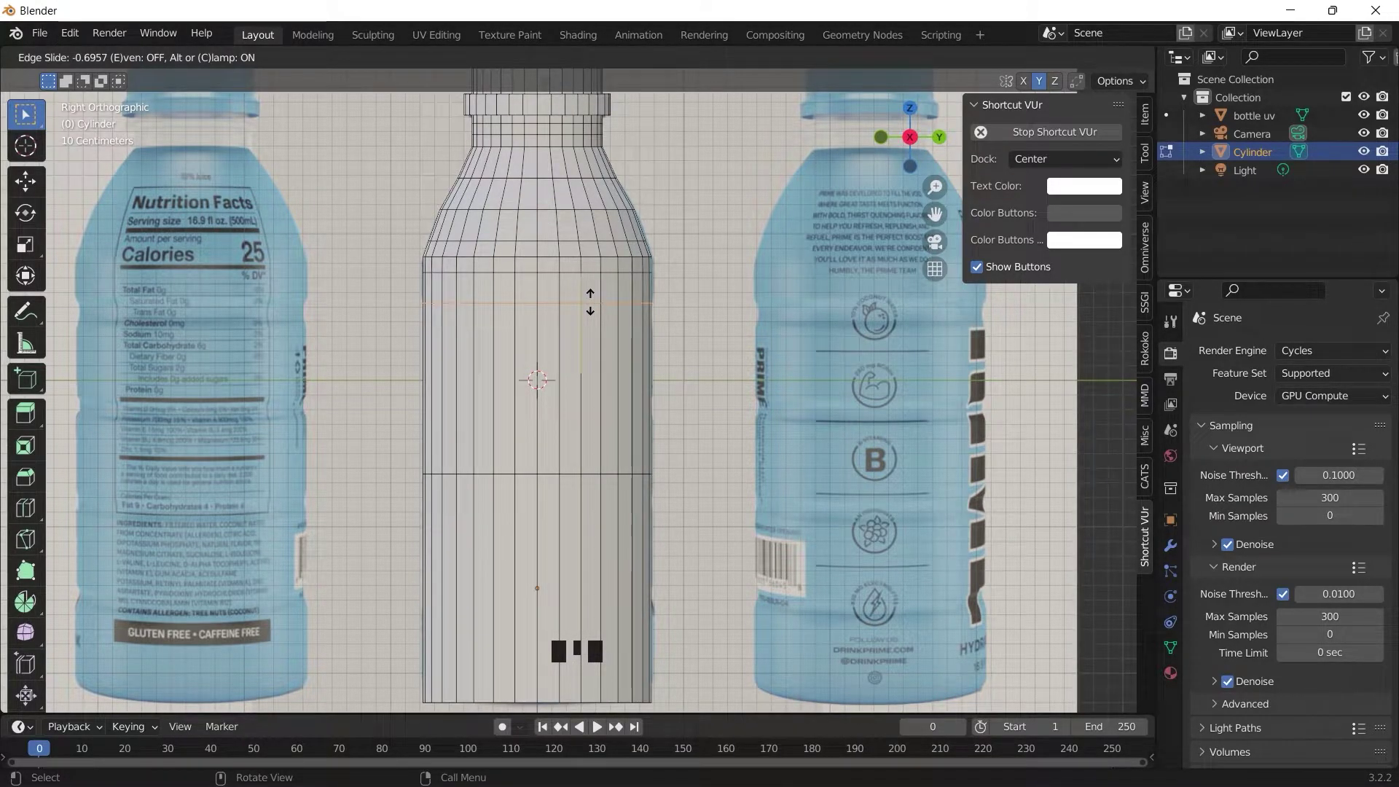
{"action": "key", "text": "ctrl+r"}
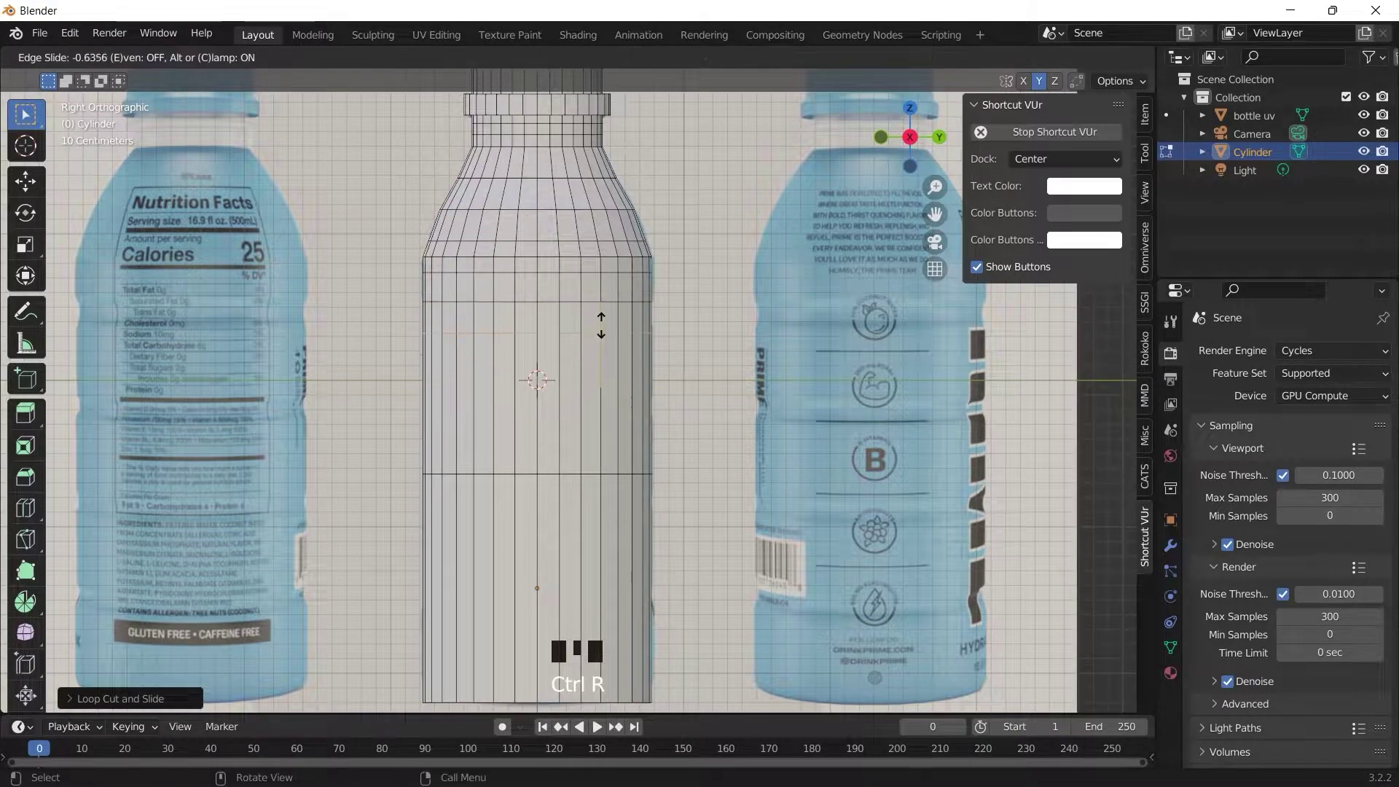
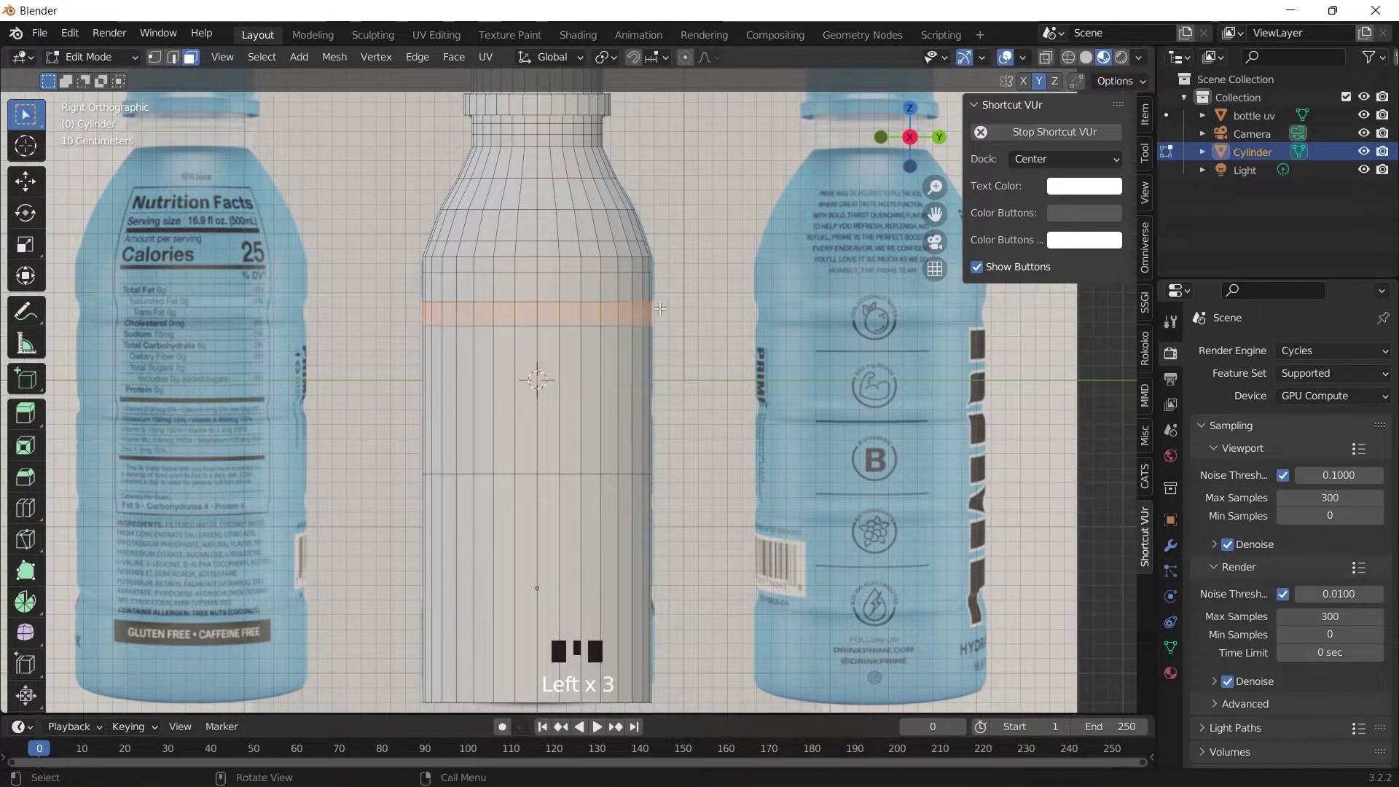
{"action": "left_click", "coordinate": [917, 140]}
{"action": "middle_click", "coordinate": [916, 140]}
{"action": "left_click", "coordinate": [490, 311]}
Check the band from both sides, then extrude it inward to form a groove ring
{"action": "left_click", "coordinate": [746, 310]}
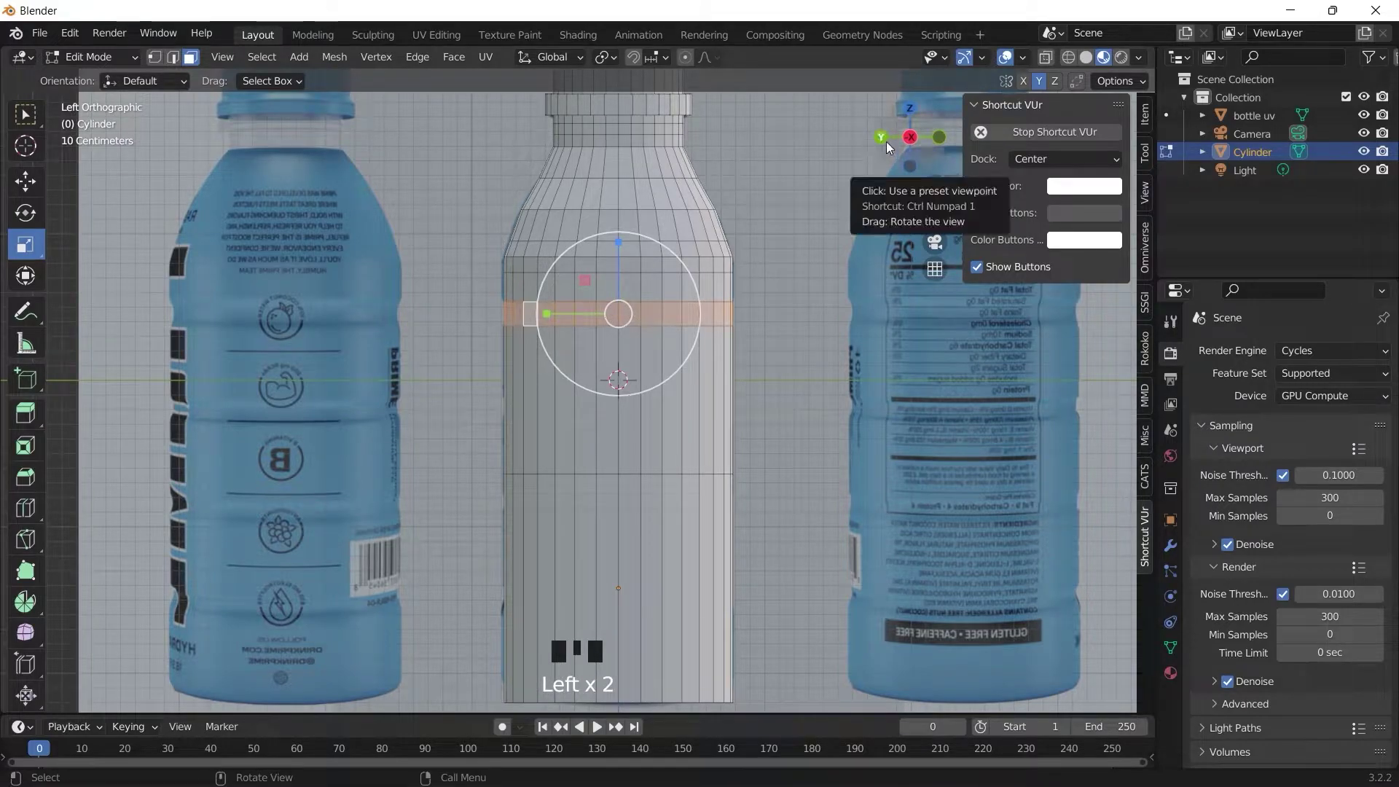
{"action": "left_click", "coordinate": [908, 145]}
{"action": "left_click", "coordinate": [412, 309]}
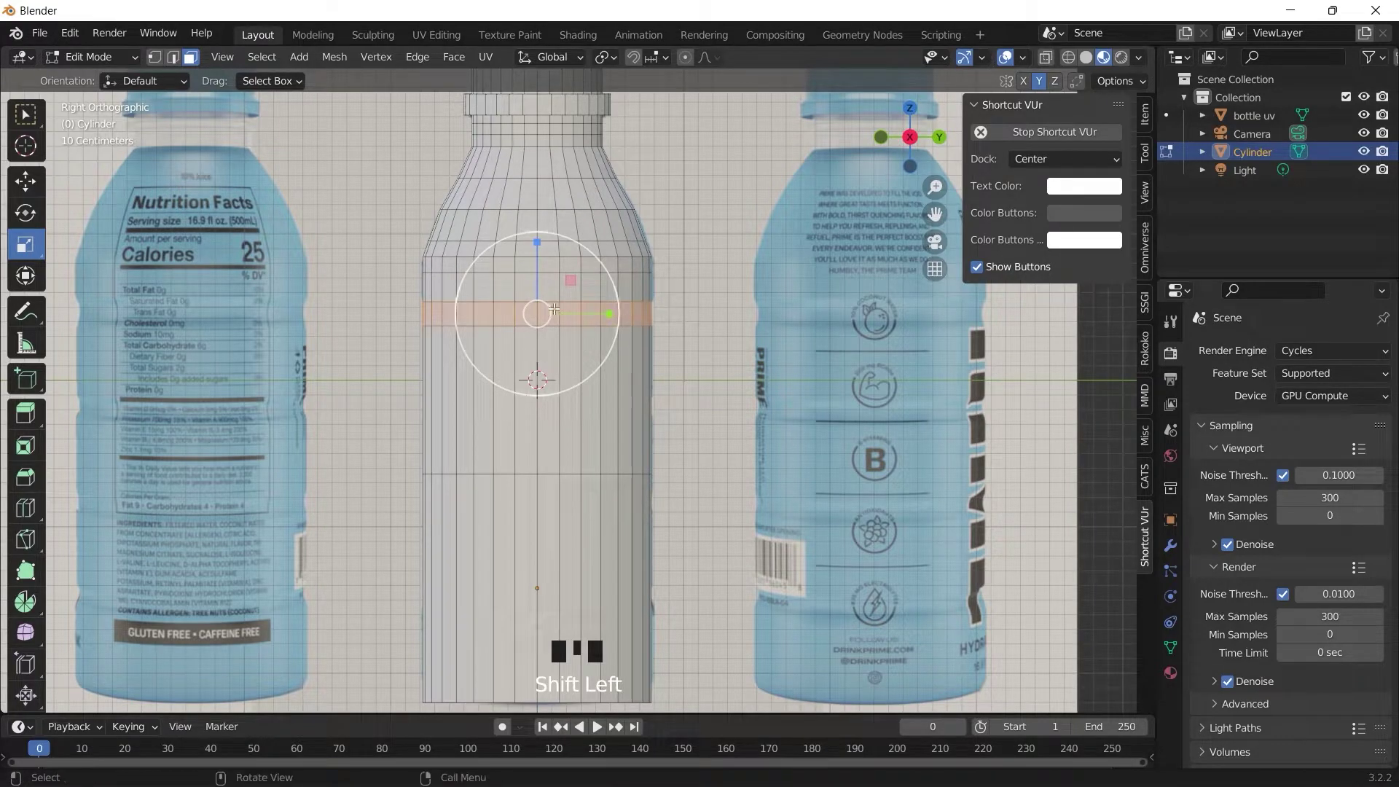
{"action": "key", "text": "ctrl+z"}
{"action": "key", "text": "e"}
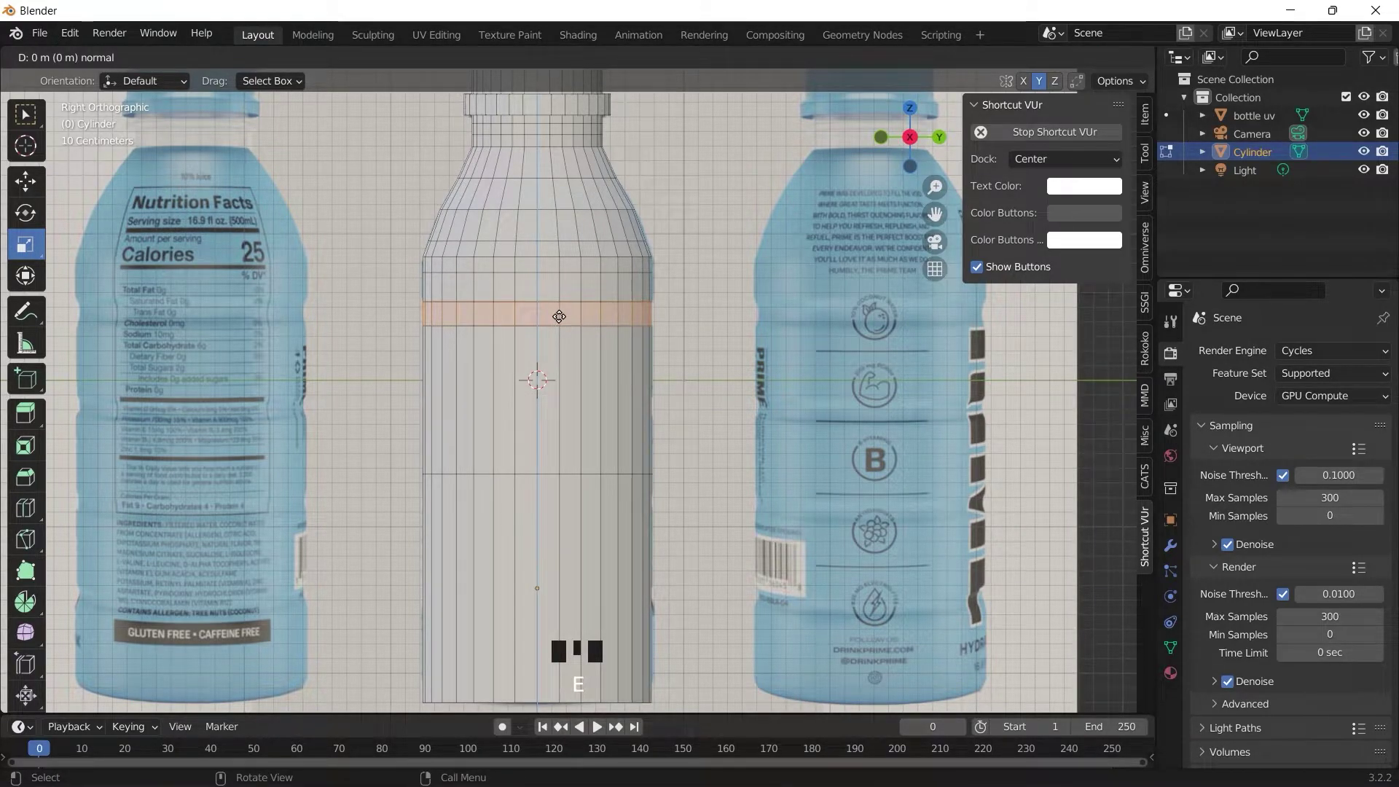
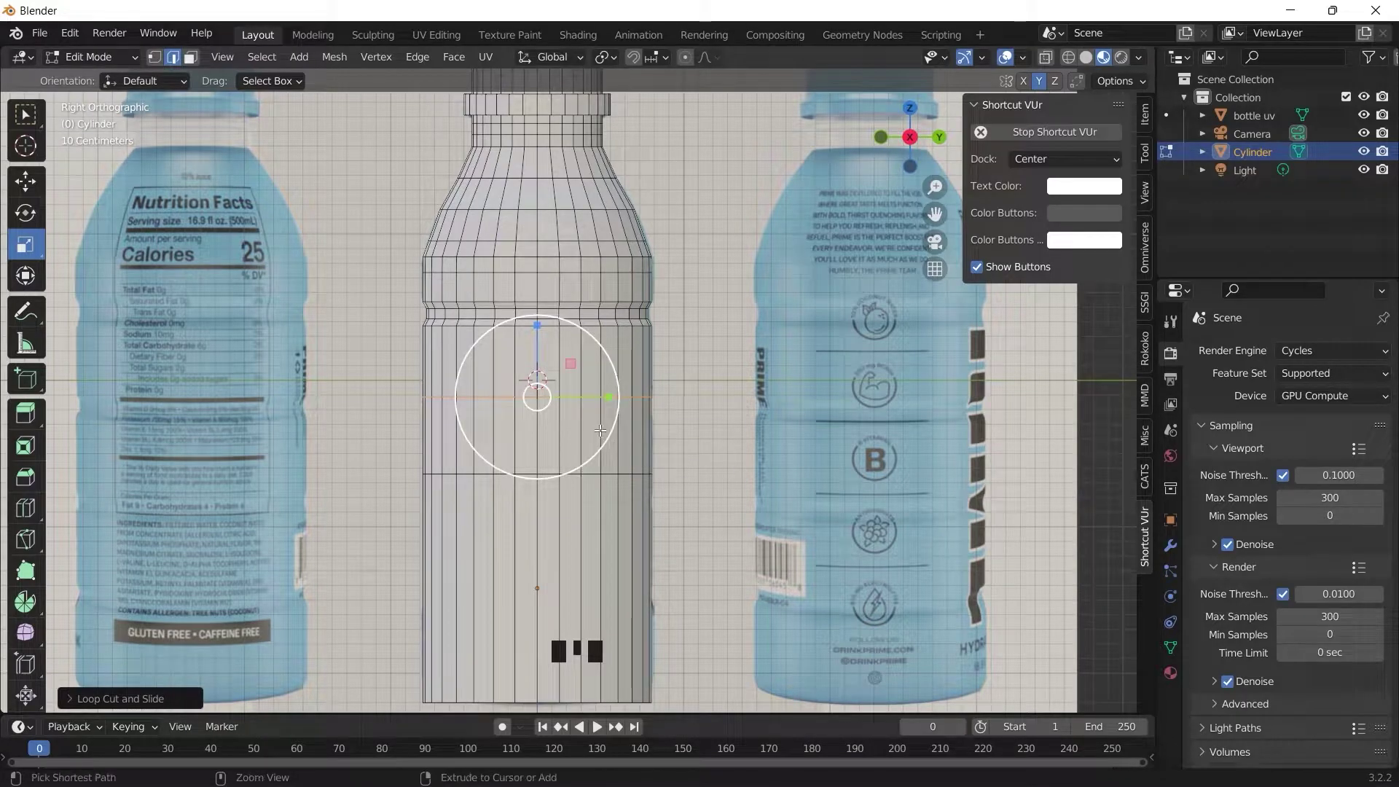
Add another edge loop on the body and extrude its ring outward as a ridge
{"action": "key", "text": "ctrl+r"}
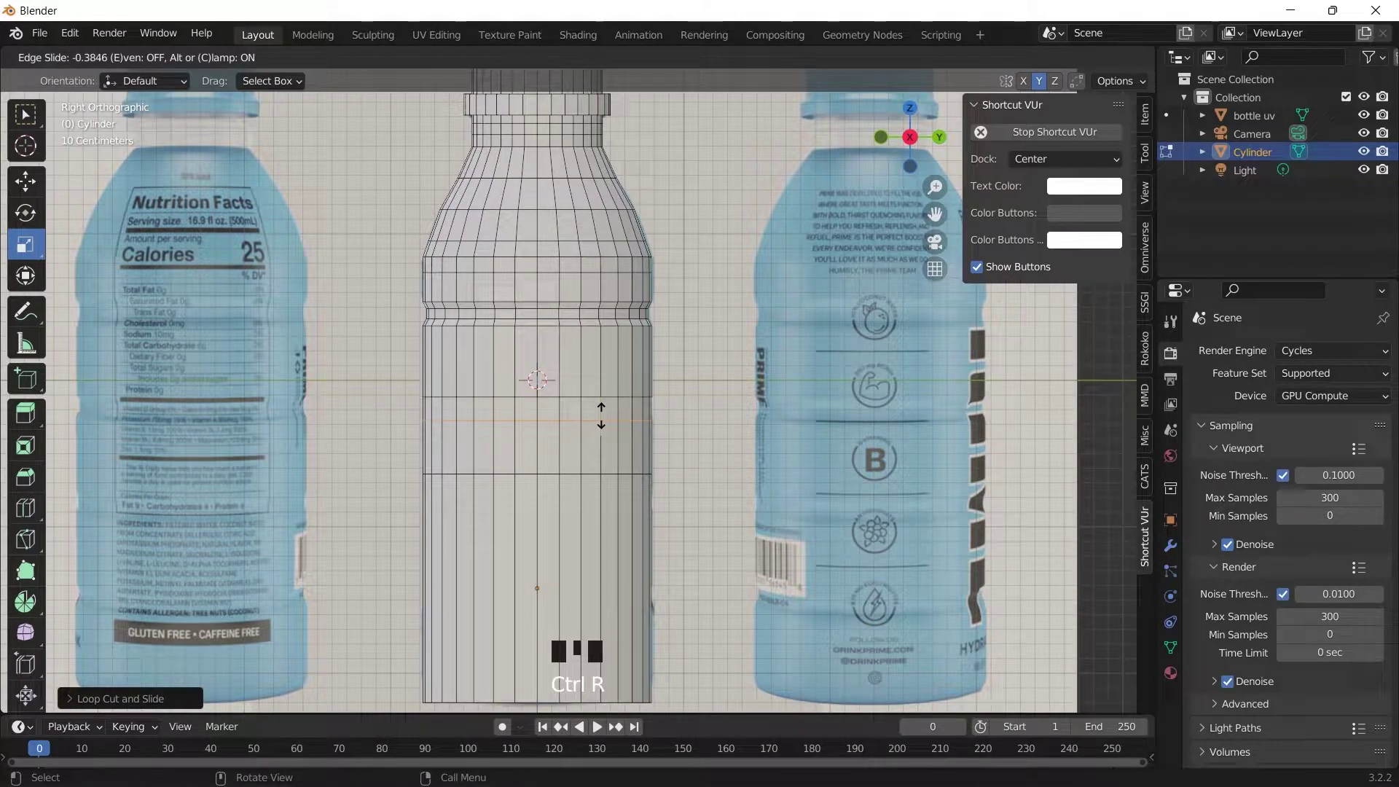
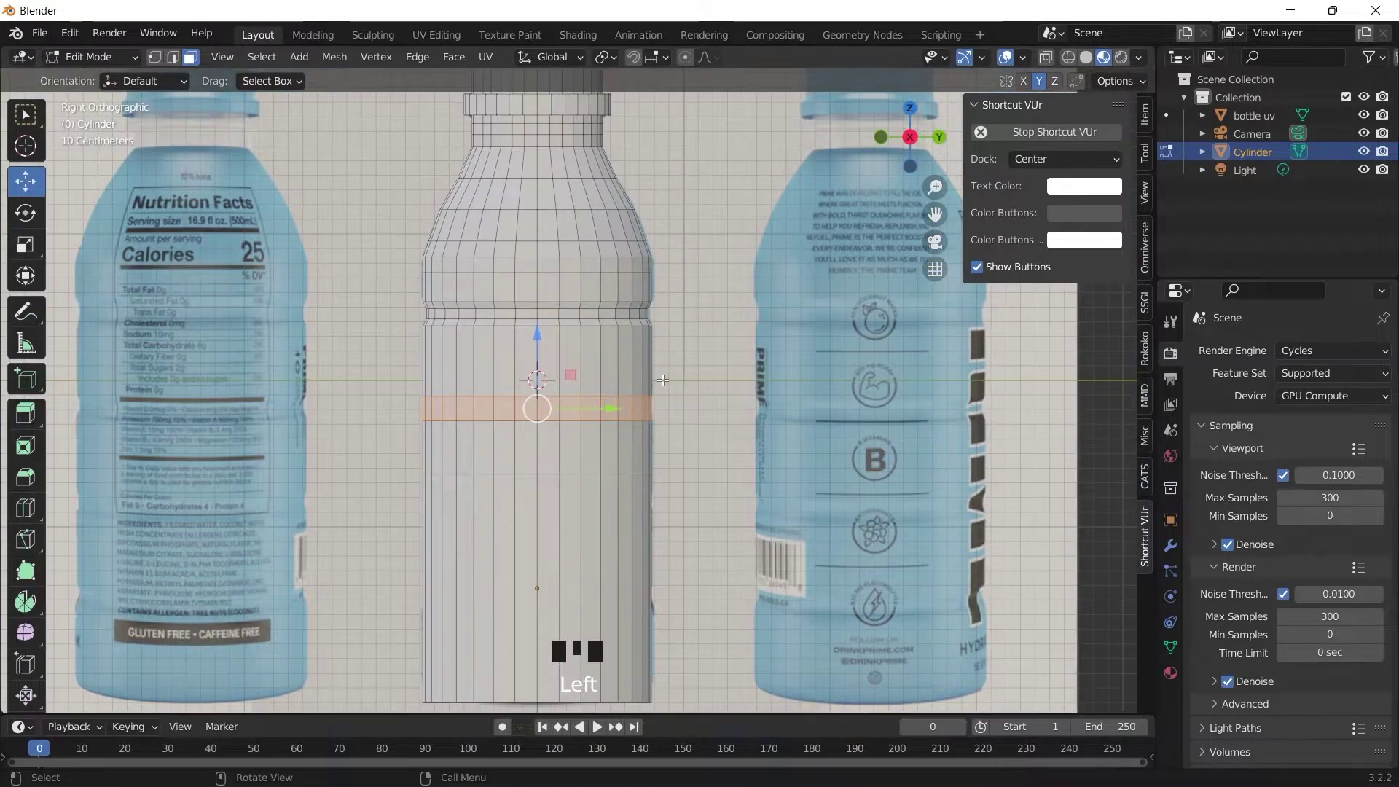
{"action": "key", "text": "e"}
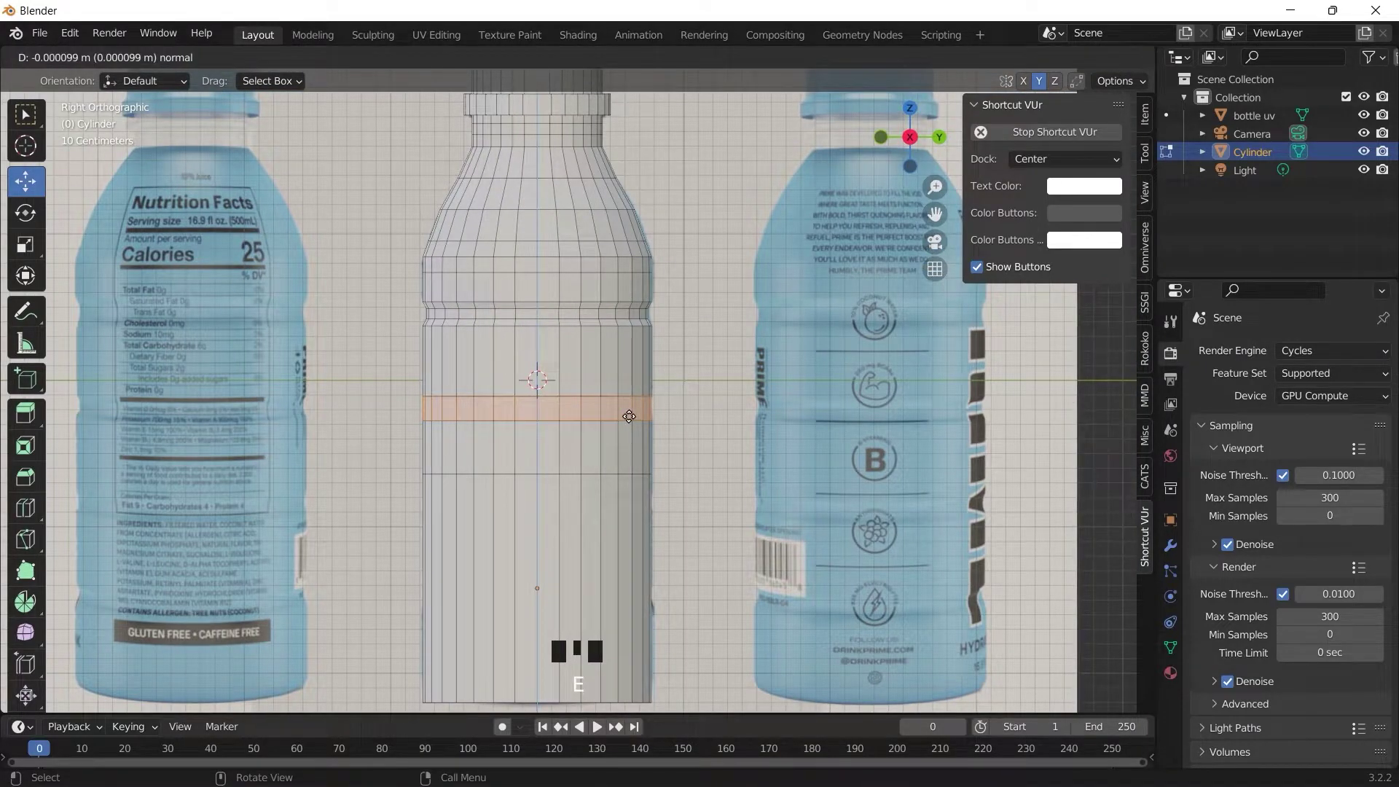
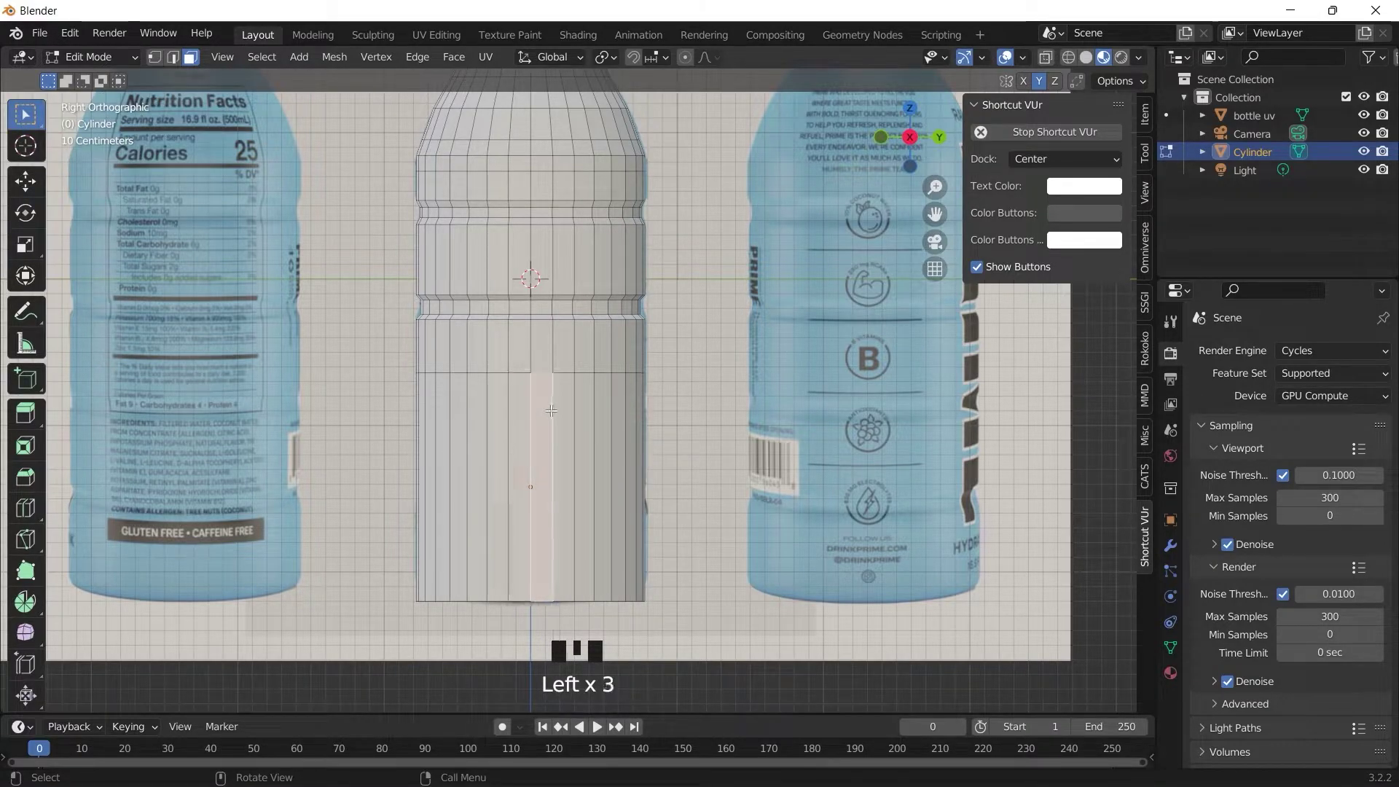
Cut a new ring on the lower body and shrink it inward into a groove
{"action": "key", "text": "ctrl+r"}
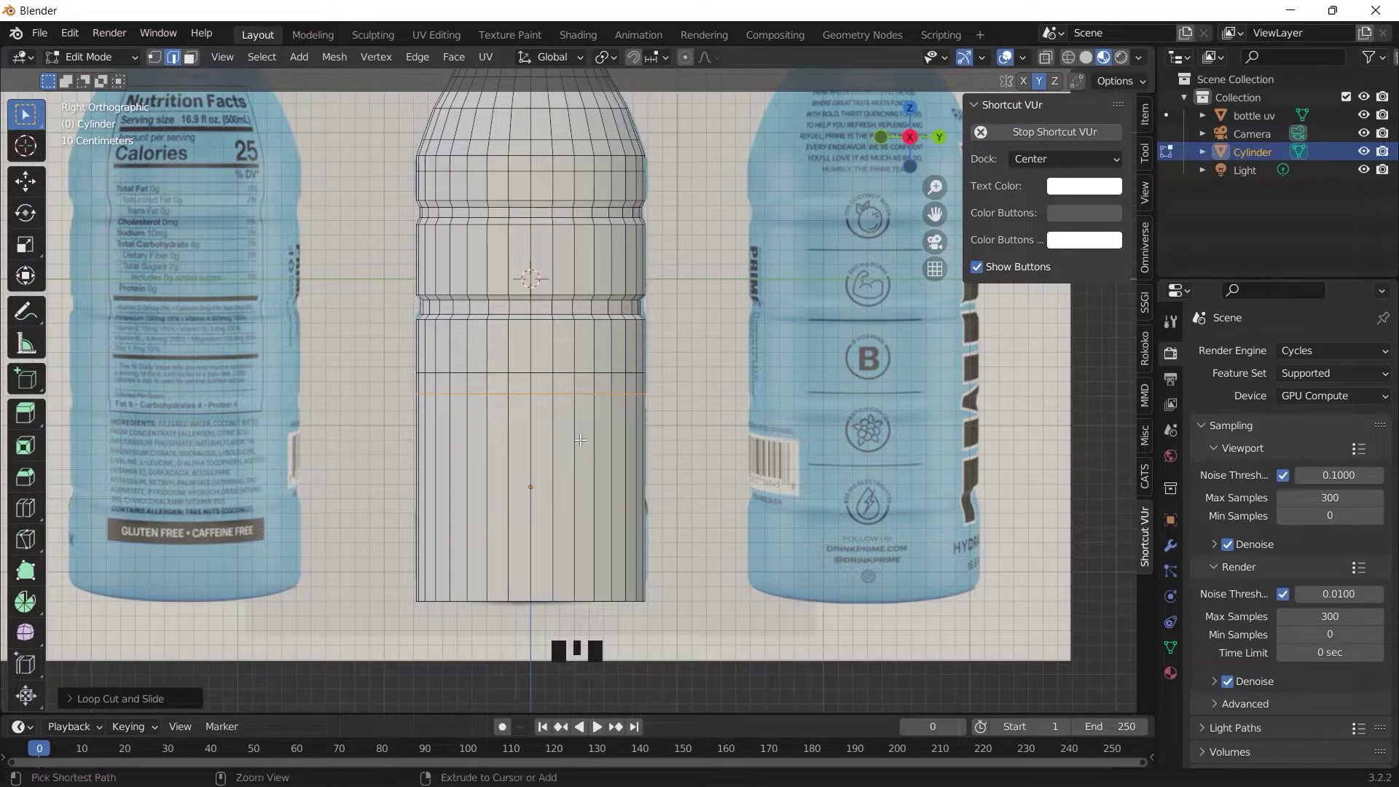
{"action": "key", "text": "ctrl+r"}
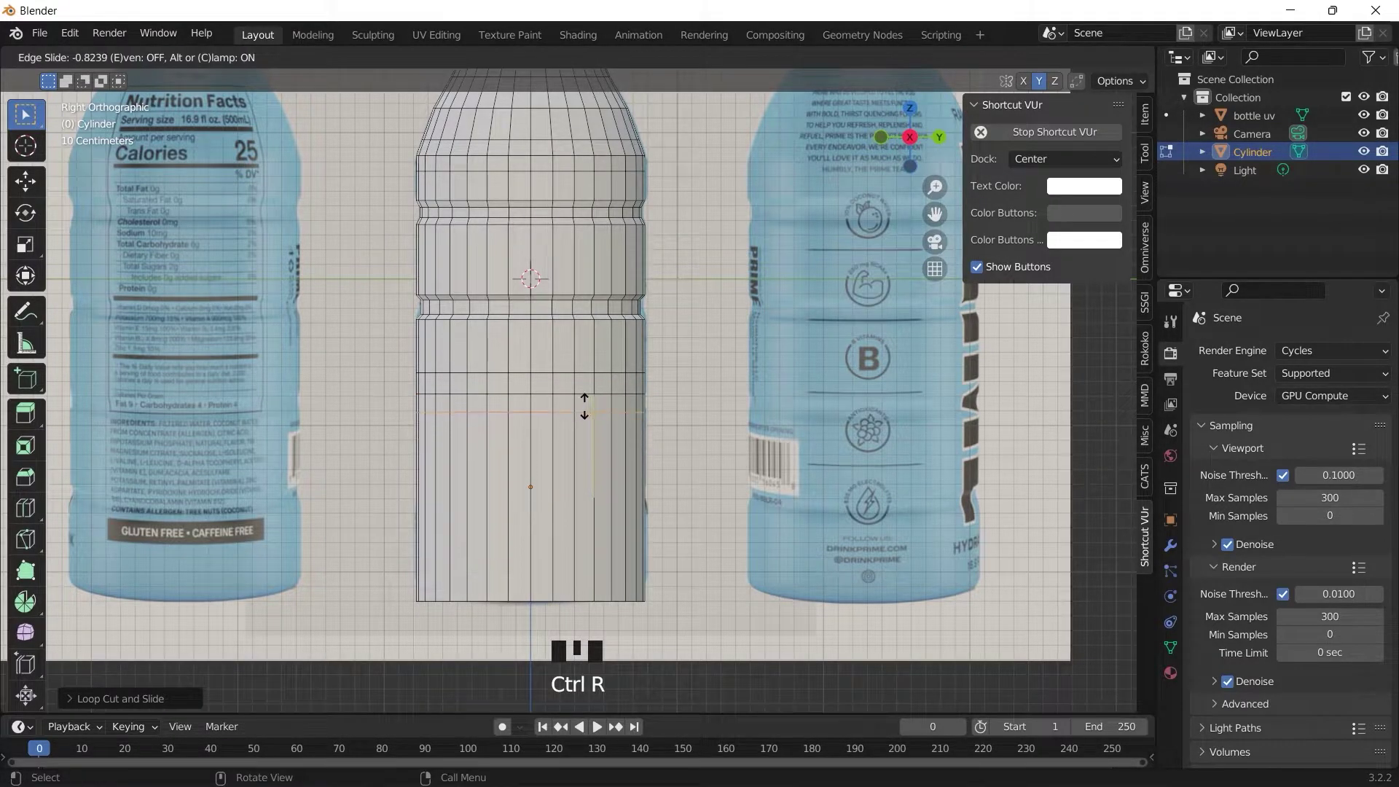
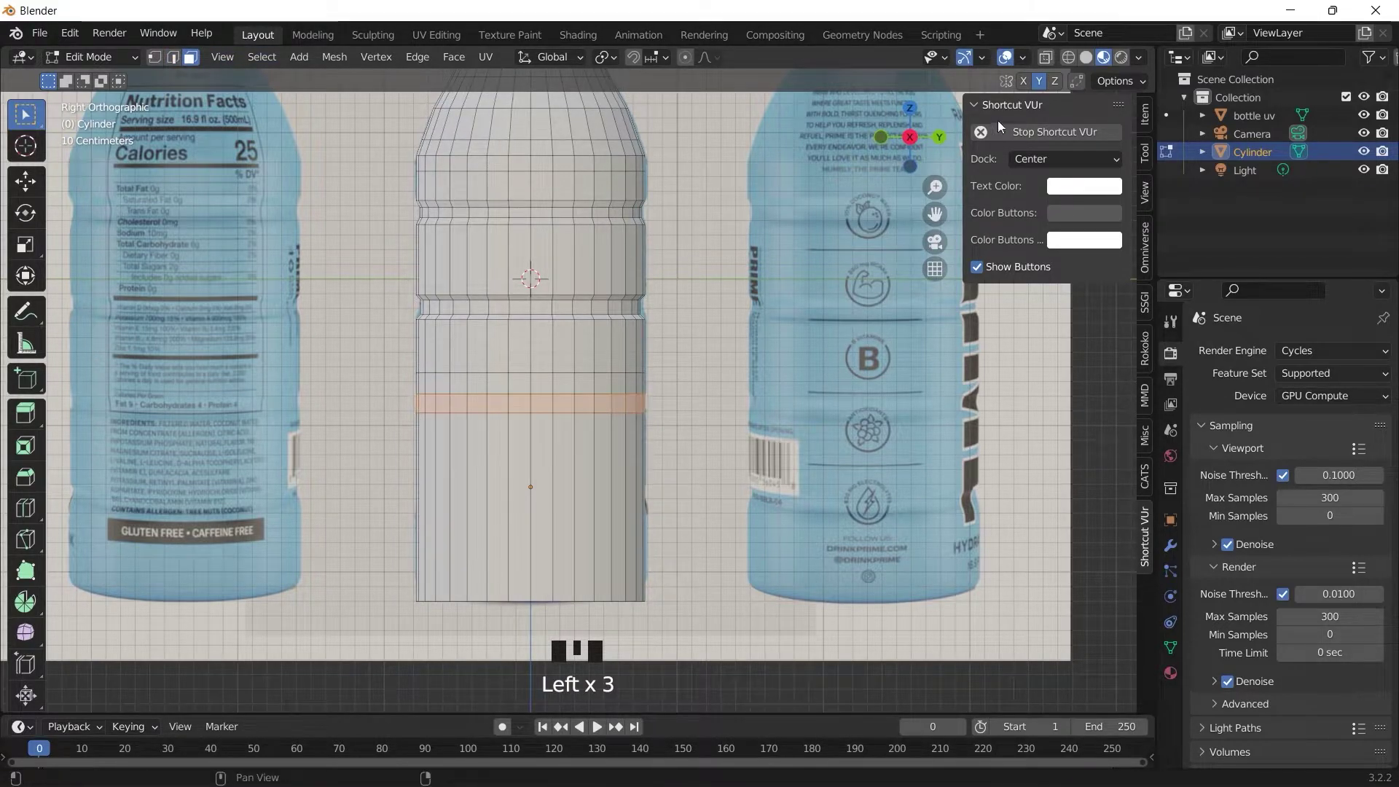
{"action": "left_click", "coordinate": [915, 145]}
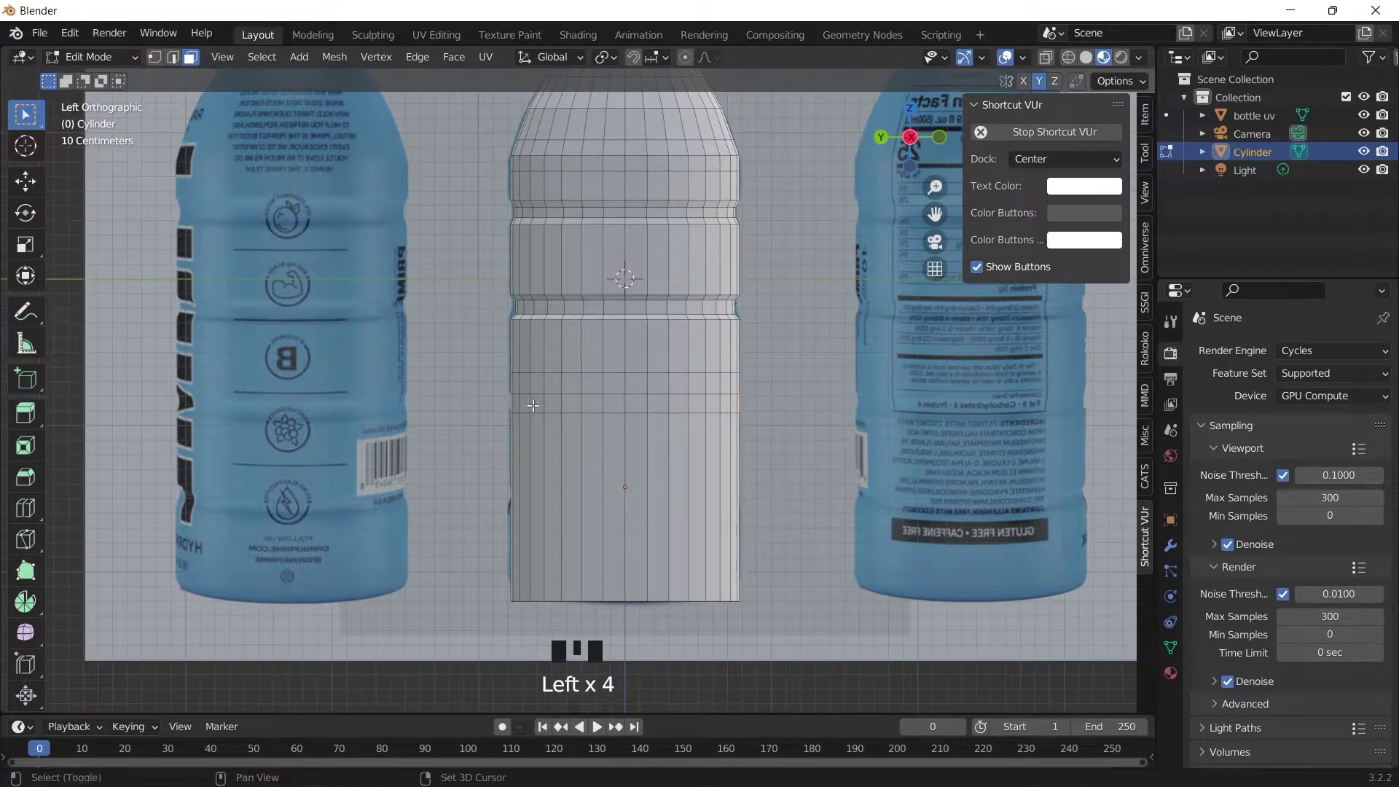
{"action": "left_click", "coordinate": [493, 396]}
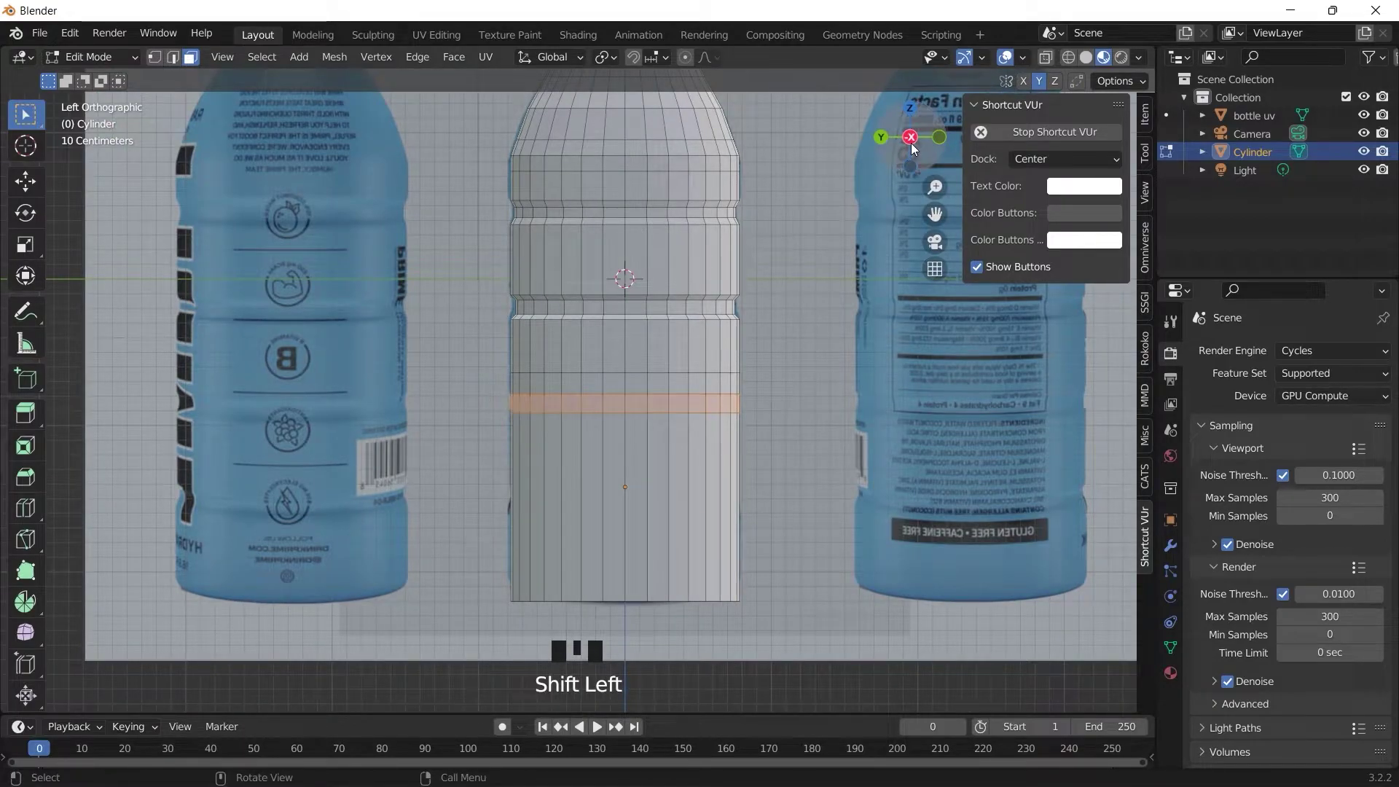
{"action": "left_click", "coordinate": [915, 148]}
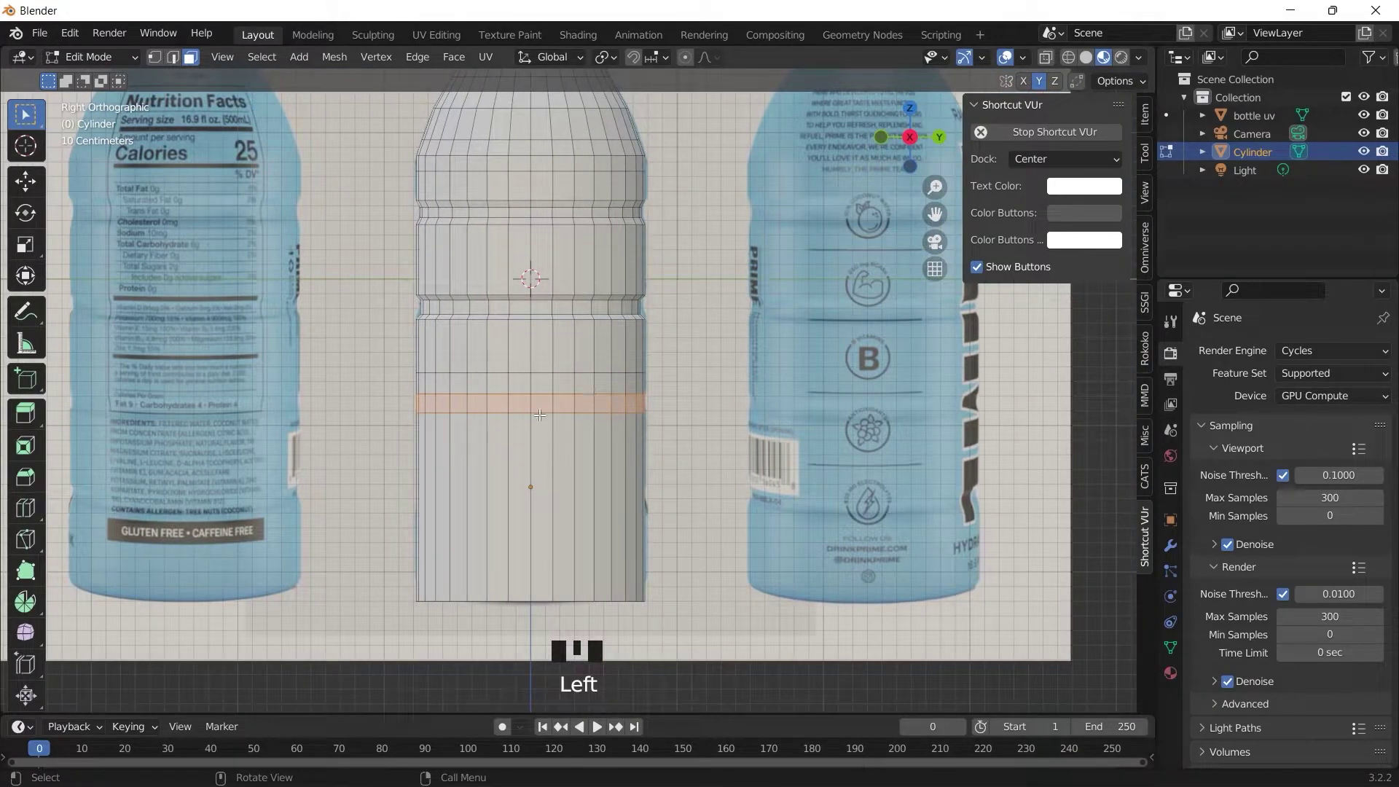
{"action": "key", "text": "e"}
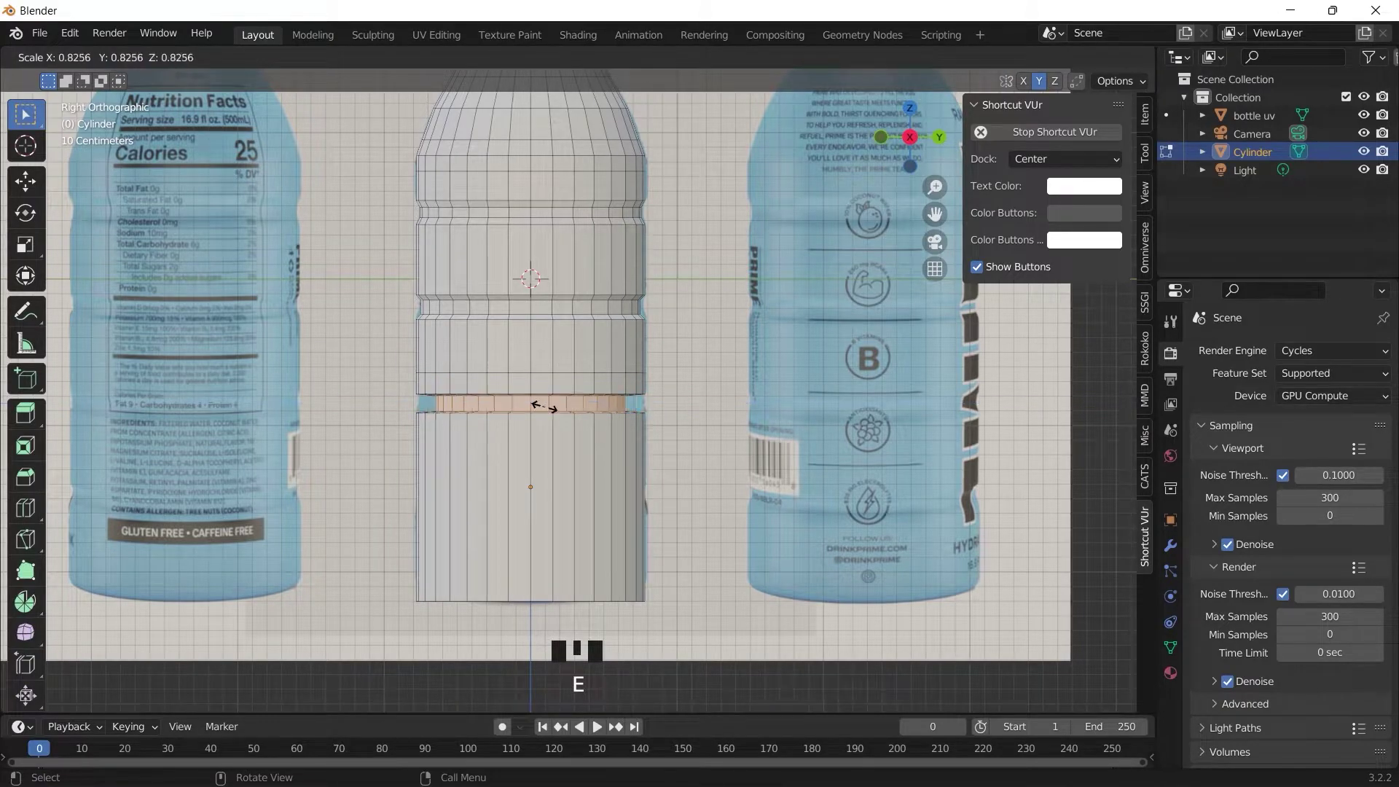
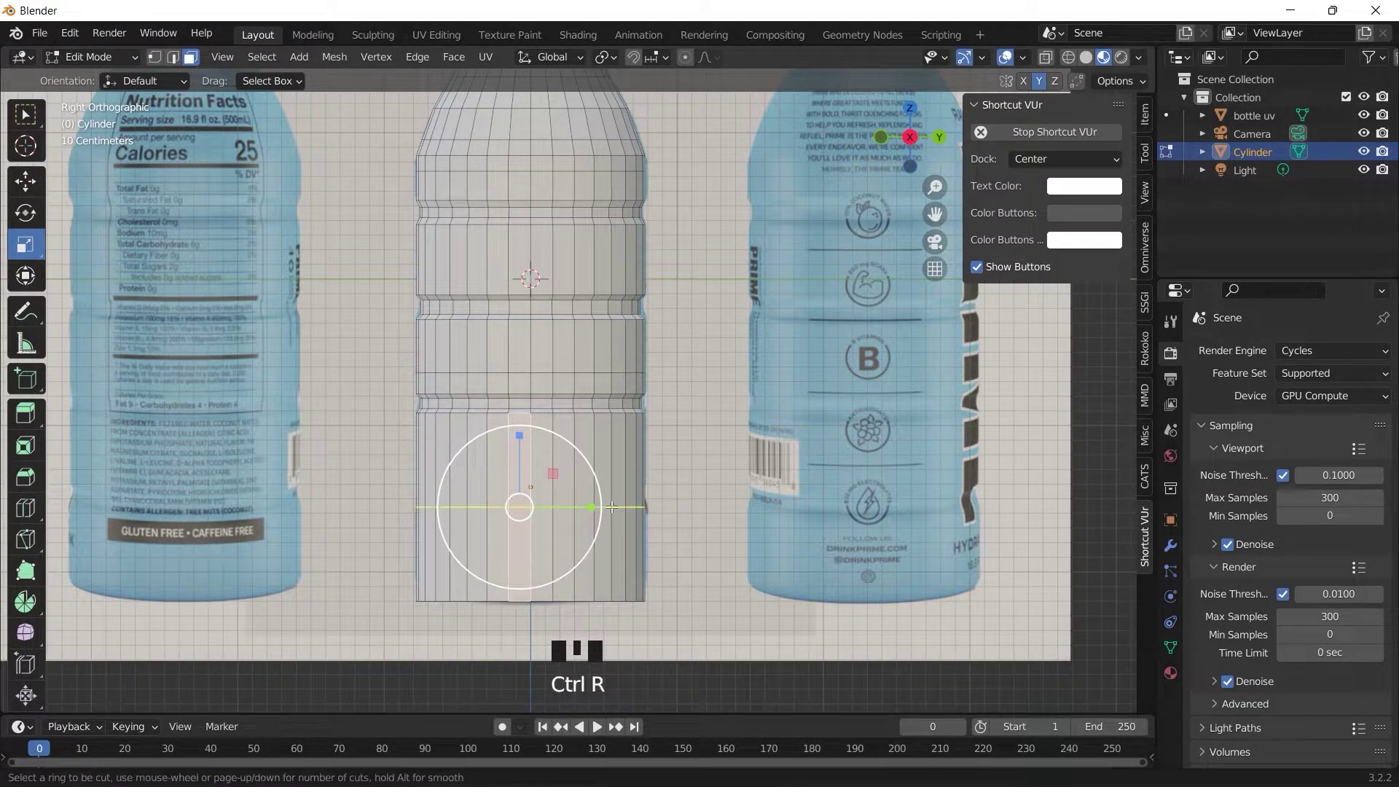
Slide another cut ring down the body and select several lower rings for grooving
{"action": "key", "text": "ctrl+r"}
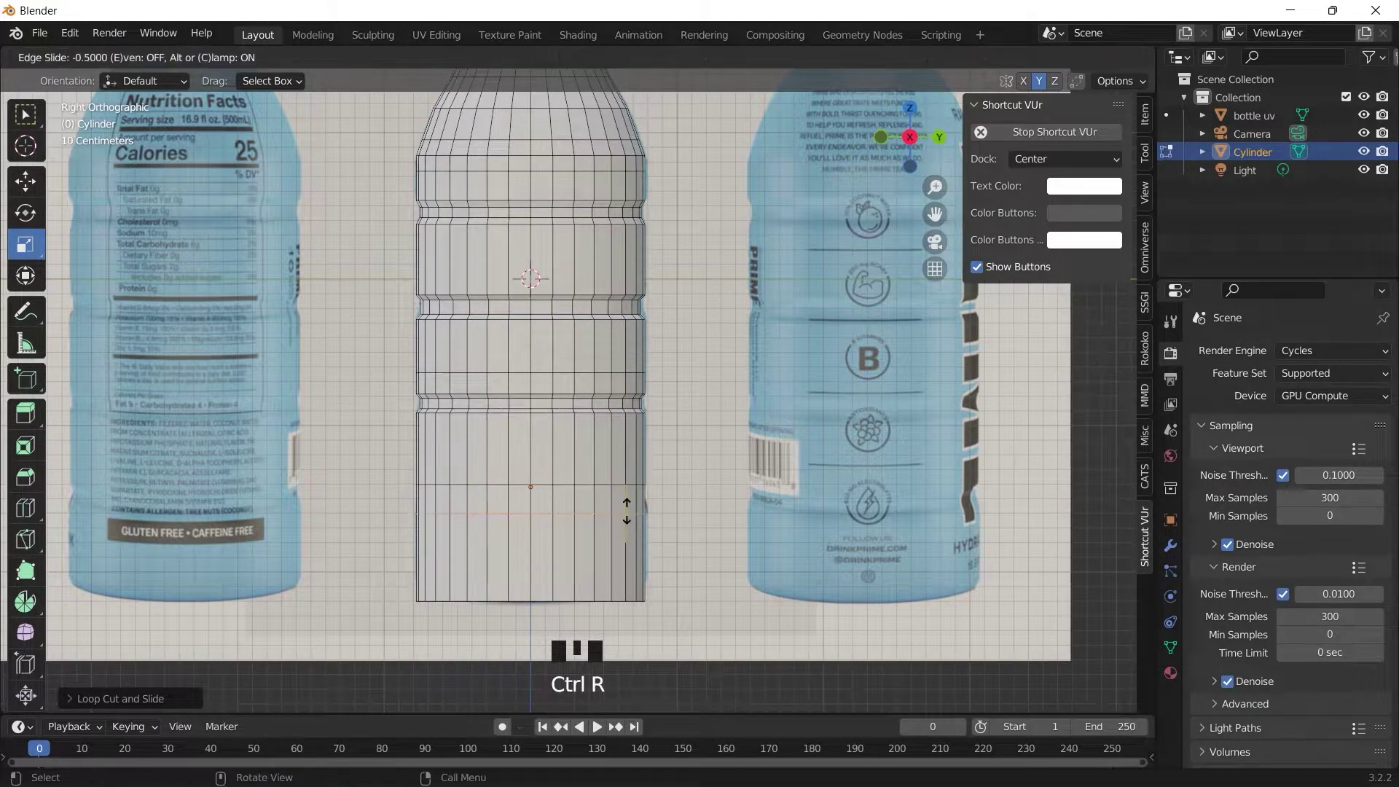
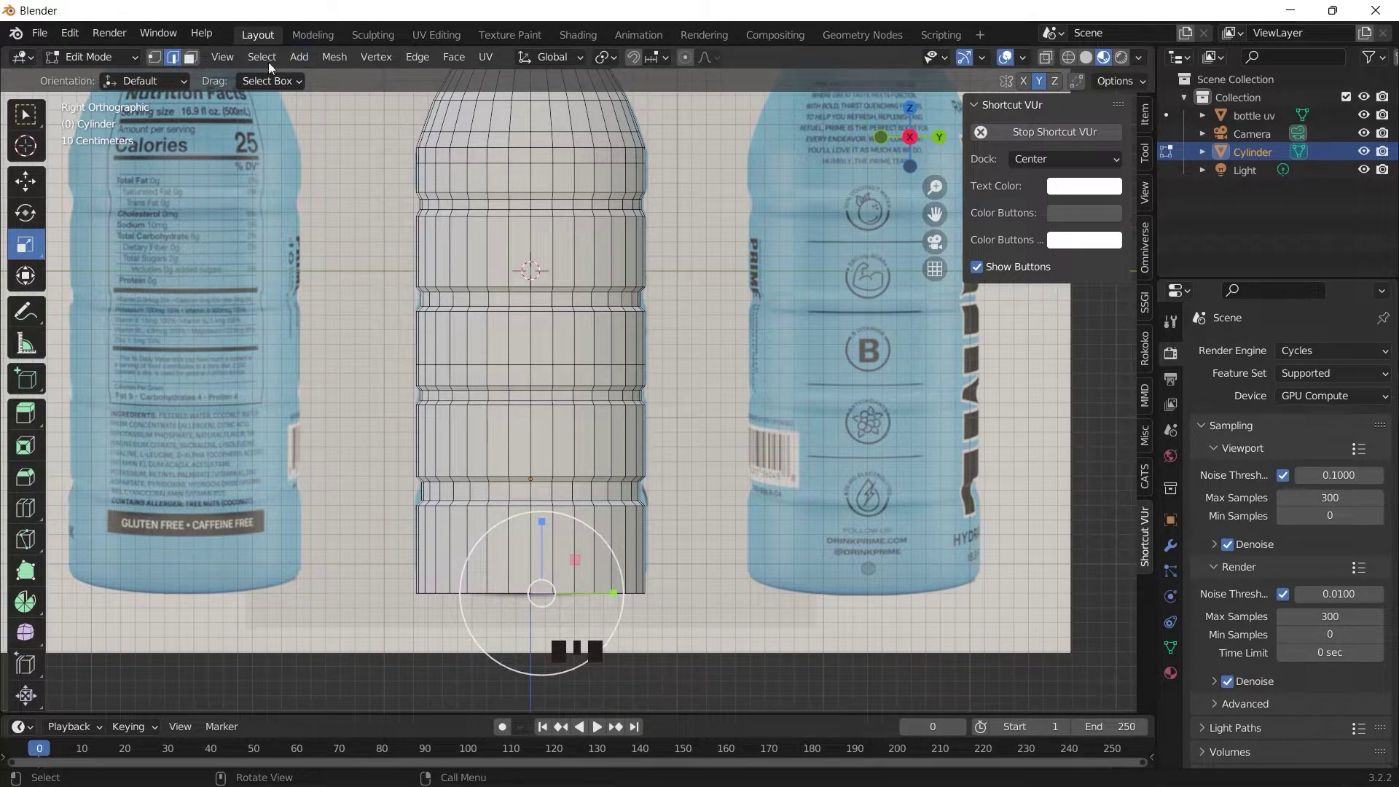
{"action": "left_click_drag", "start_coordinate": [263, 66], "coordinate": [450, 425]}
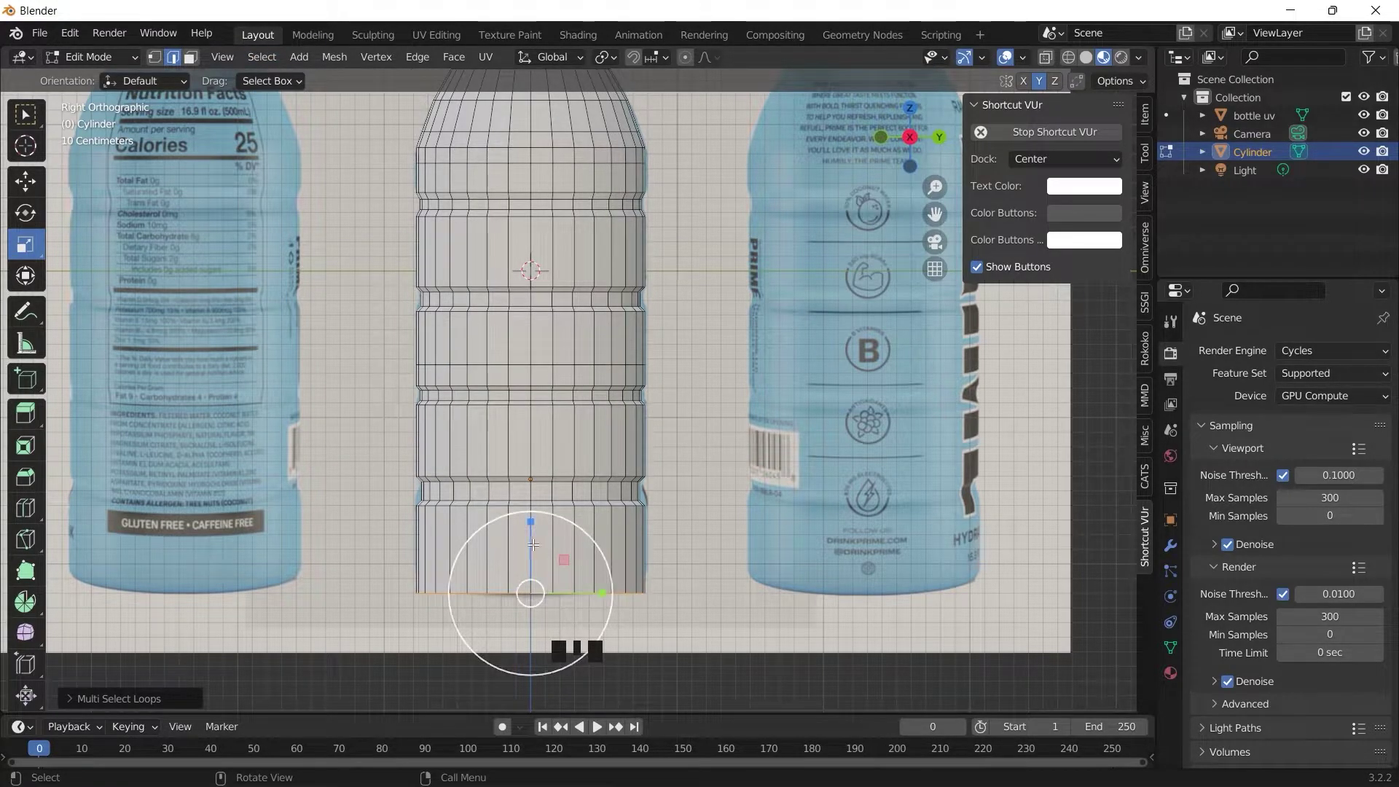
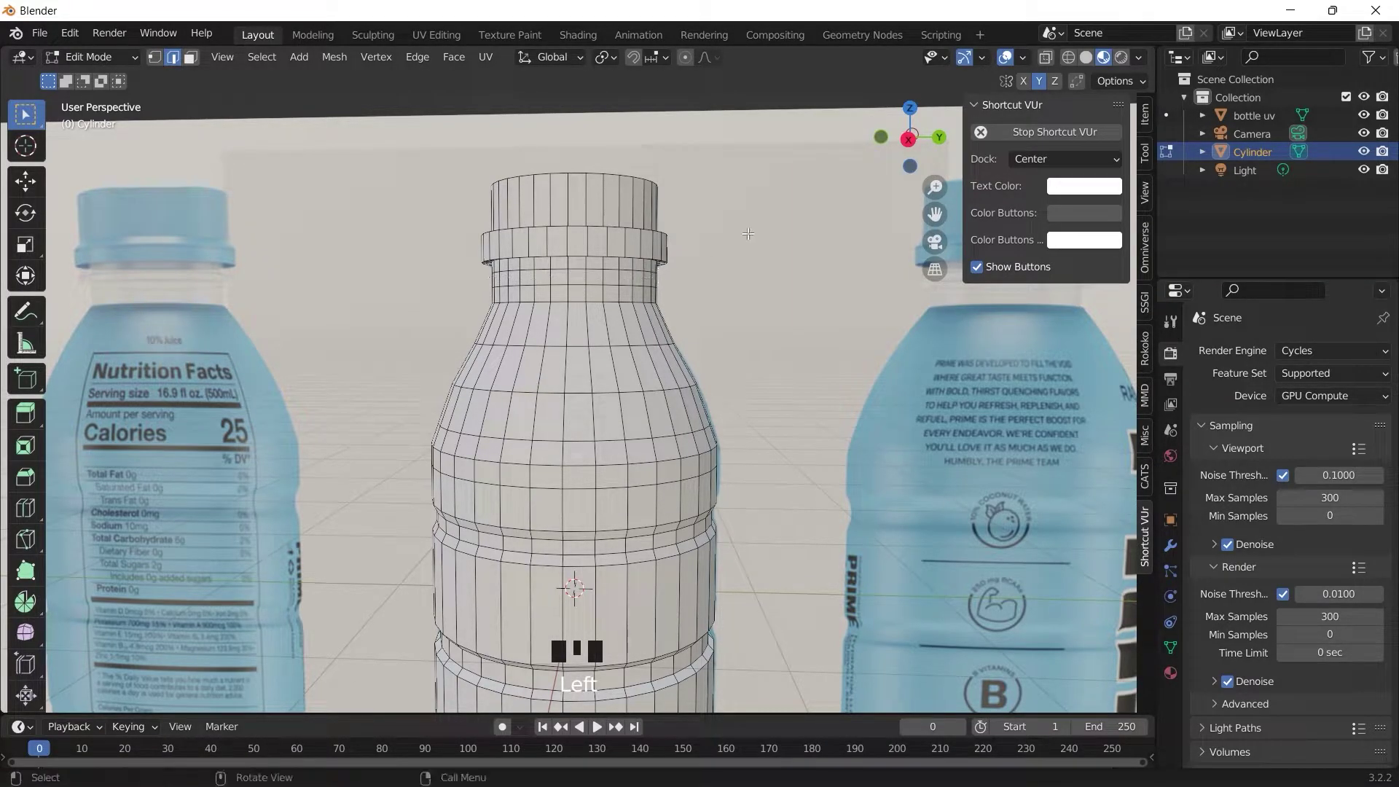
Extrude and enlarge the ring just below the cap into a raised collar
{"action": "left_click", "coordinate": [920, 144]}
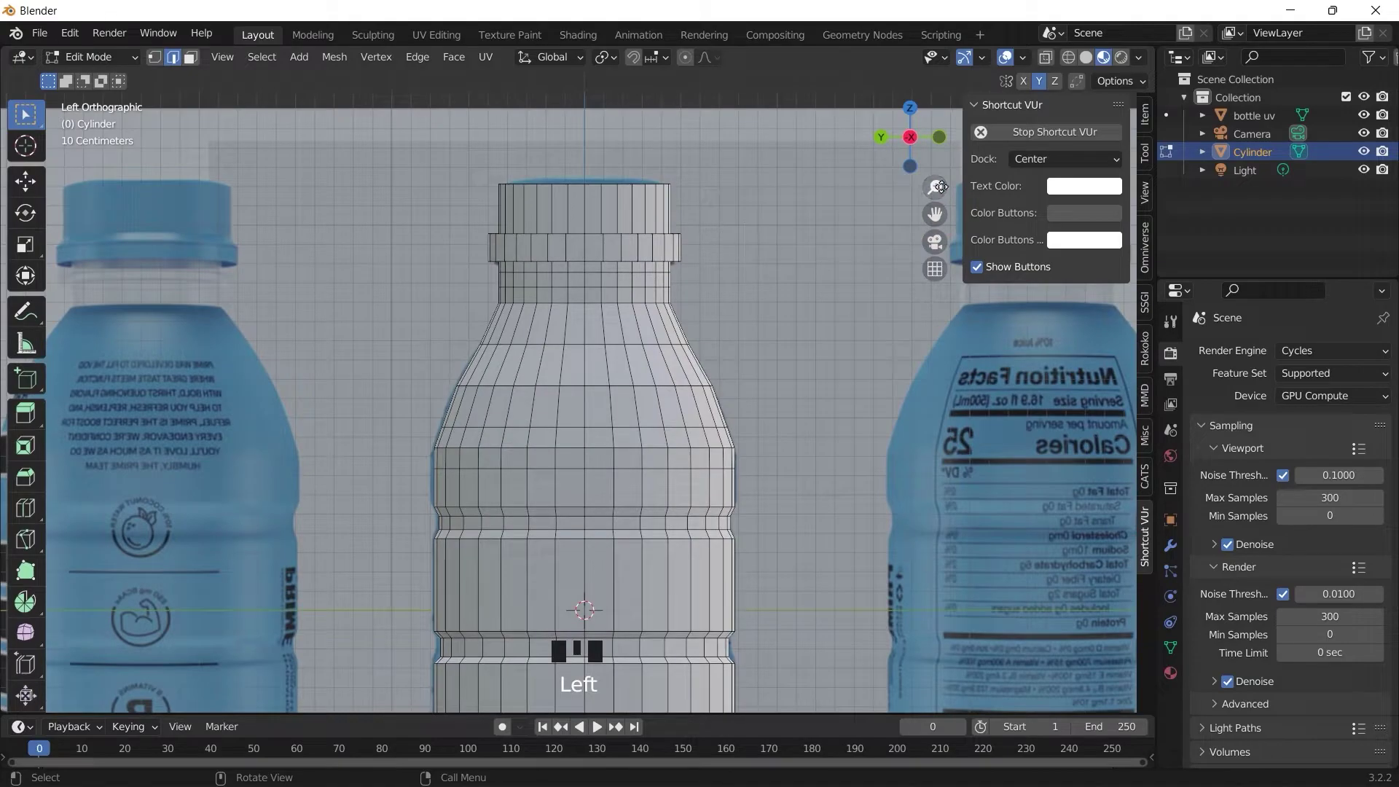
{"action": "left_click", "coordinate": [918, 145]}
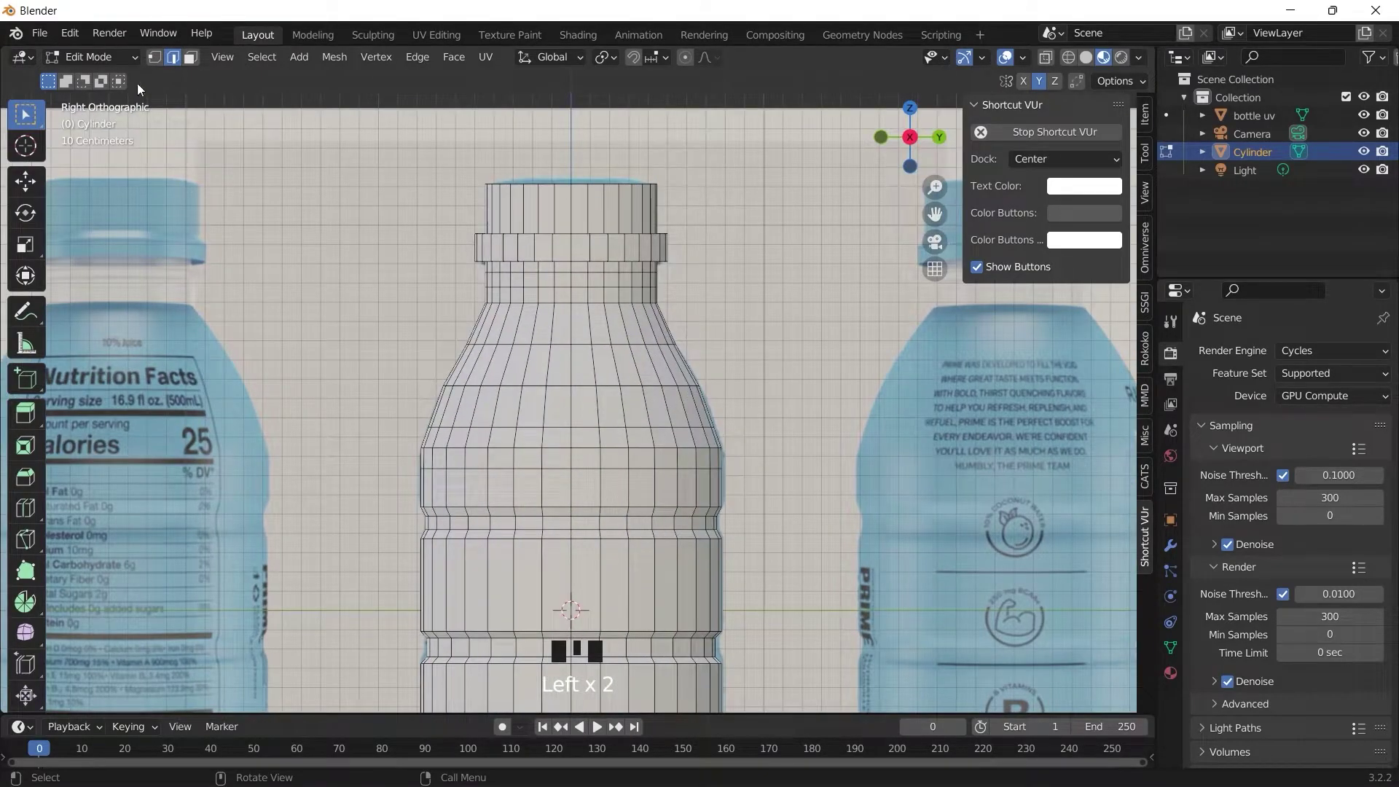
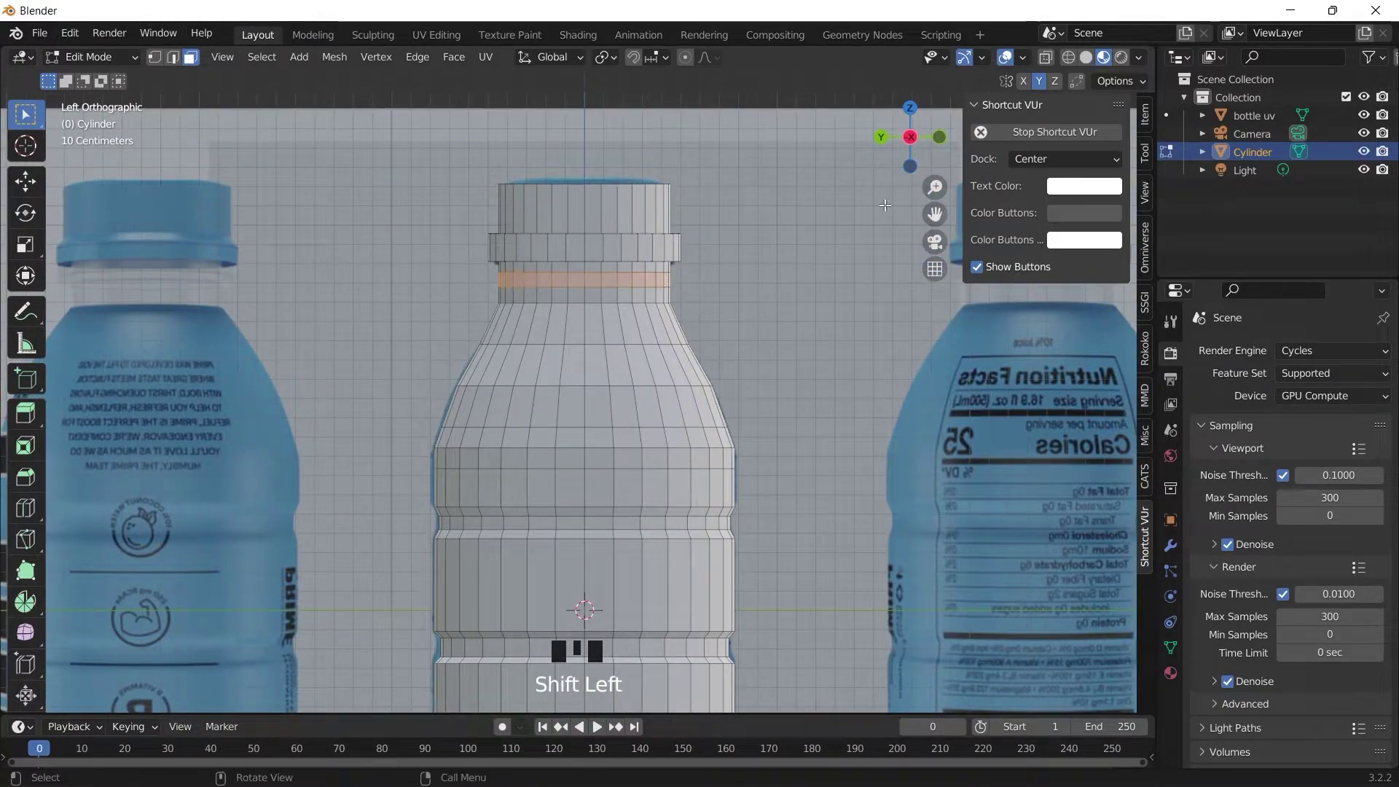
{"action": "key", "text": "e"}
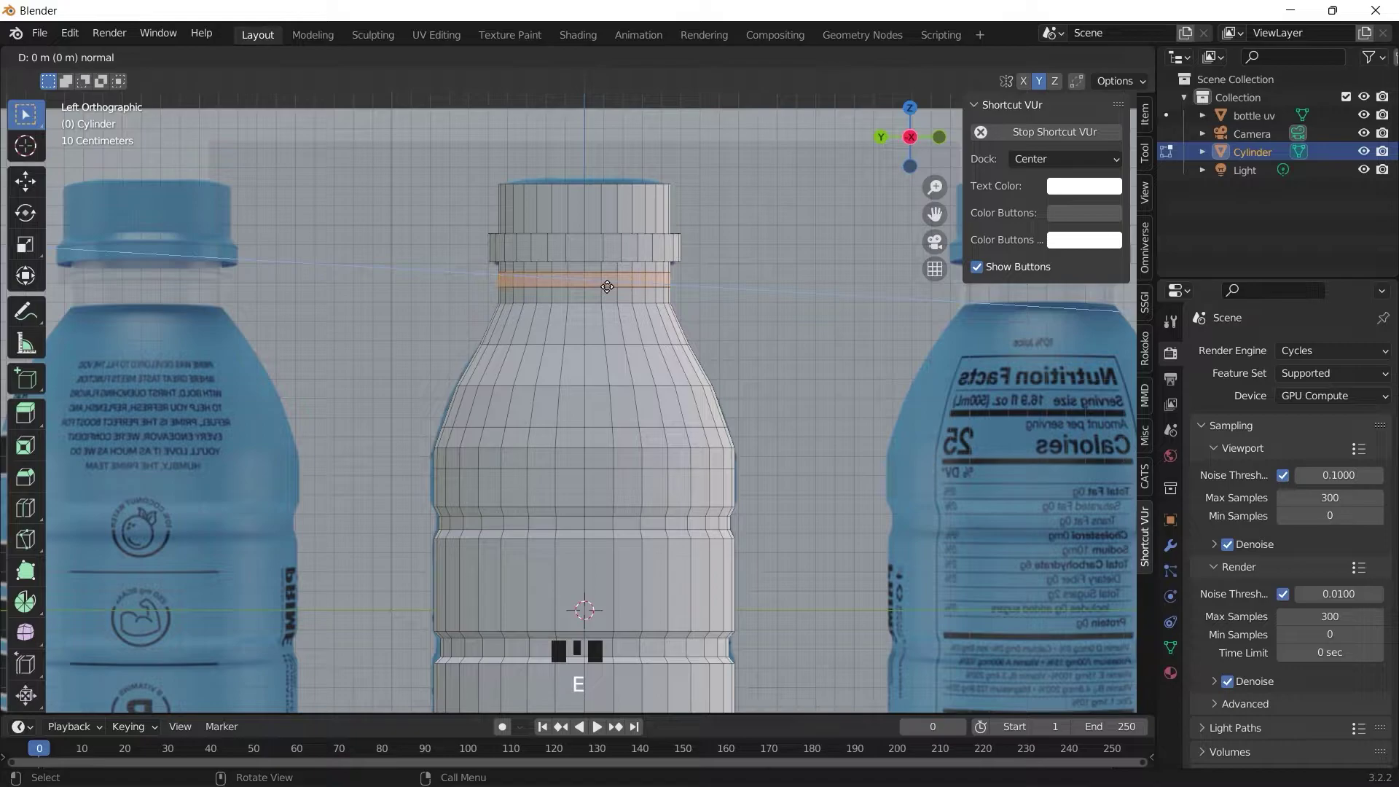
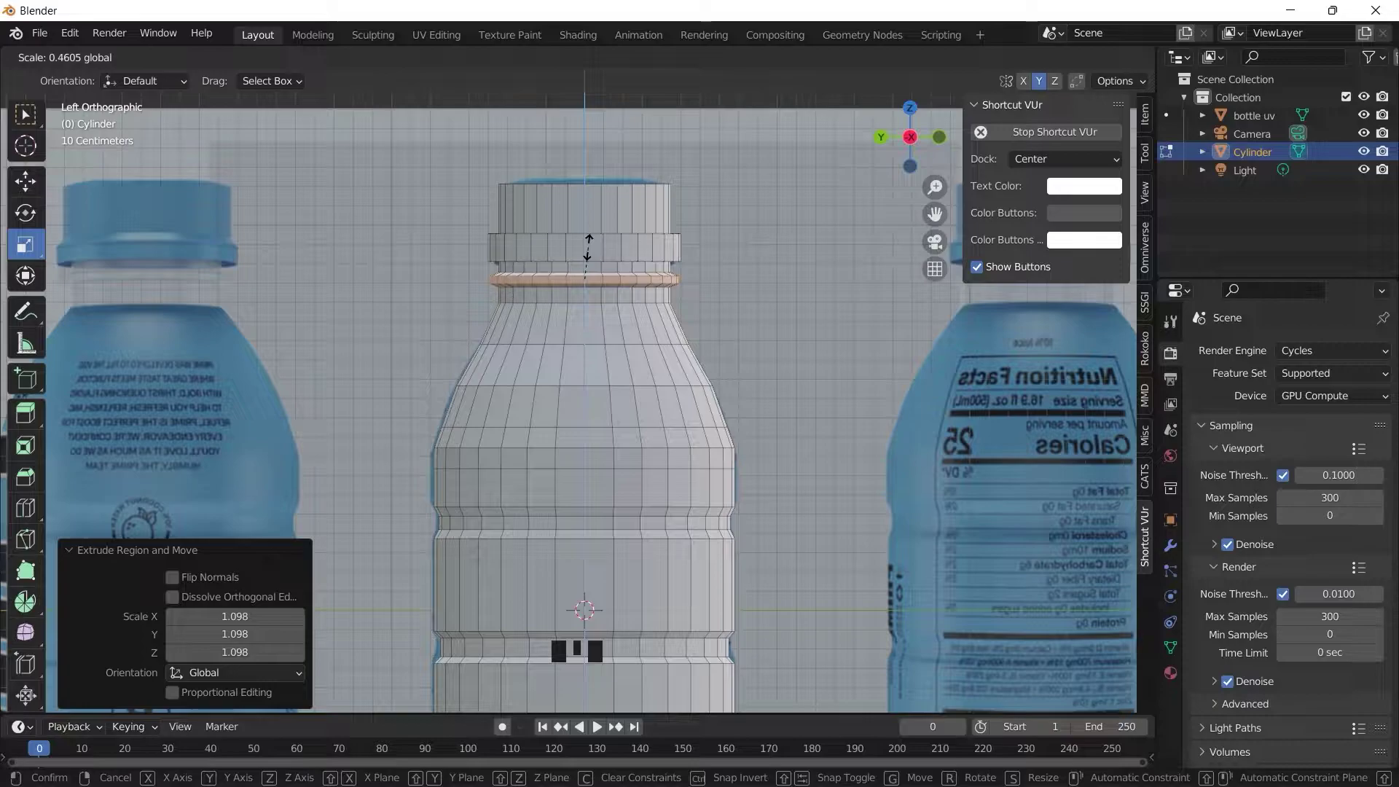
{"action": "left_click", "coordinate": [746, 267]}
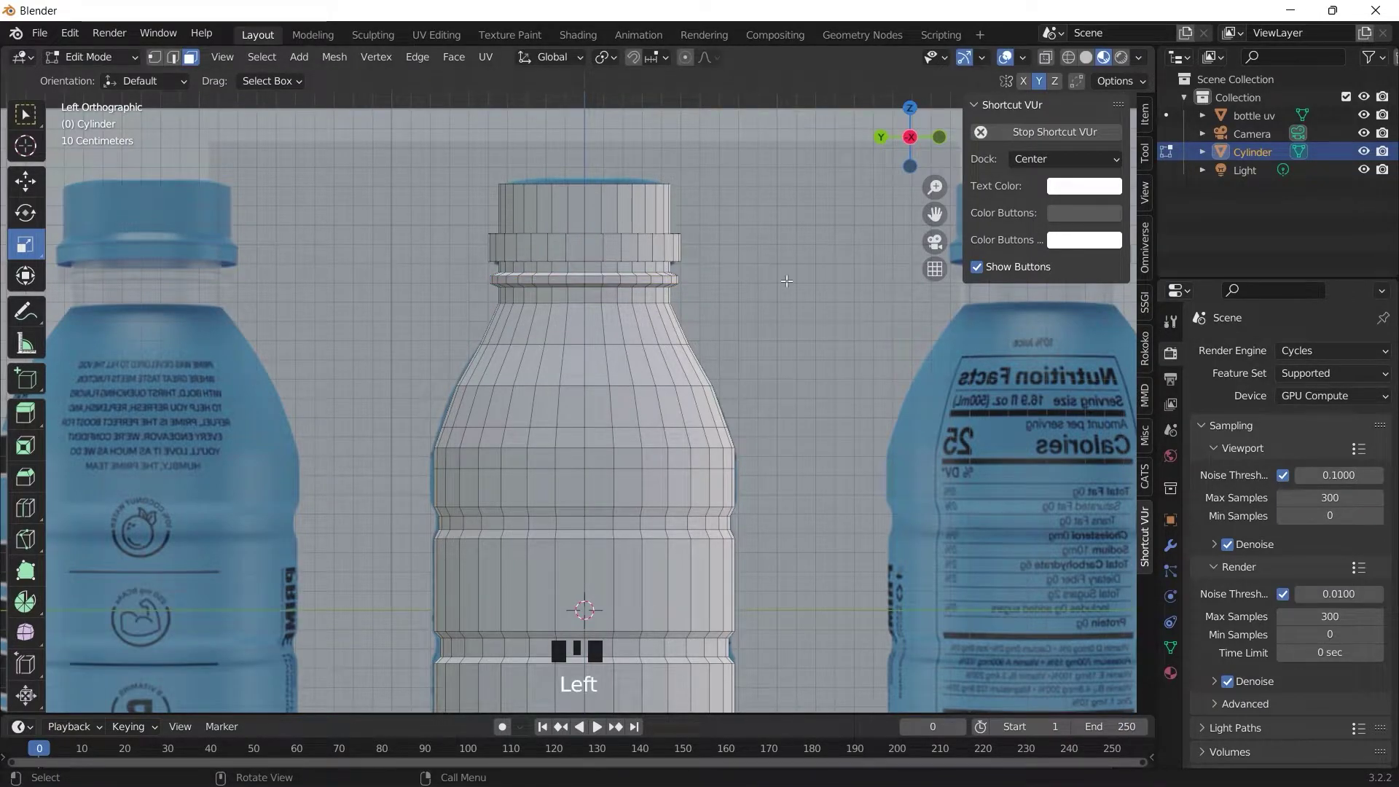
Leave Edit Mode and compare the bottle against the photo from right and left views
{"action": "left_click", "coordinate": [897, 166]}
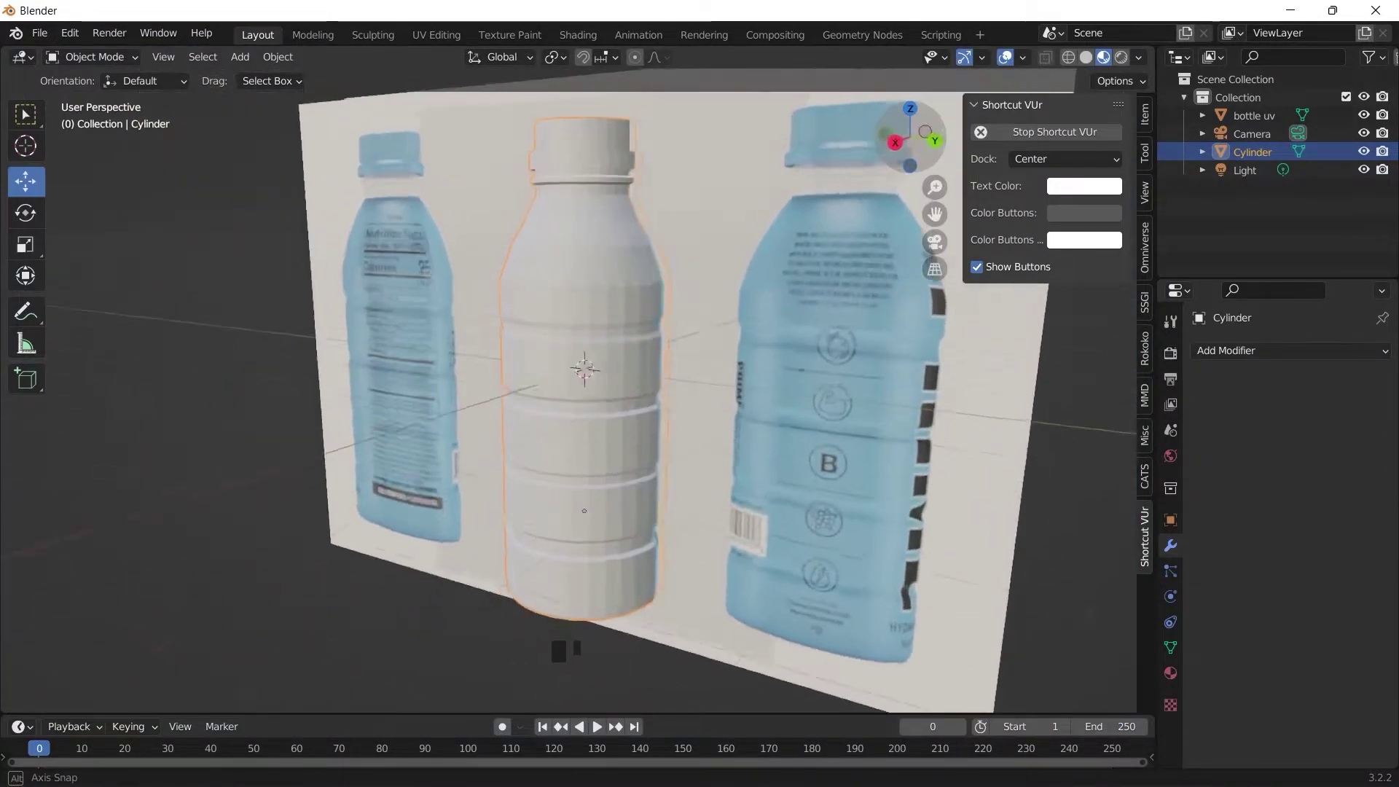
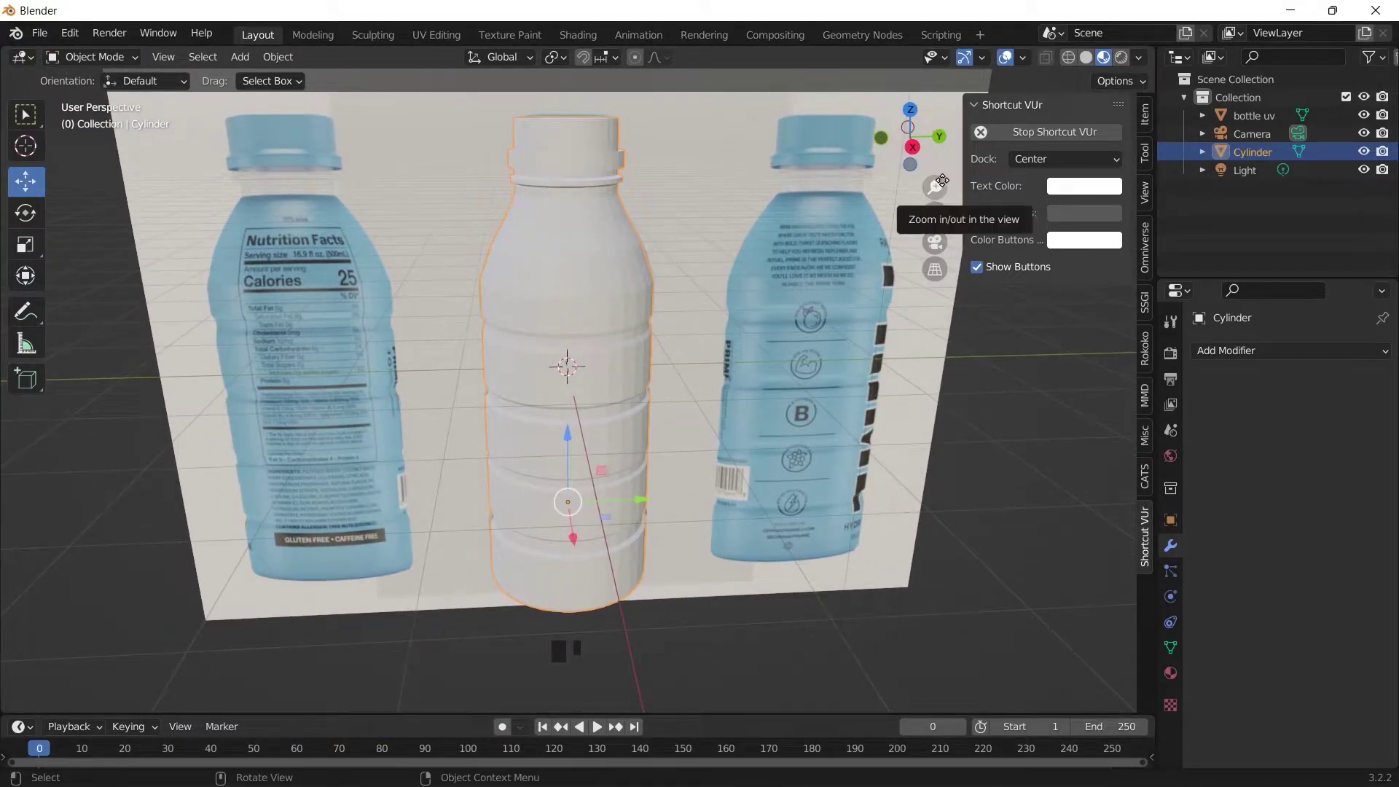
{"action": "left_click", "coordinate": [912, 153]}
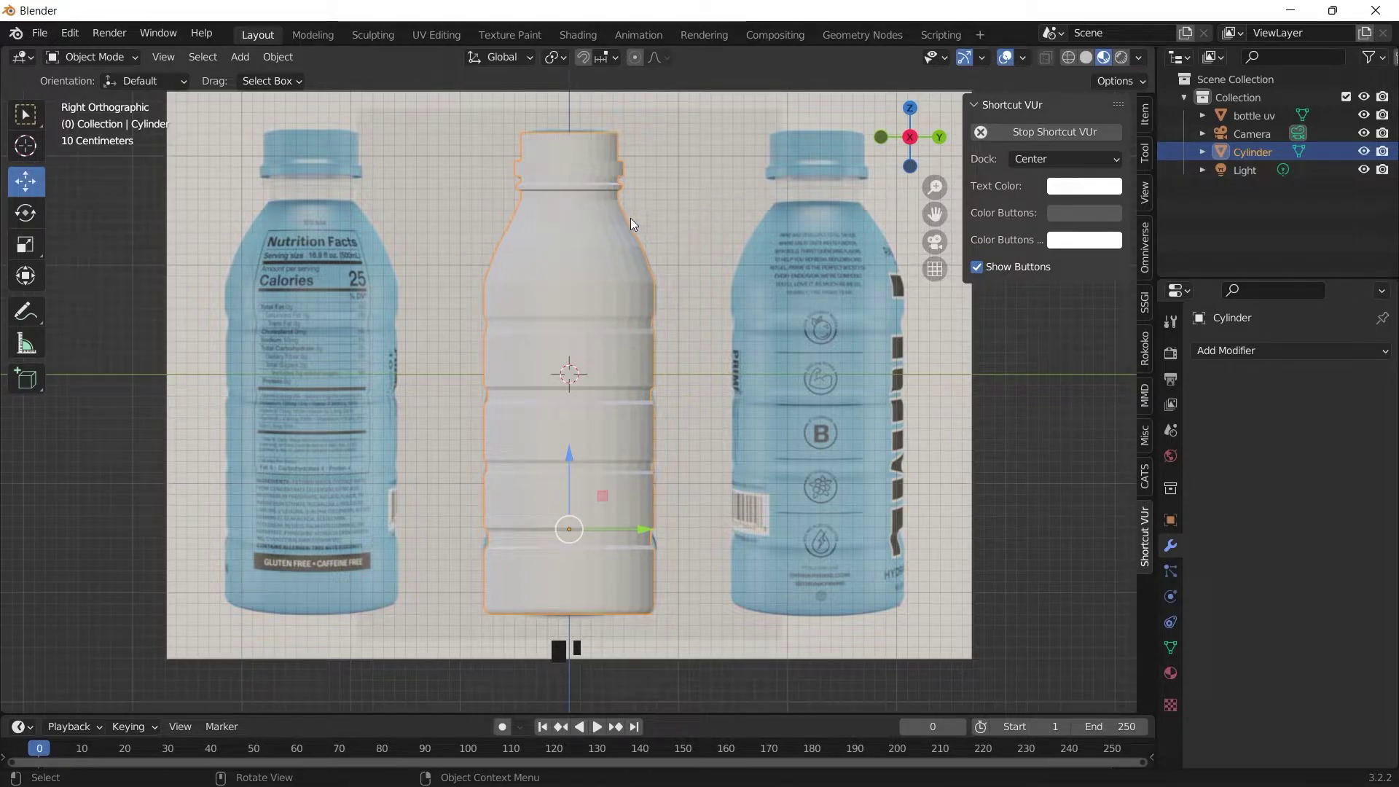
{"action": "left_click", "coordinate": [916, 144]}
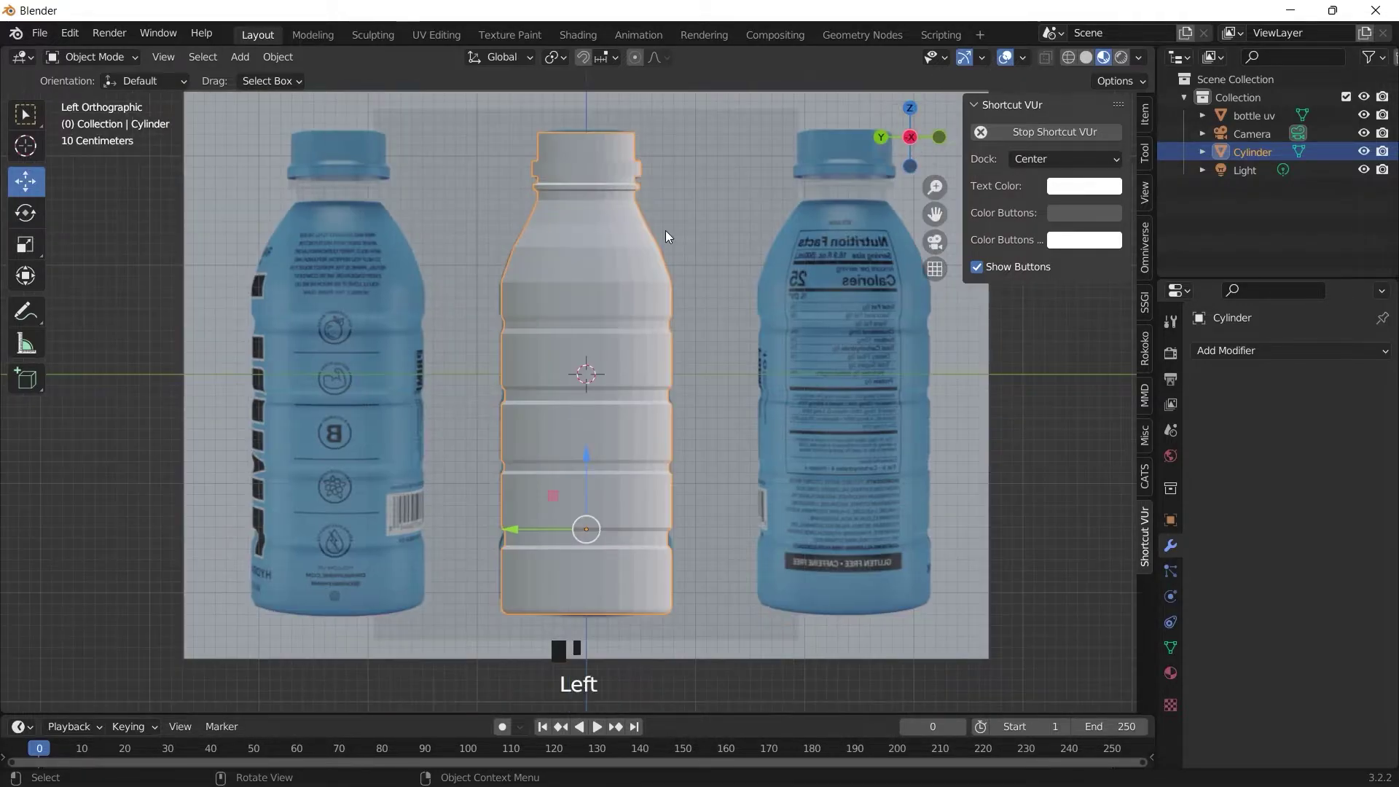
In UV Editing, project the whole mesh's UVs from the side view and scale them up
{"action": "left_click_drag", "start_coordinate": [114, 66], "coordinate": [512, 81]}
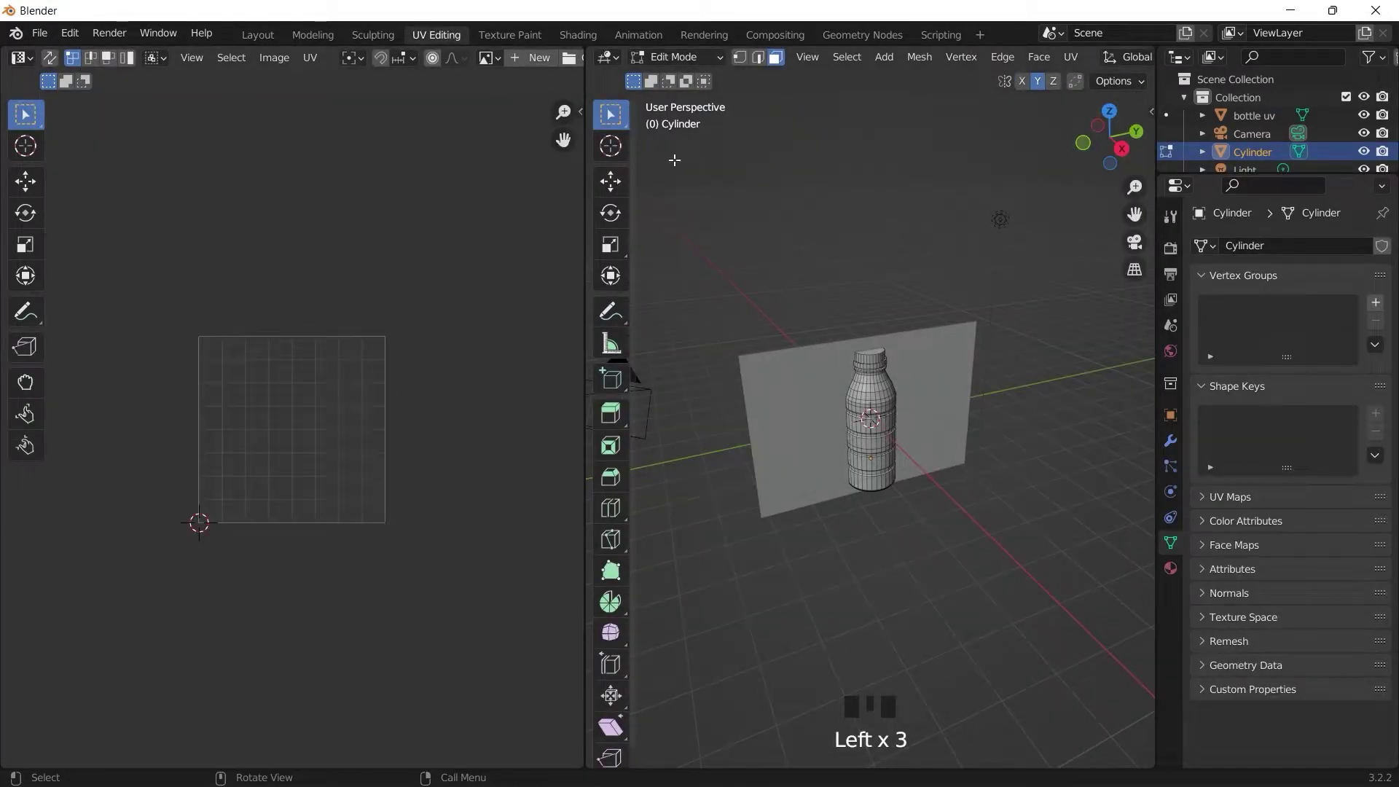
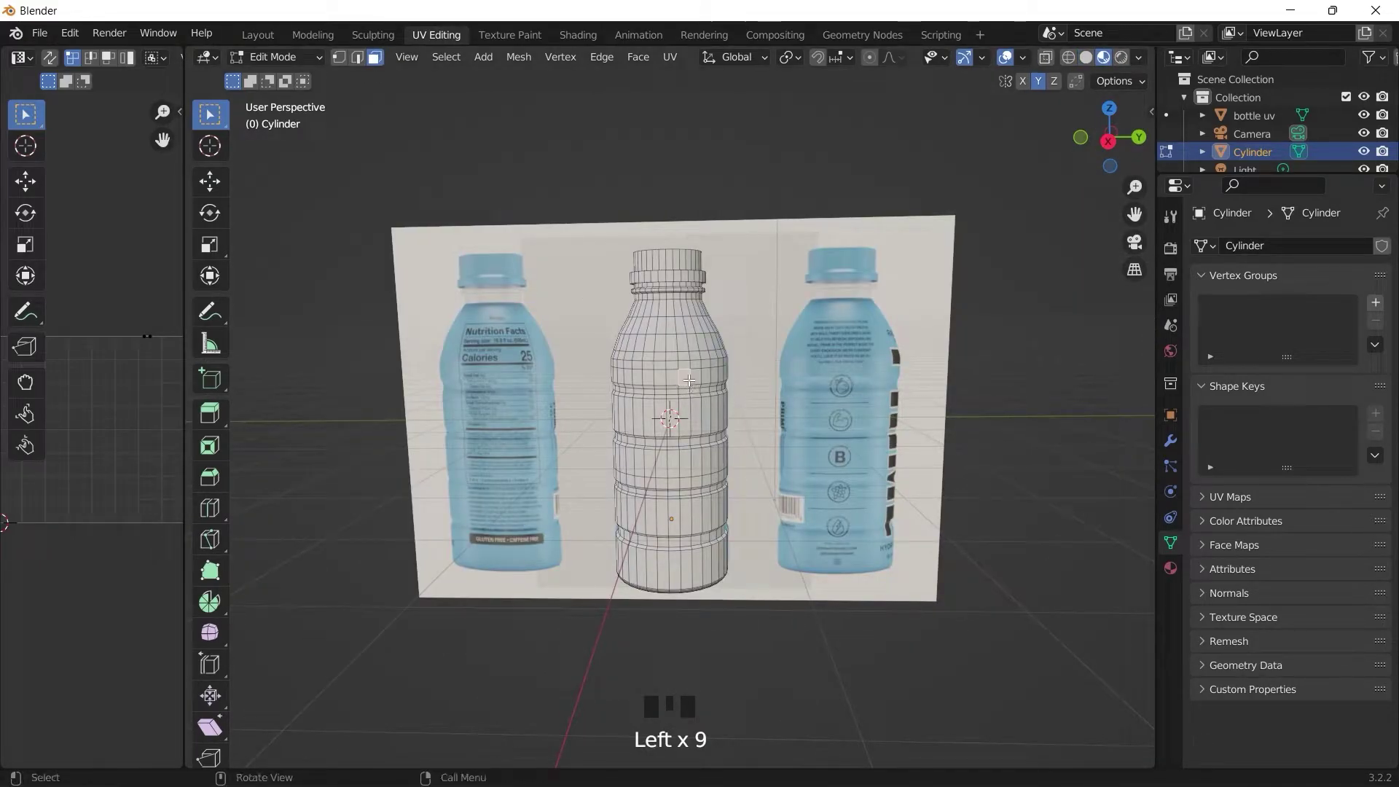
{"action": "key", "text": "a"}
{"action": "left_click", "coordinate": [1114, 145]}
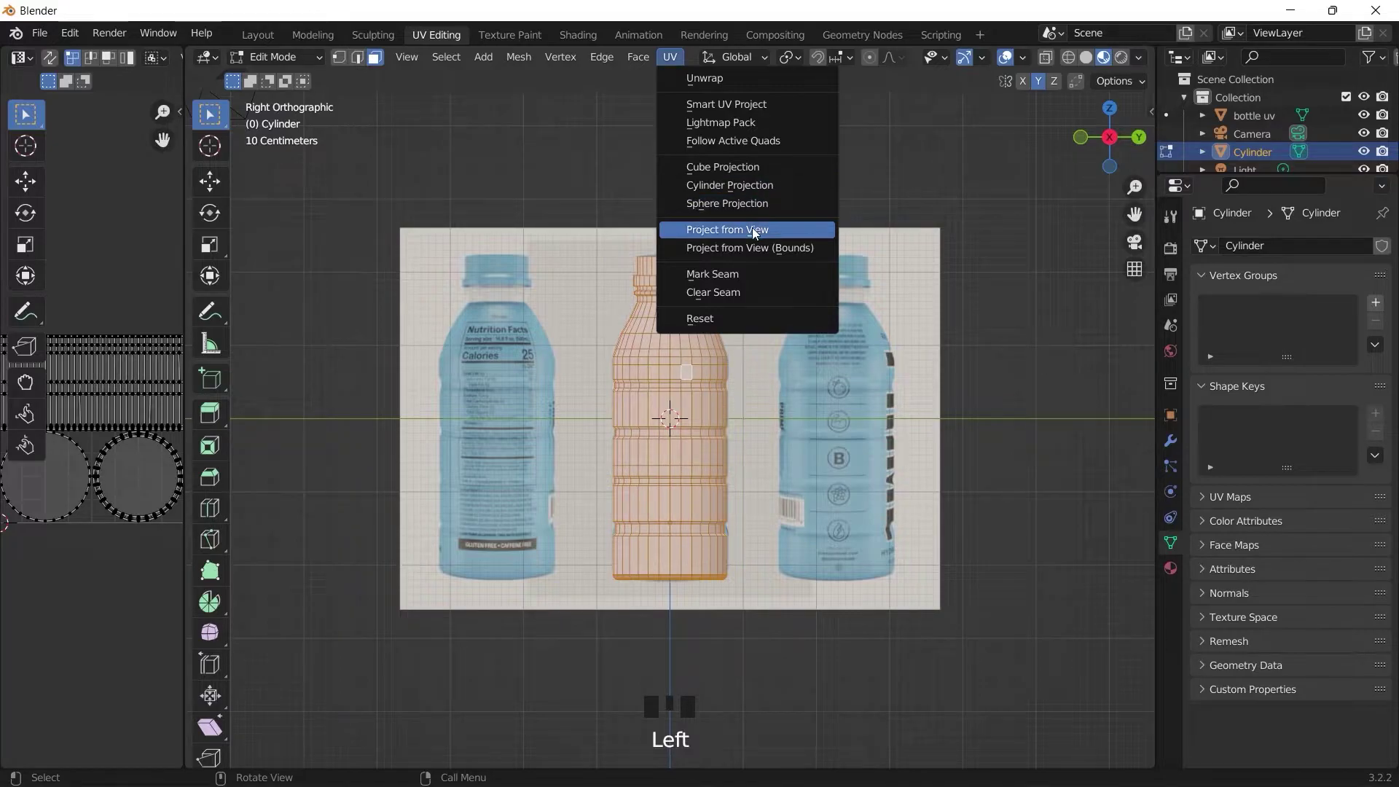
{"action": "left_click_drag", "start_coordinate": [166, 349], "coordinate": [309, 554]}
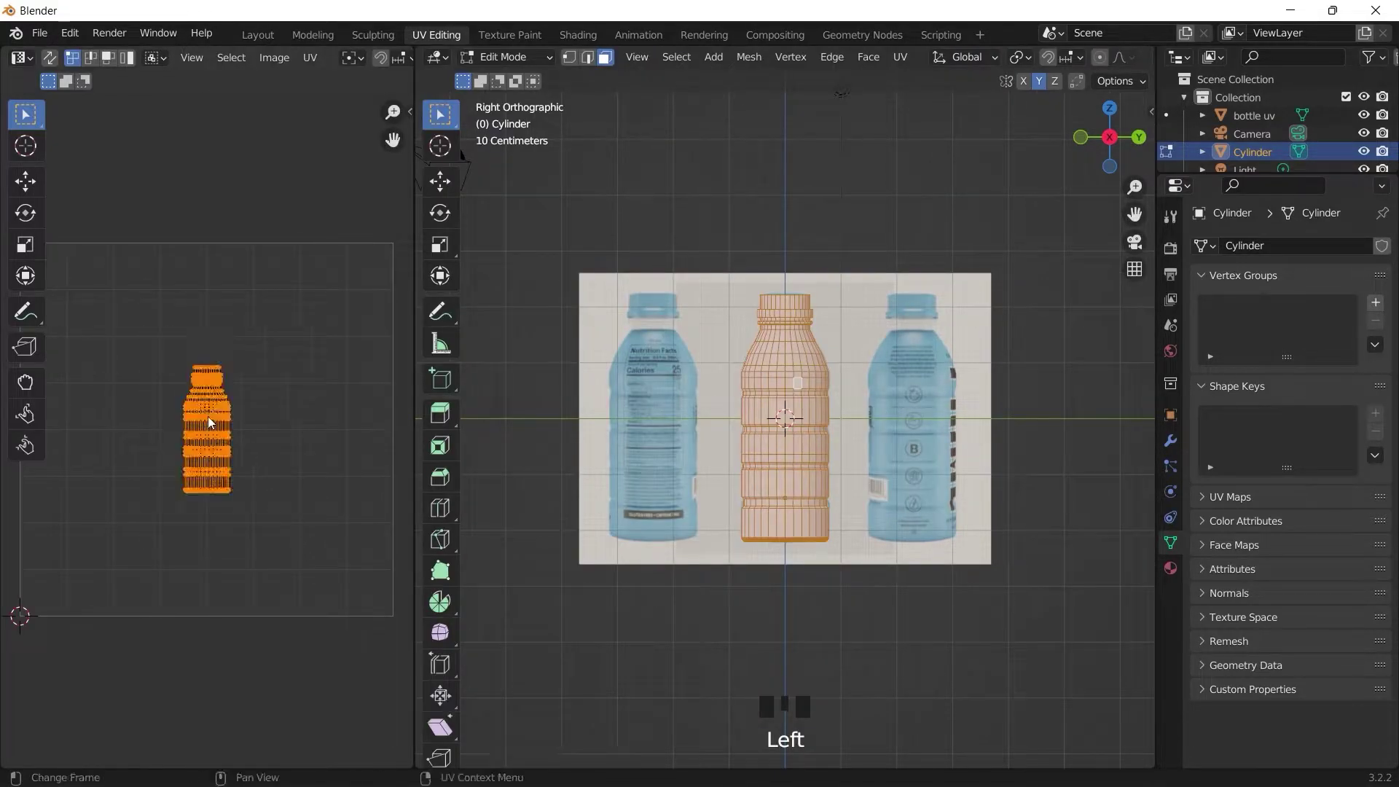
{"action": "key", "text": "s"}
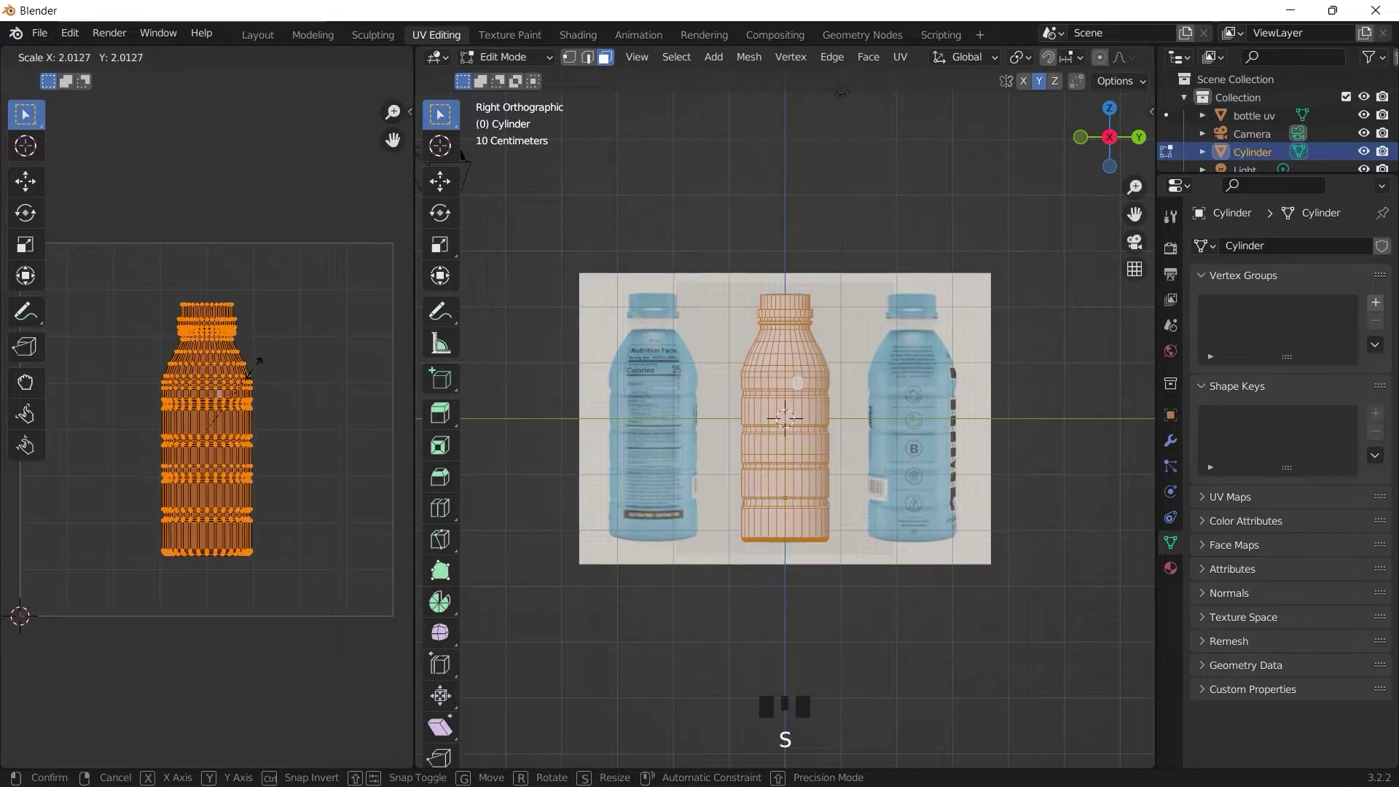
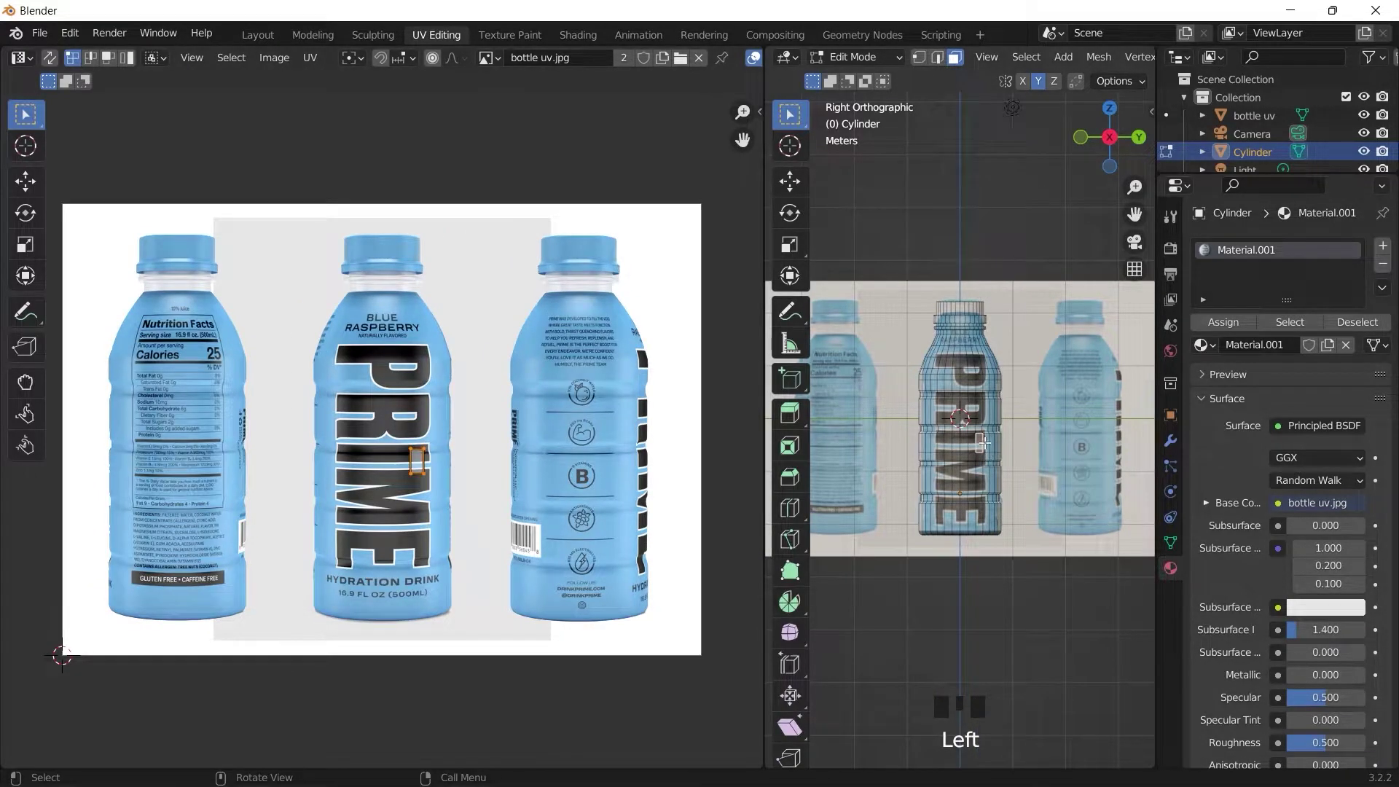
Select all UV islands and move them over the middle bottle photo's PRIME label
{"action": "key", "text": "a"}
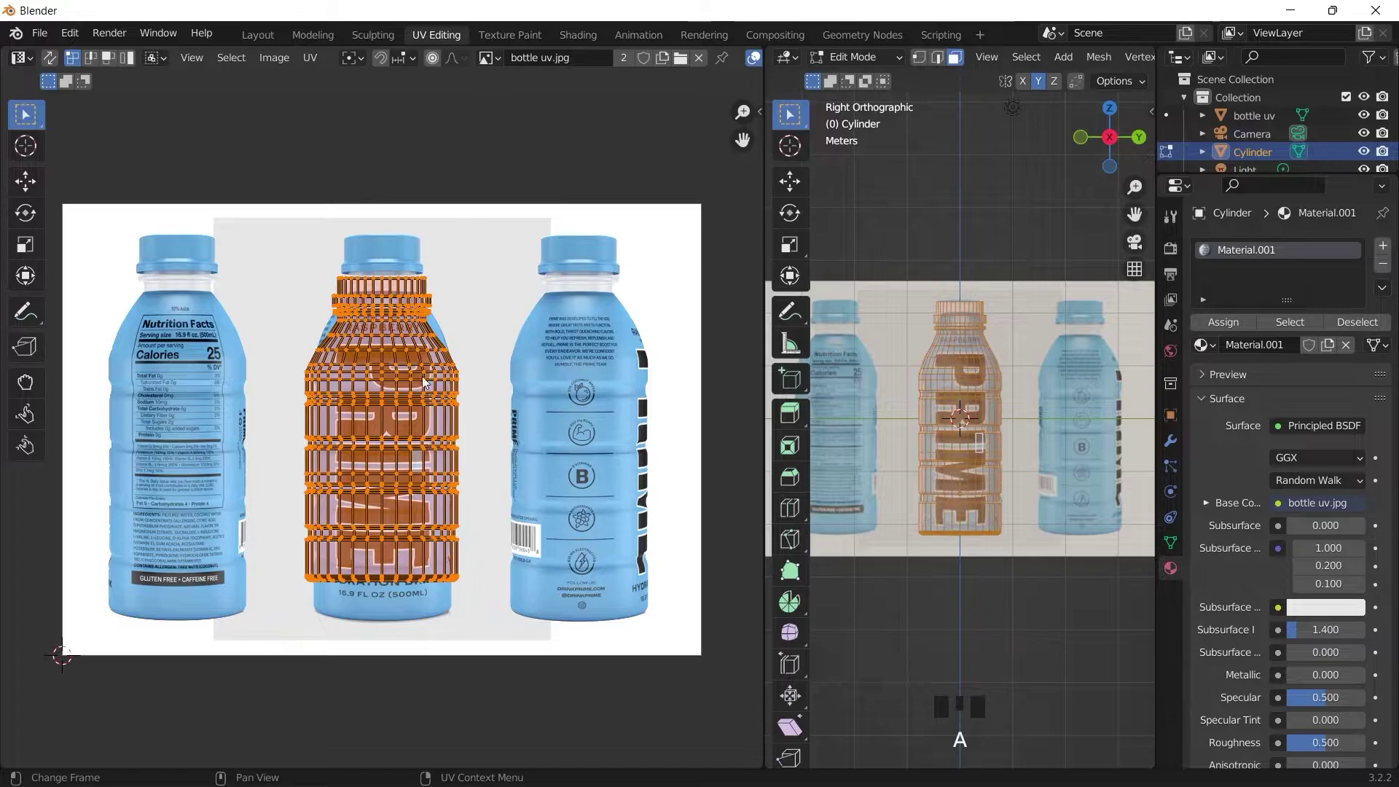
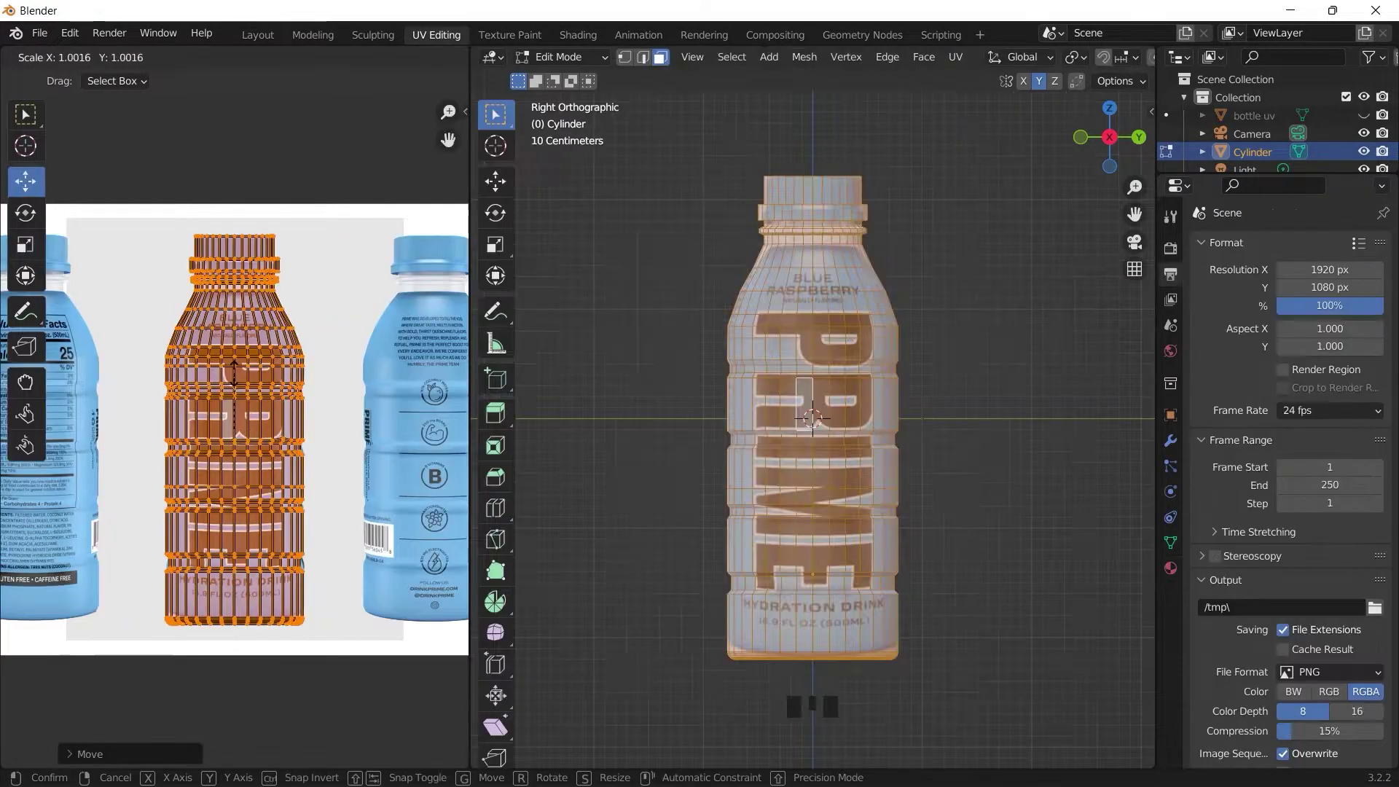
{"action": "key", "text": "g"}
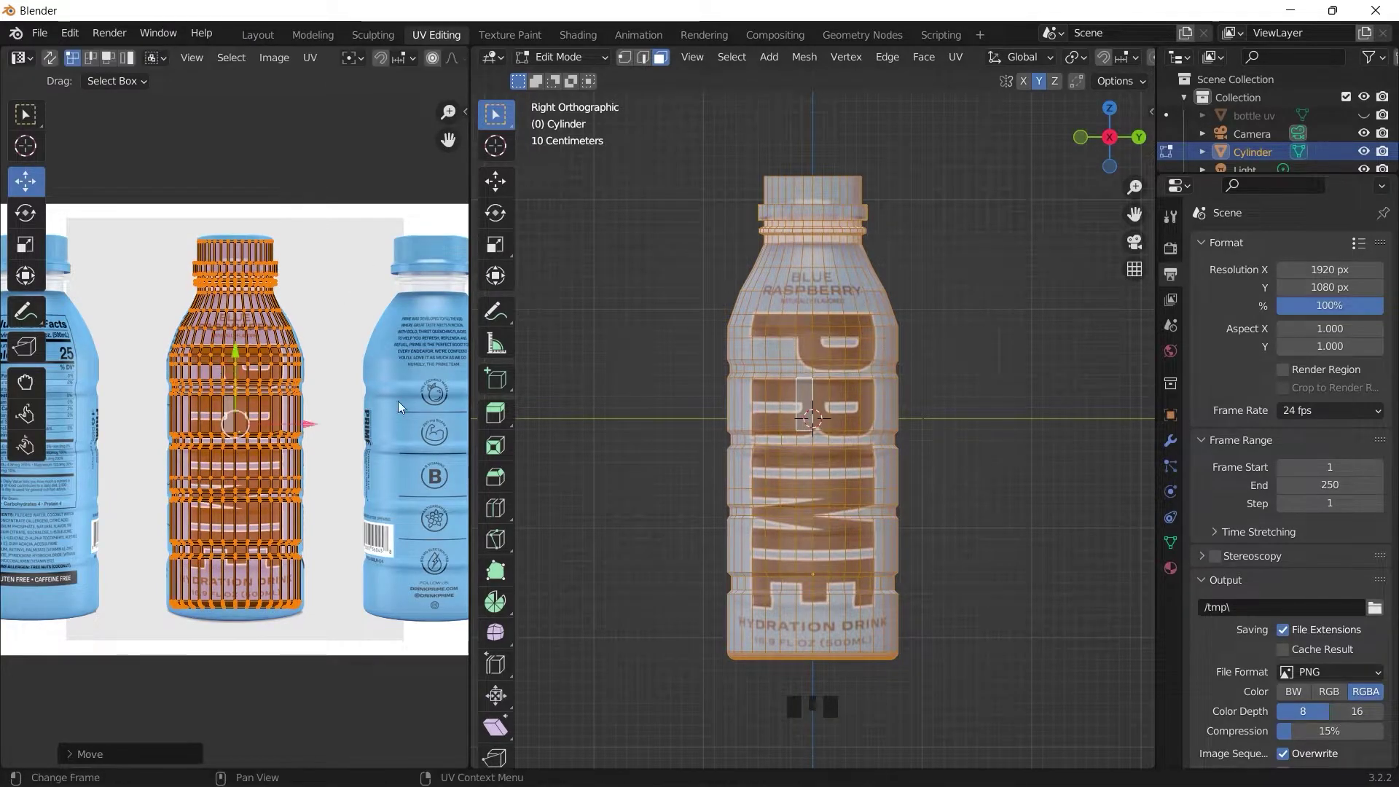
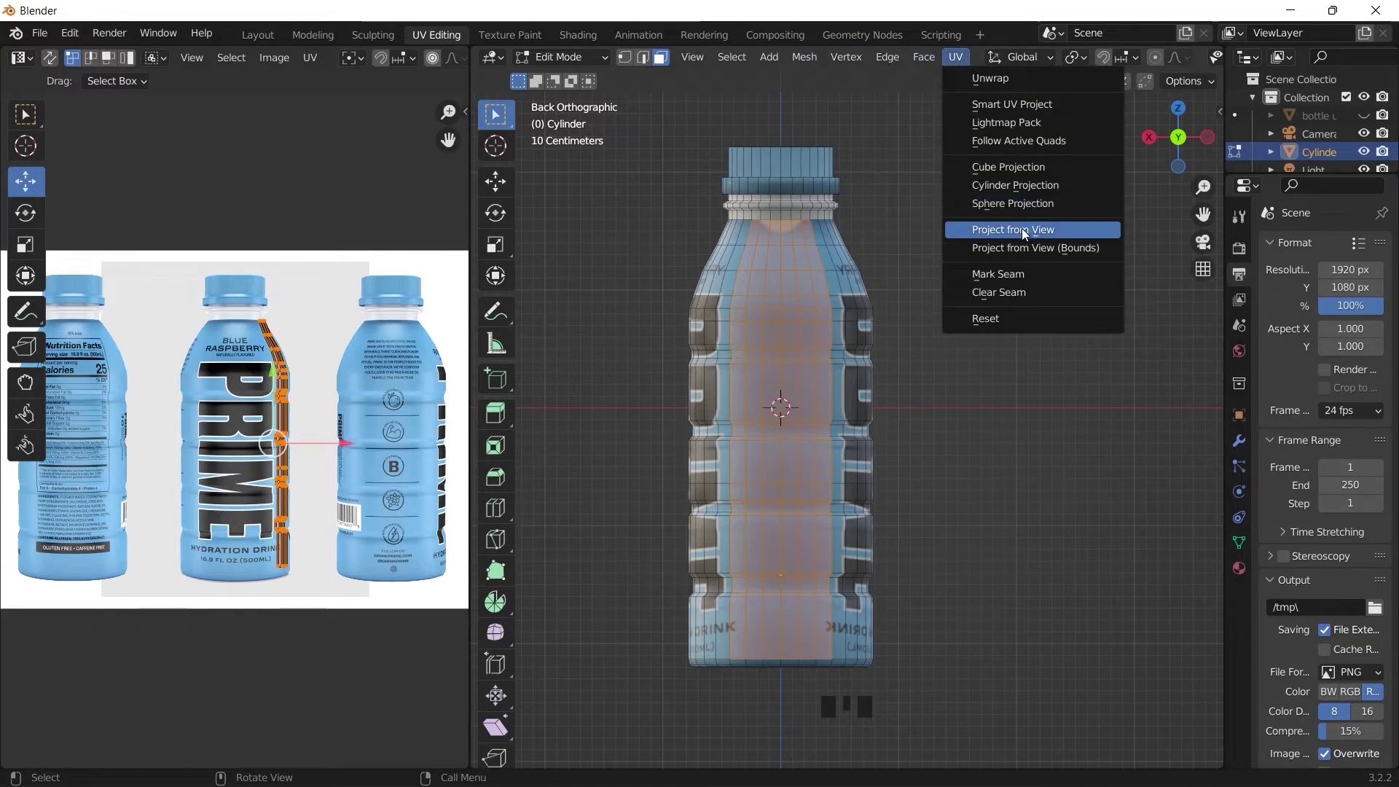
Drag the rear faces' projected UV island over the rightmost bottle in the photo
{"action": "left_click_drag", "start_coordinate": [1020, 224], "coordinate": [279, 445]}
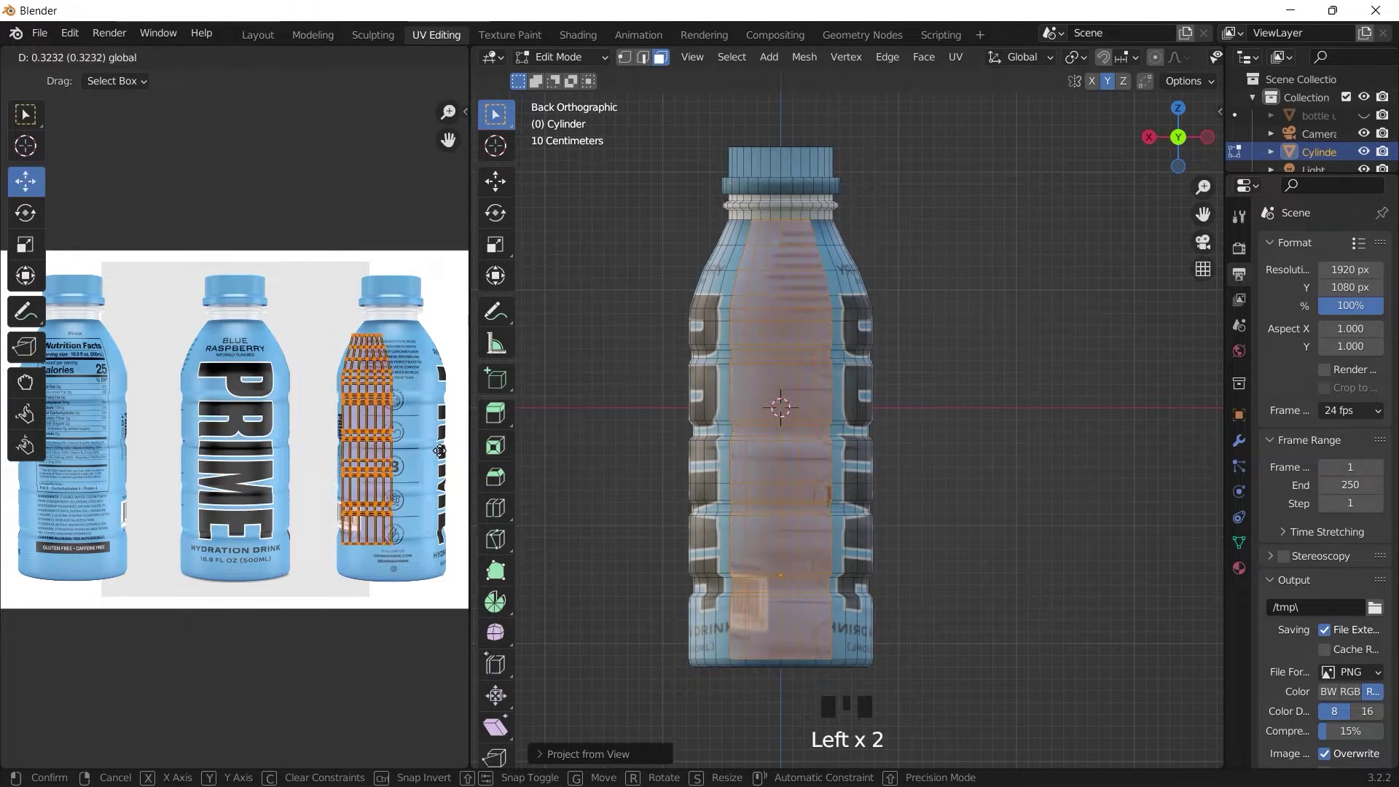
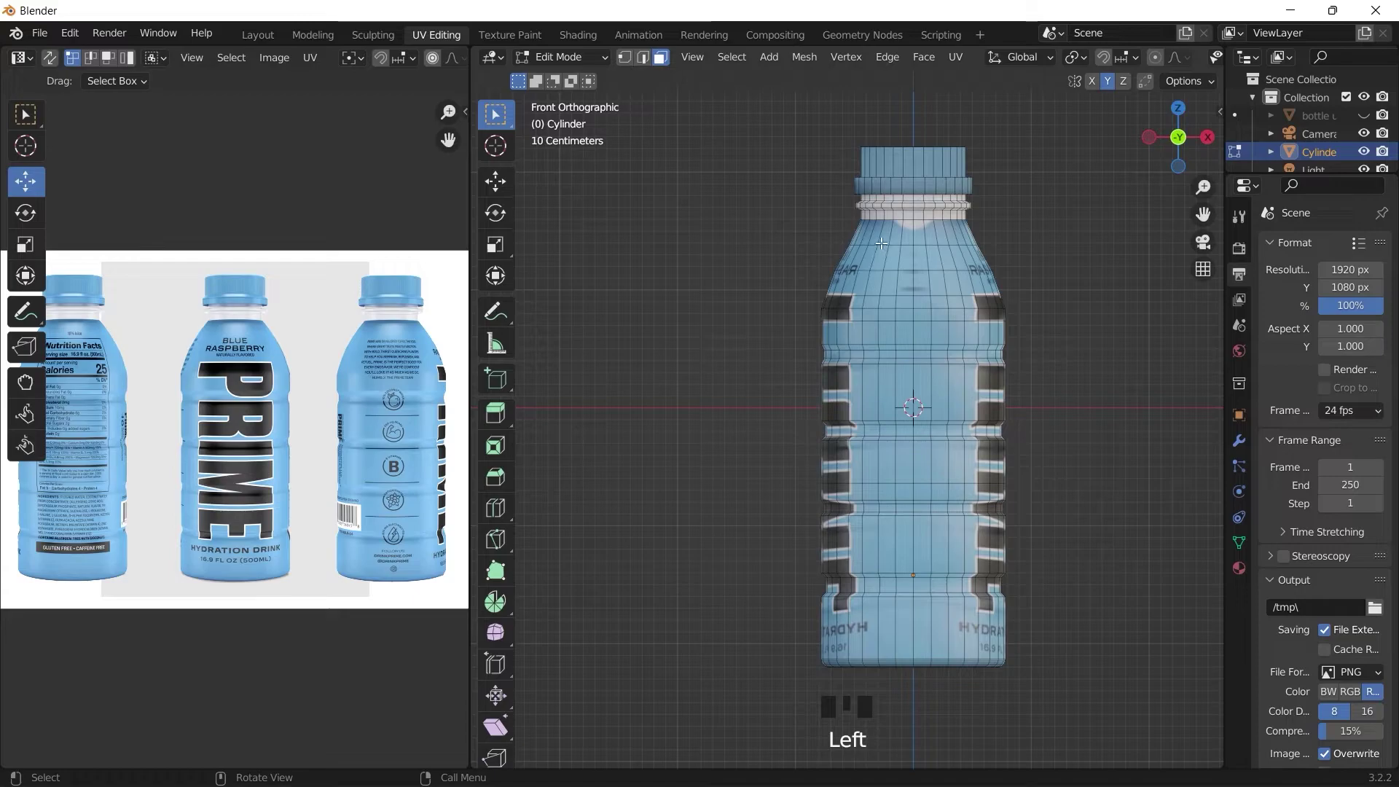
Select the front faces and scale their projected UVs onto the left Nutrition Facts bottle
{"action": "left_click", "coordinate": [949, 647]}
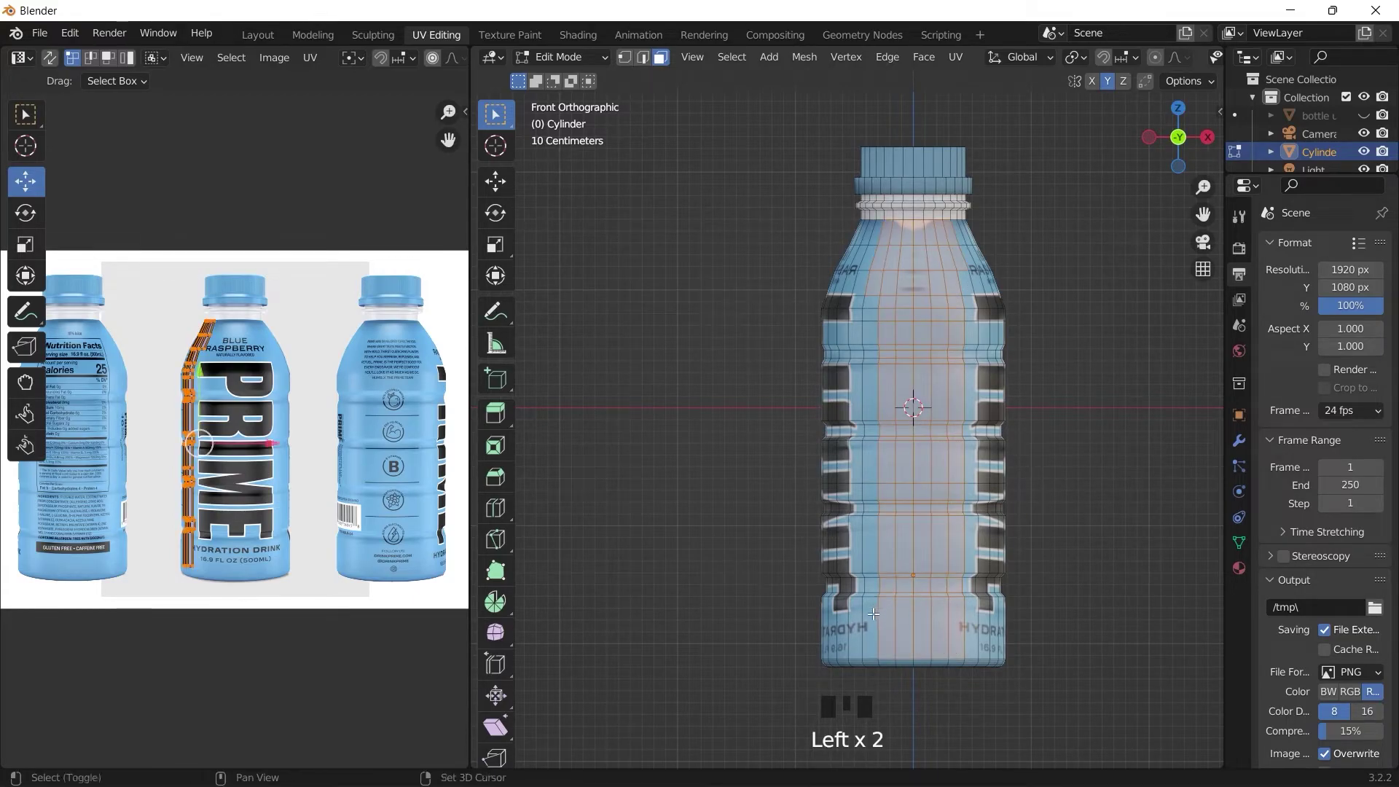
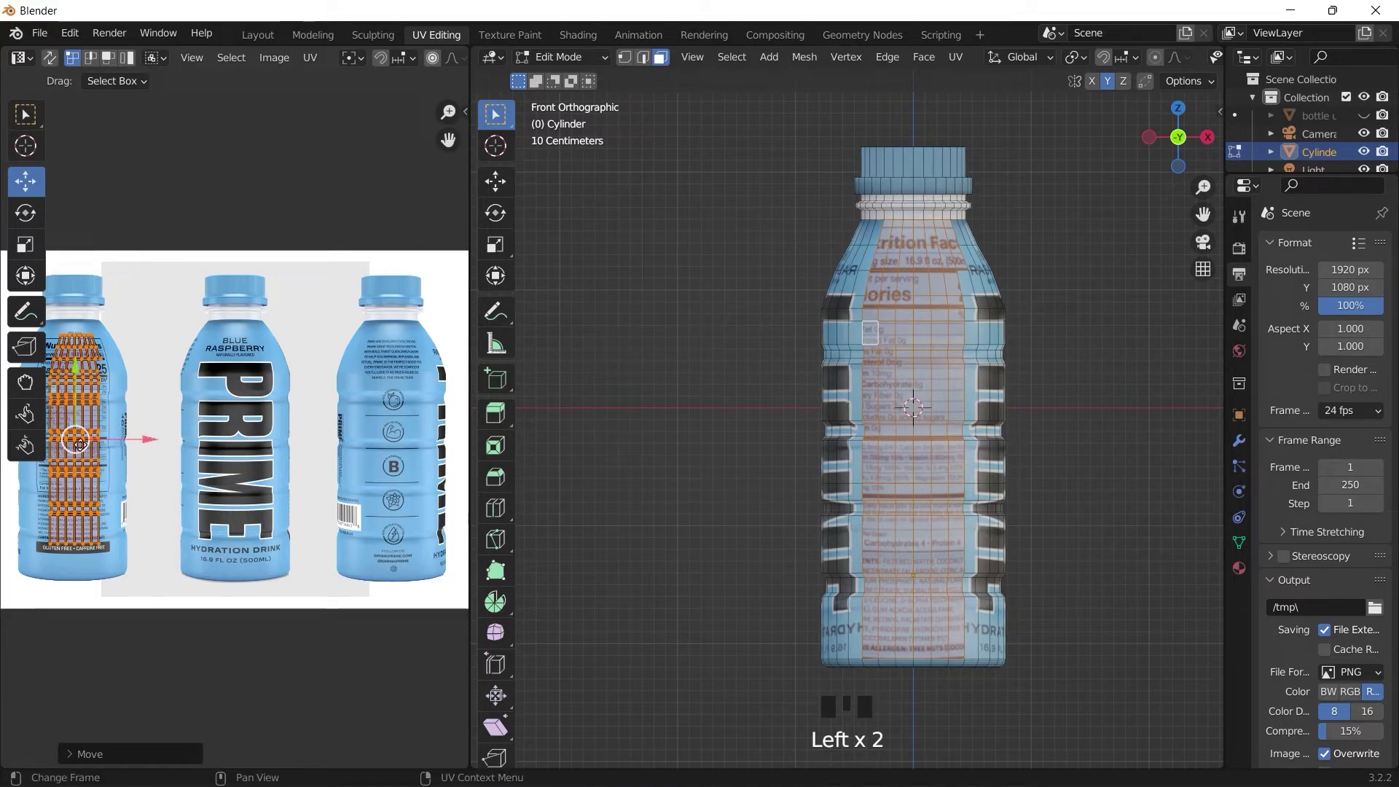
{"action": "key", "text": "s"}
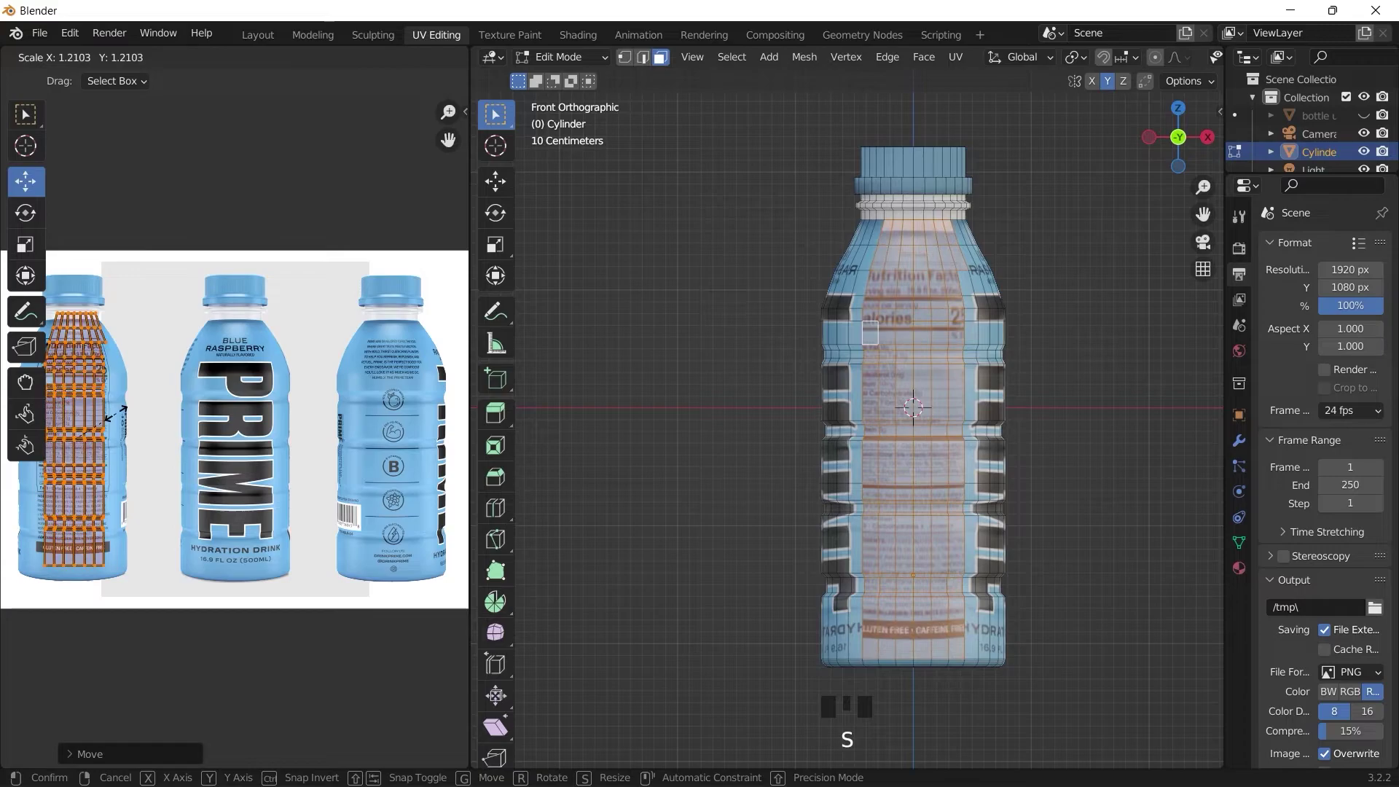
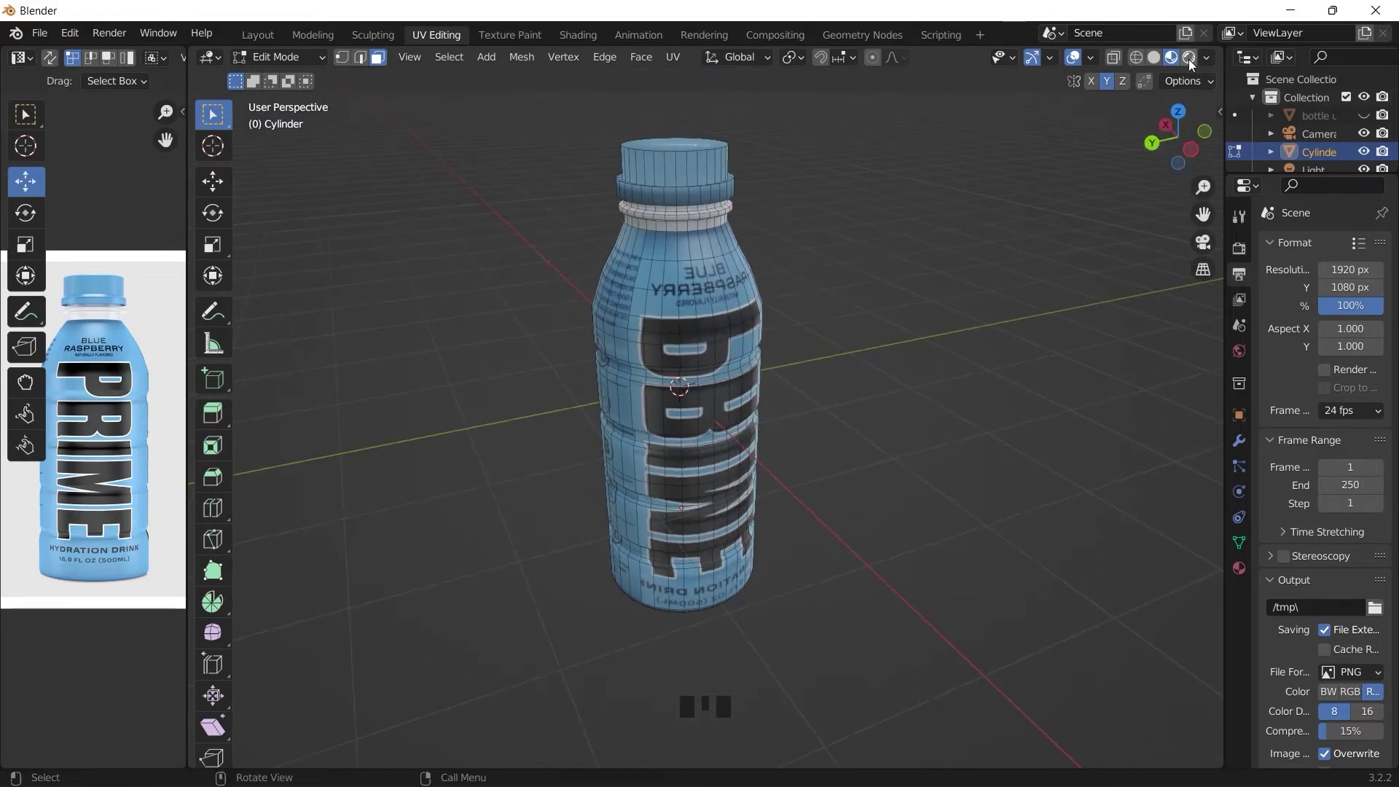
Preview the bottle in Rendered shading, return to Layout and slide the backdrop plane along X
{"action": "left_click", "coordinate": [1191, 67]}
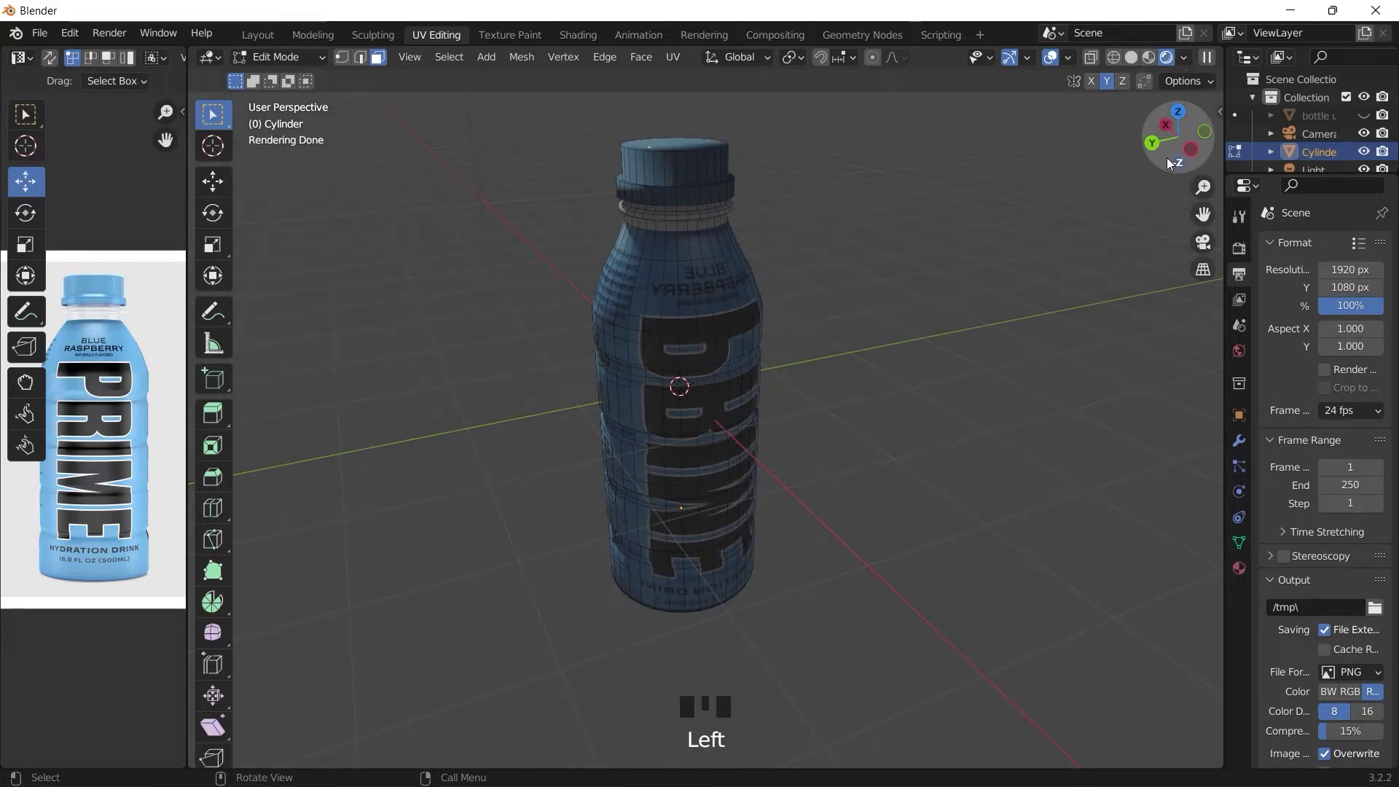
{"action": "left_click", "coordinate": [1164, 165]}
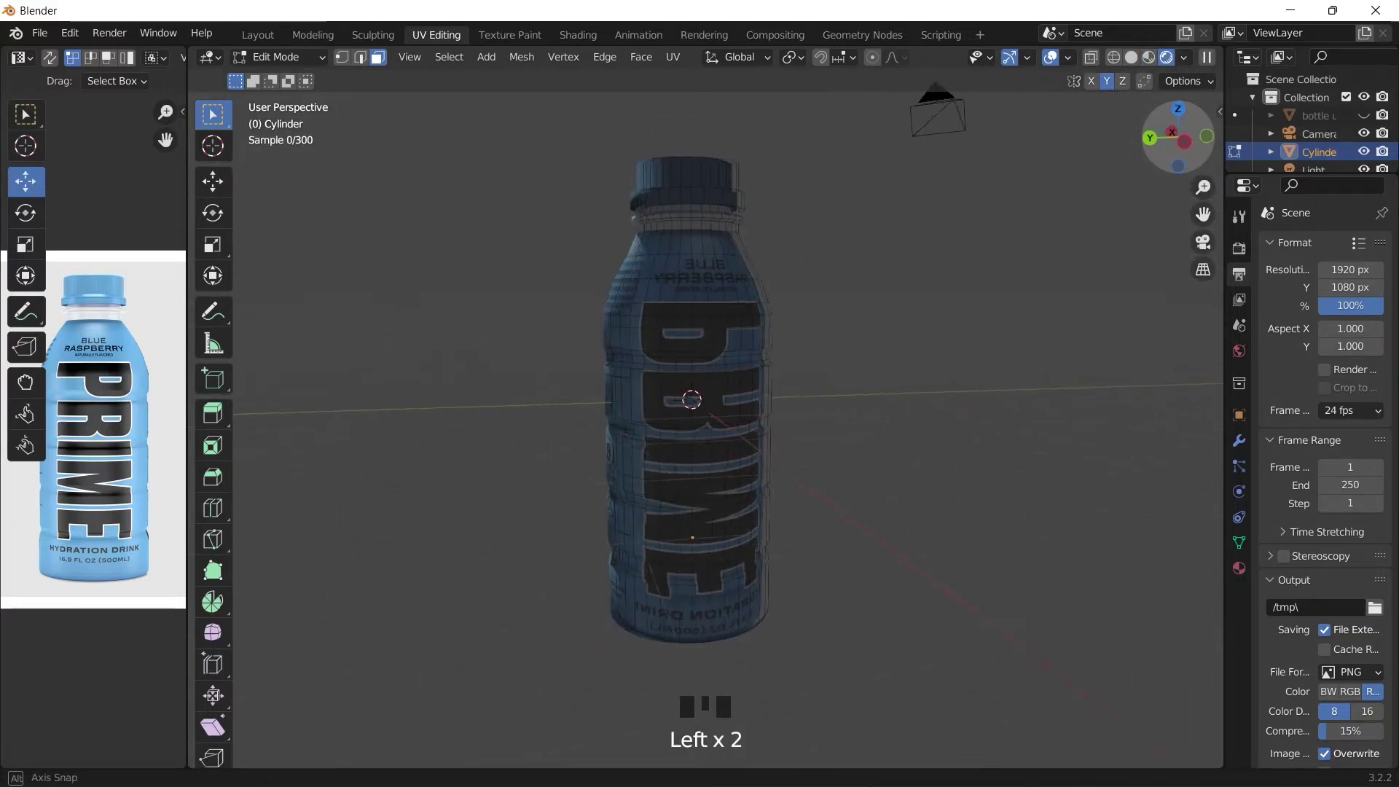
{"action": "key", "text": "shift+a"}
{"action": "key", "text": "s"}
{"action": "double_click", "coordinate": [935, 277]}
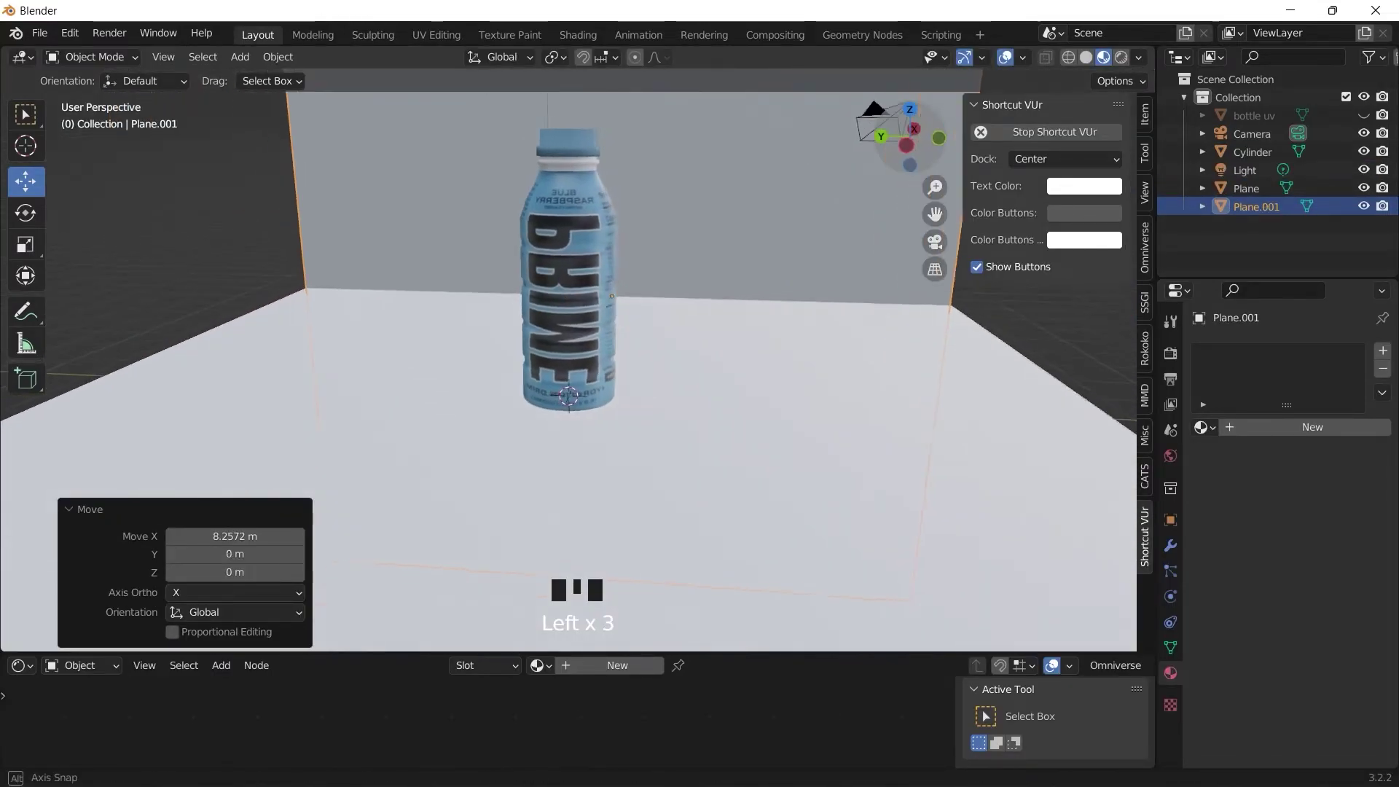